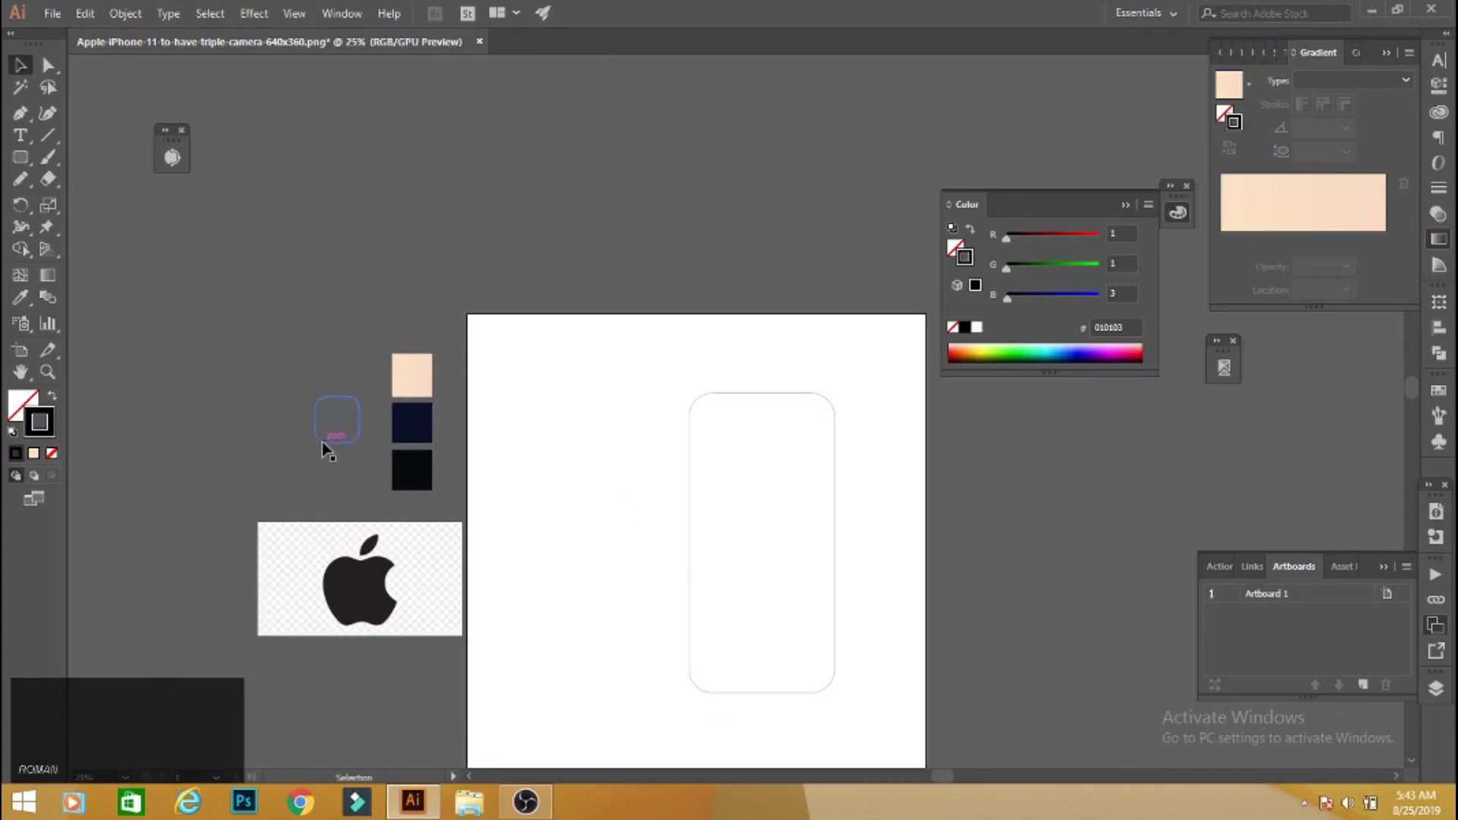
Draw a rounded-square camera module near the phone back's top-left corner.
left_click(327, 445)
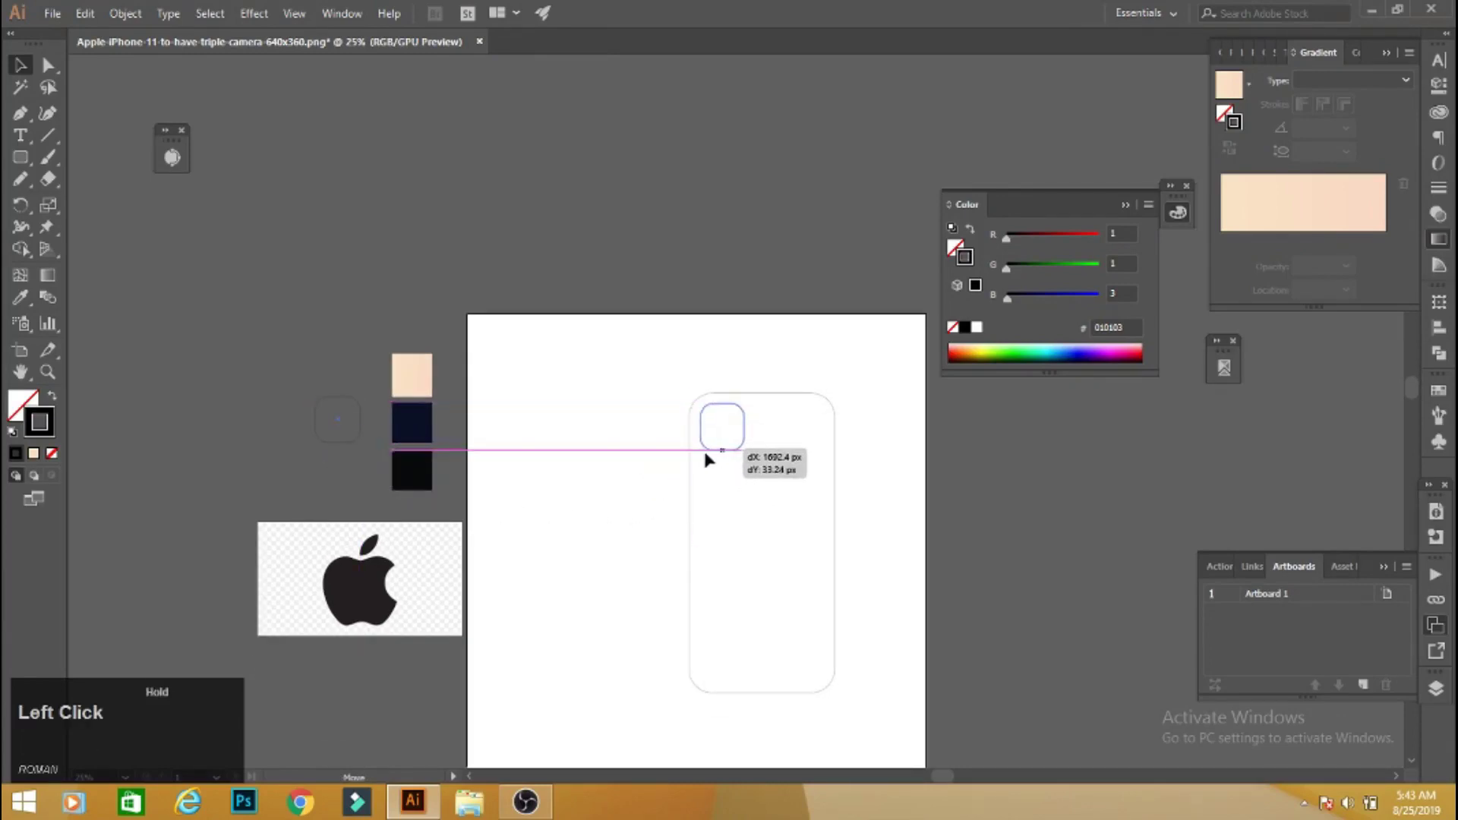
left_click(590, 514)
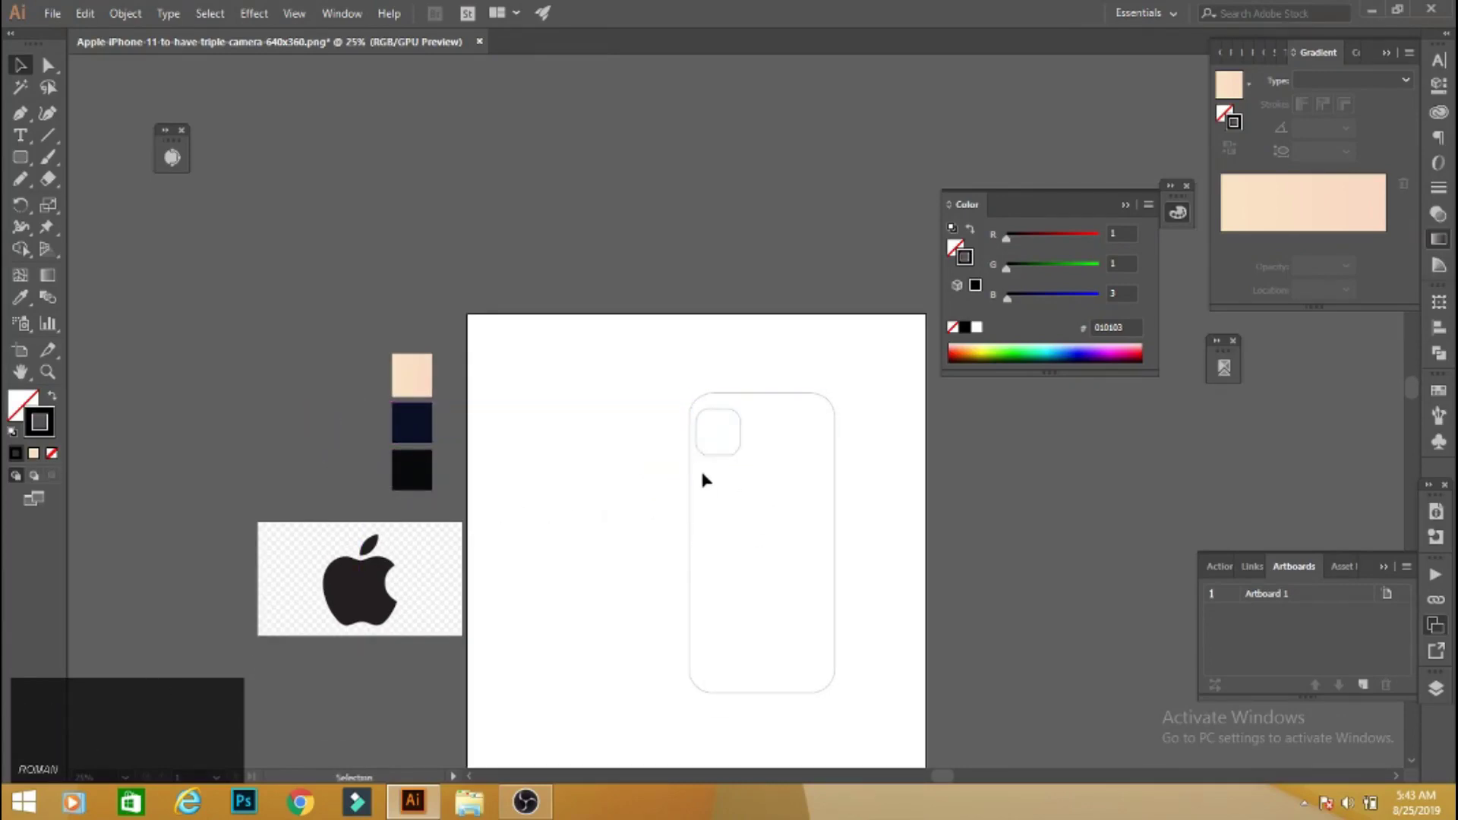
left_click(748, 452)
left_click(615, 516)
key("space")
left_click(720, 566)
Add a small dark navy lens circle inside the camera square, filled via the Eyedropper.
key("space")
key("ctrl+=")
key("space")
left_click(292, 590)
key("space")
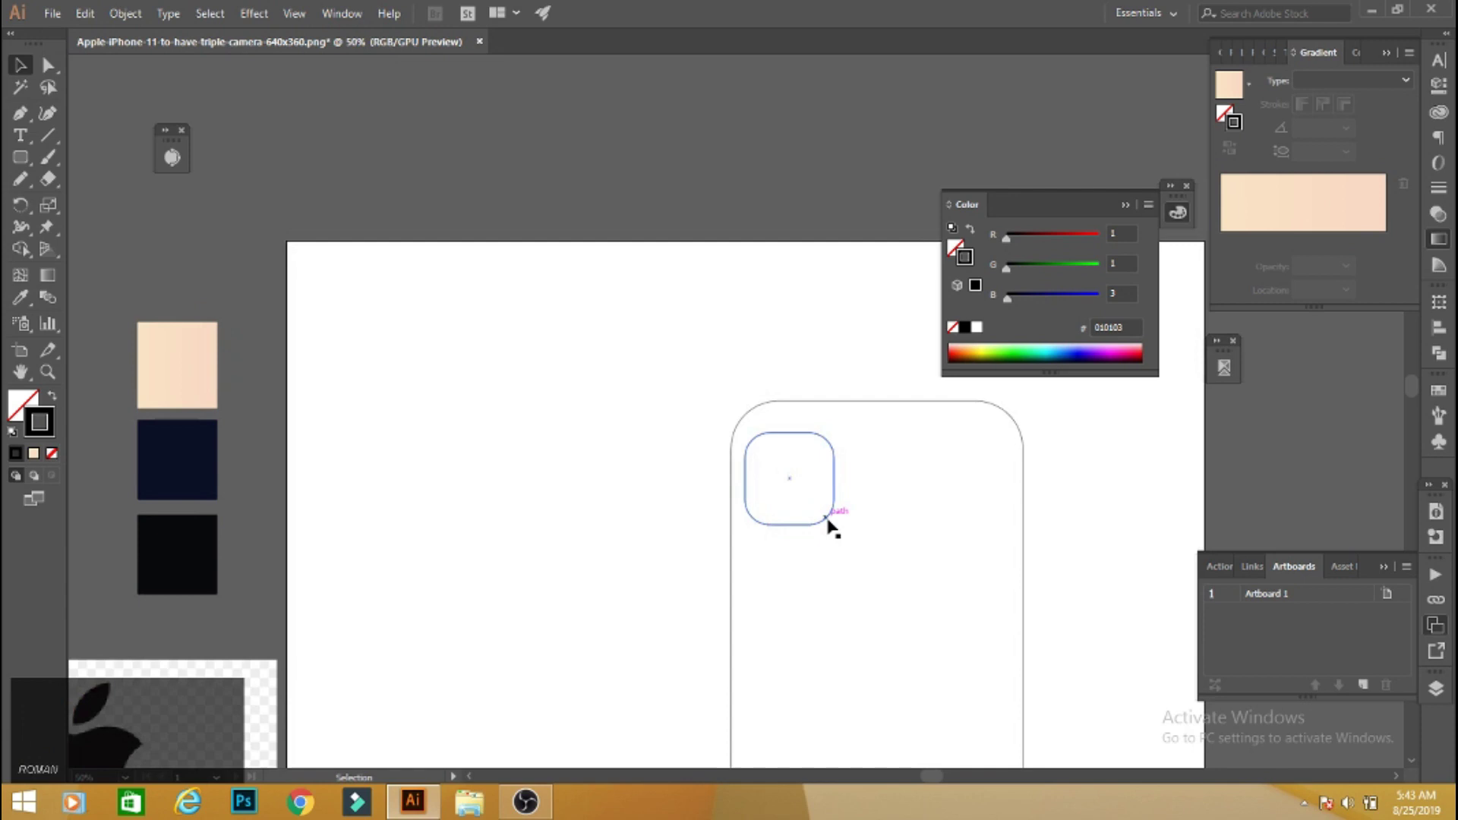
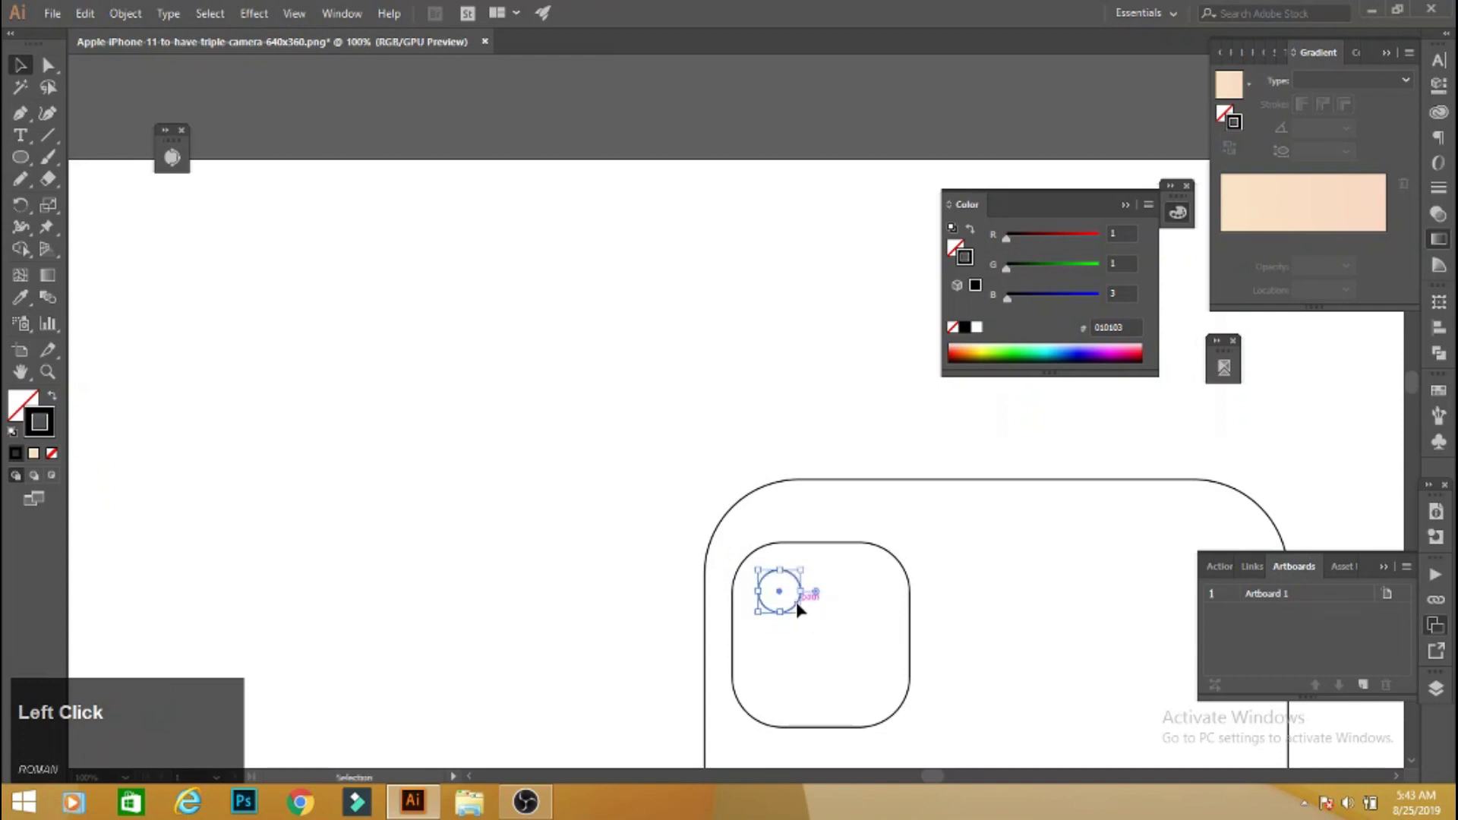
key("ctrl+=")
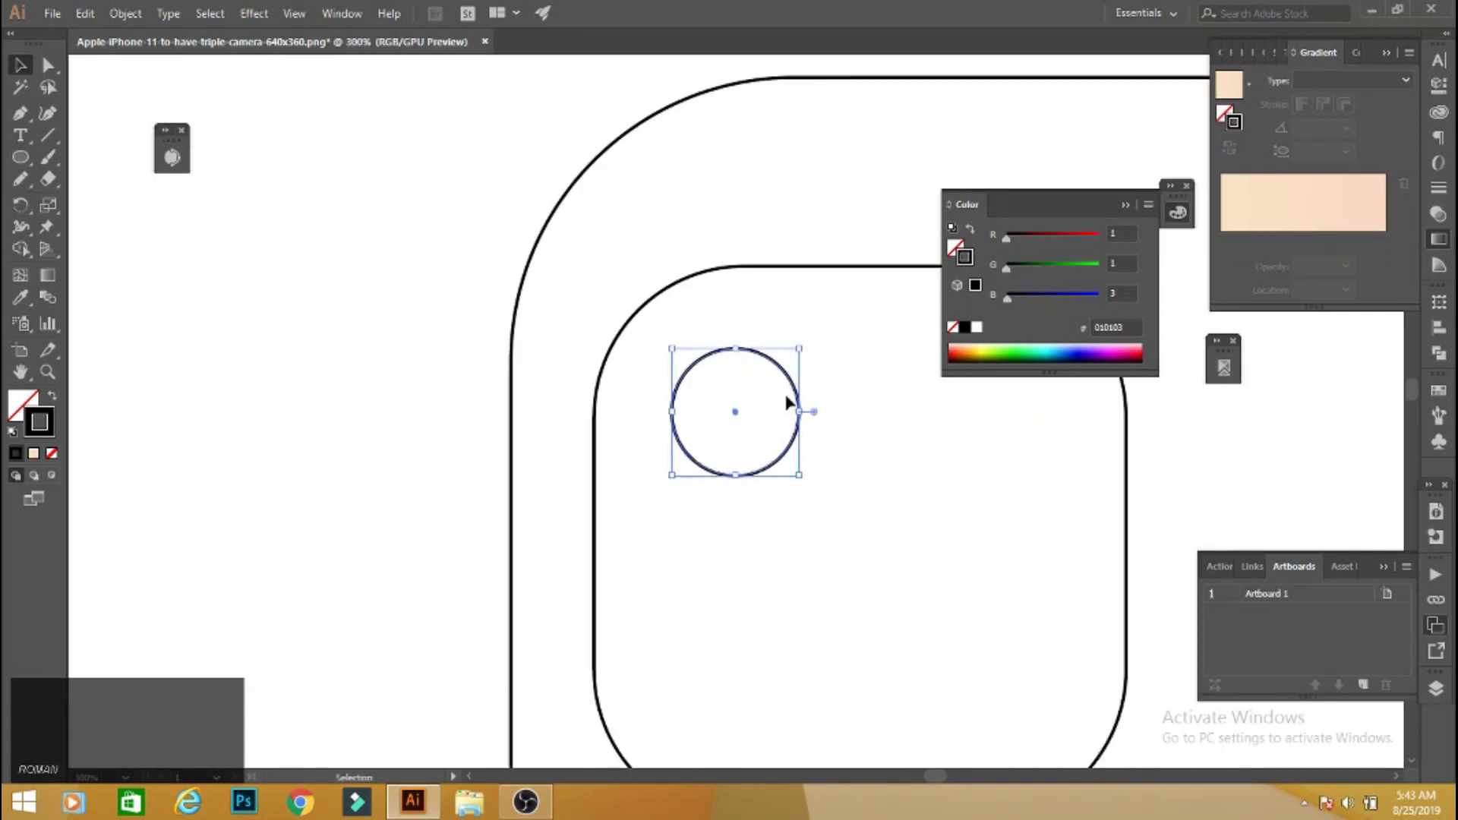
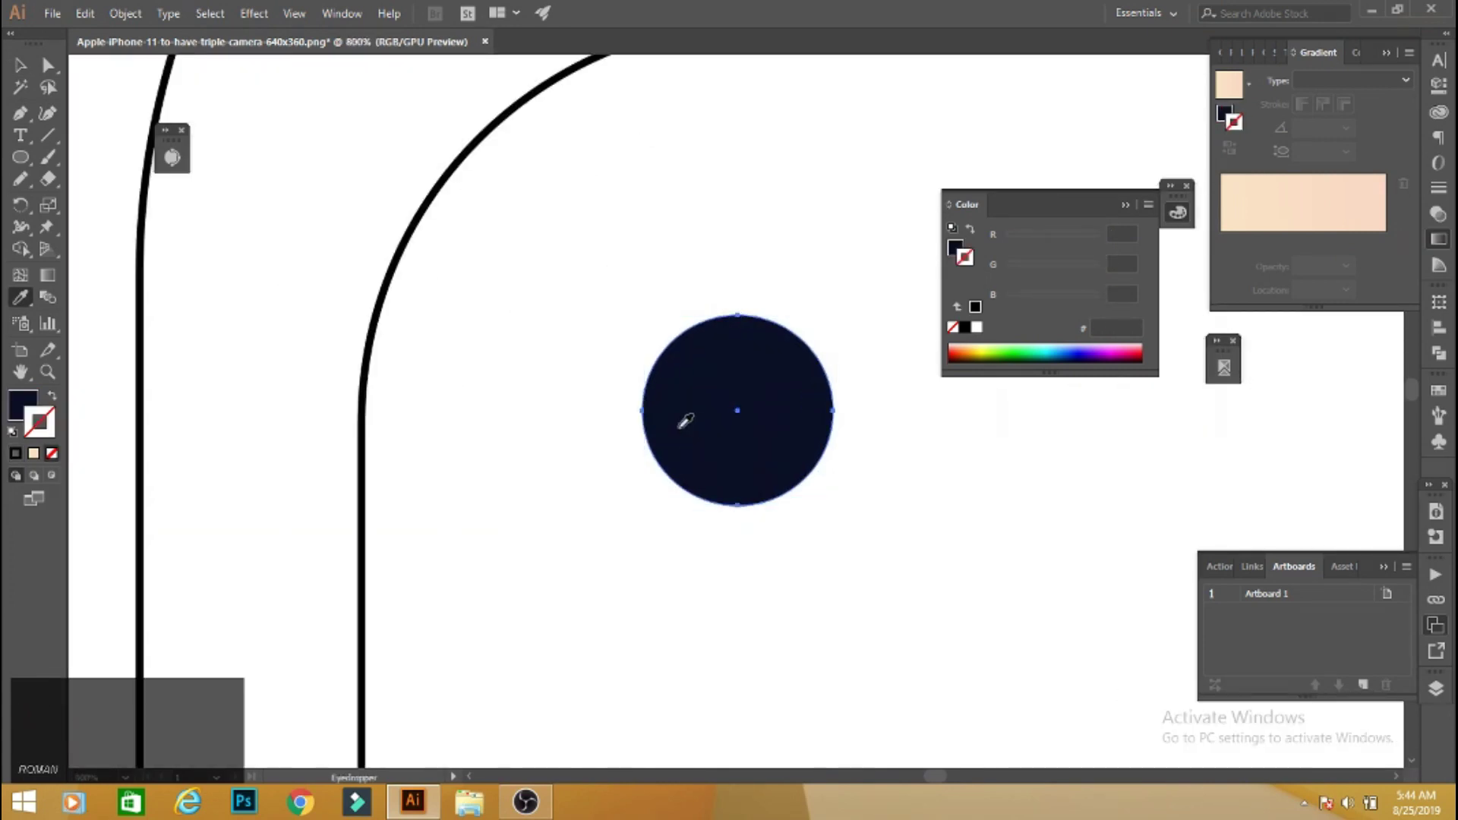
Add a light bluish mesh highlight at the centre of the navy lens.
left_click(25, 278)
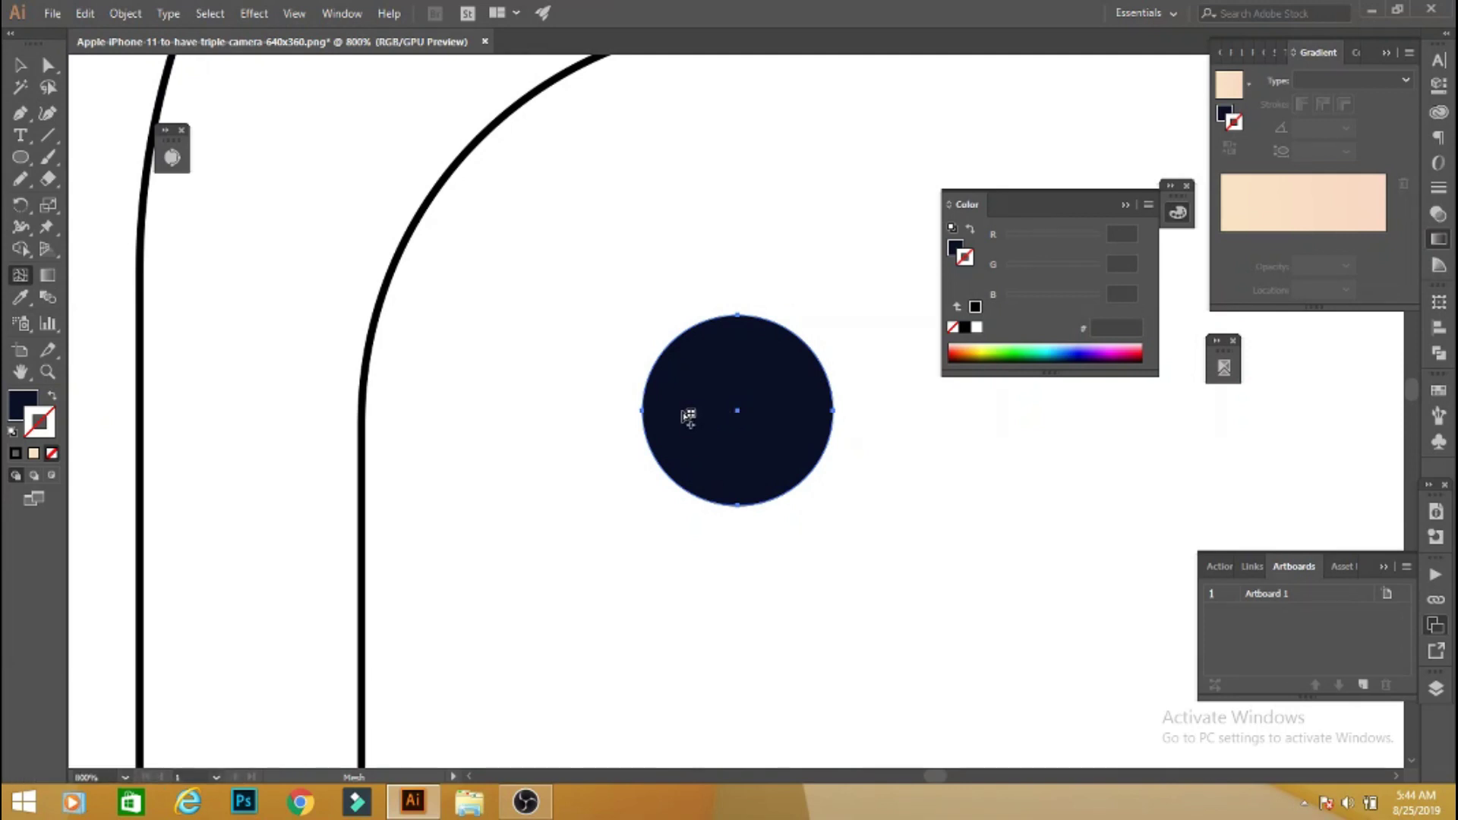
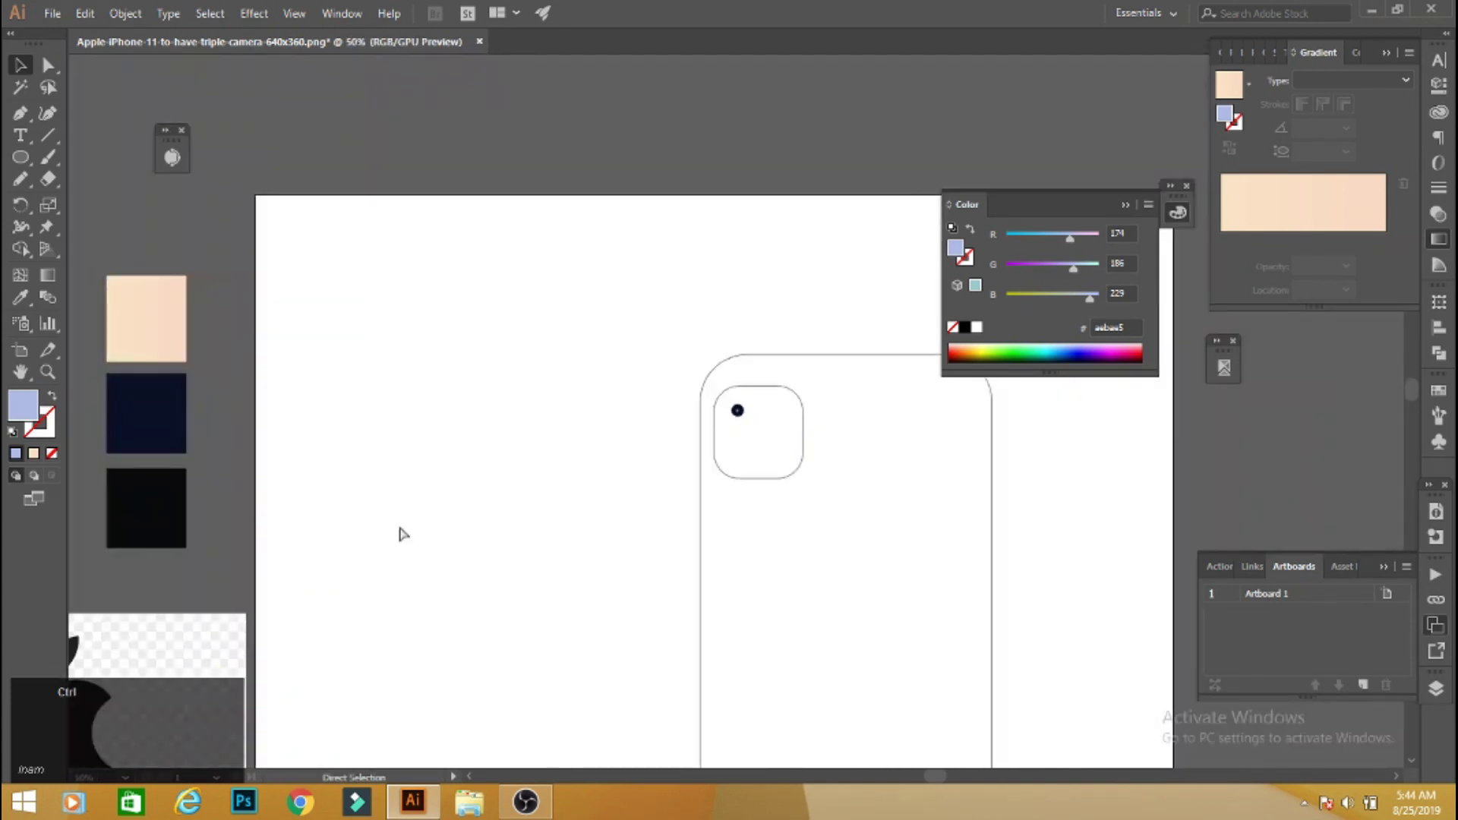
key("ctrl+=")
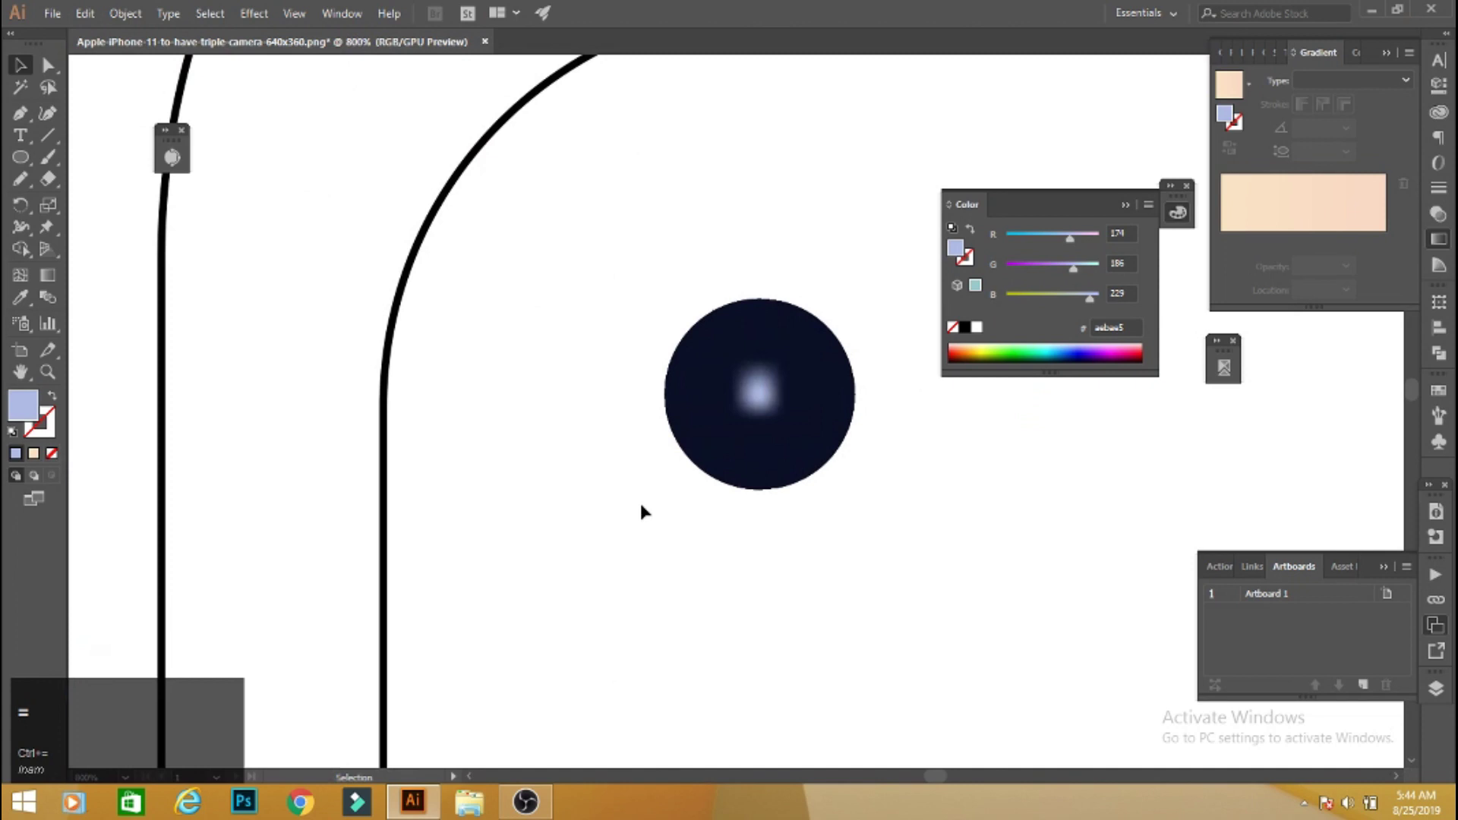
left_click(28, 171)
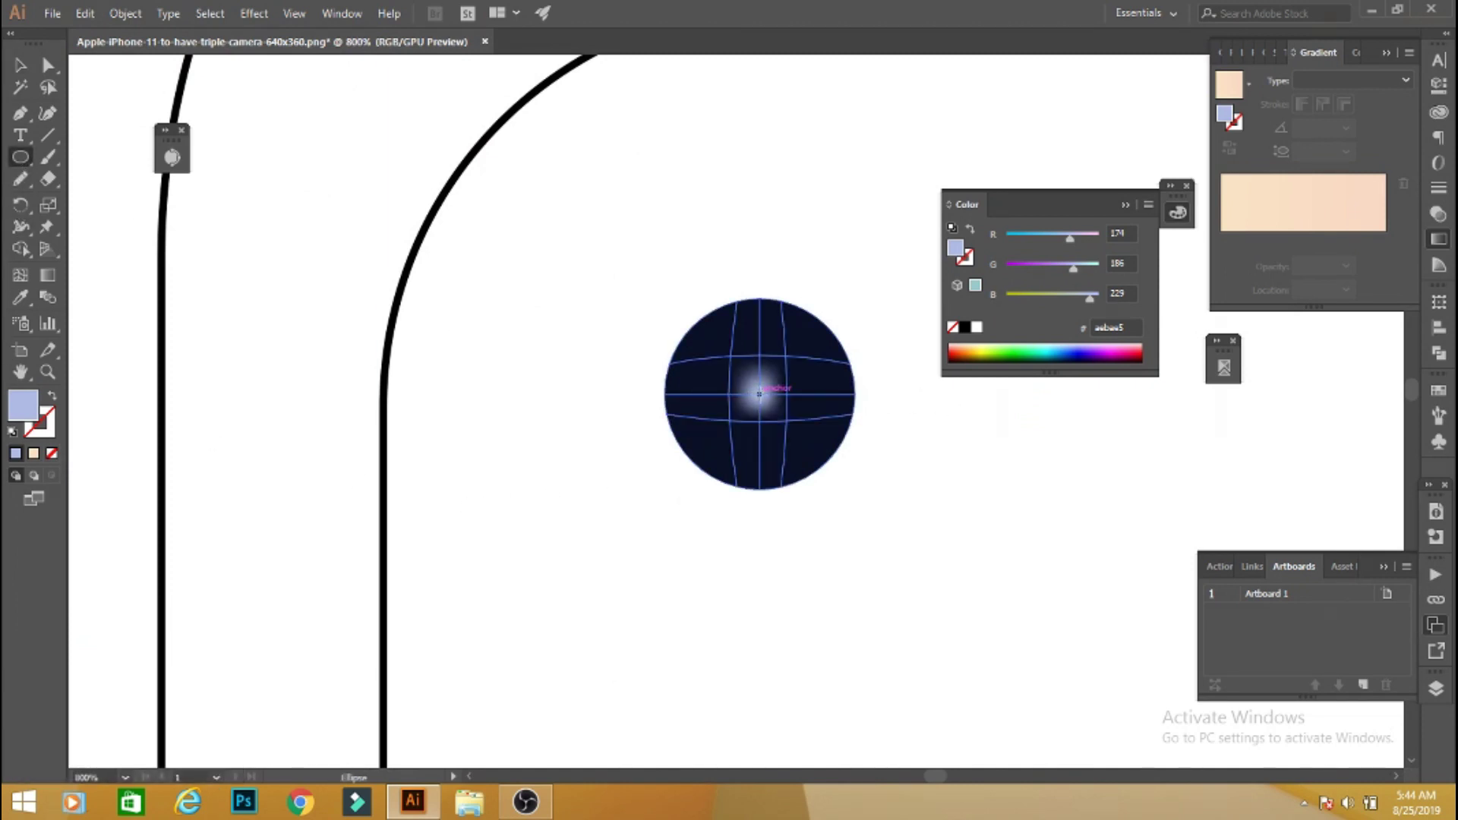
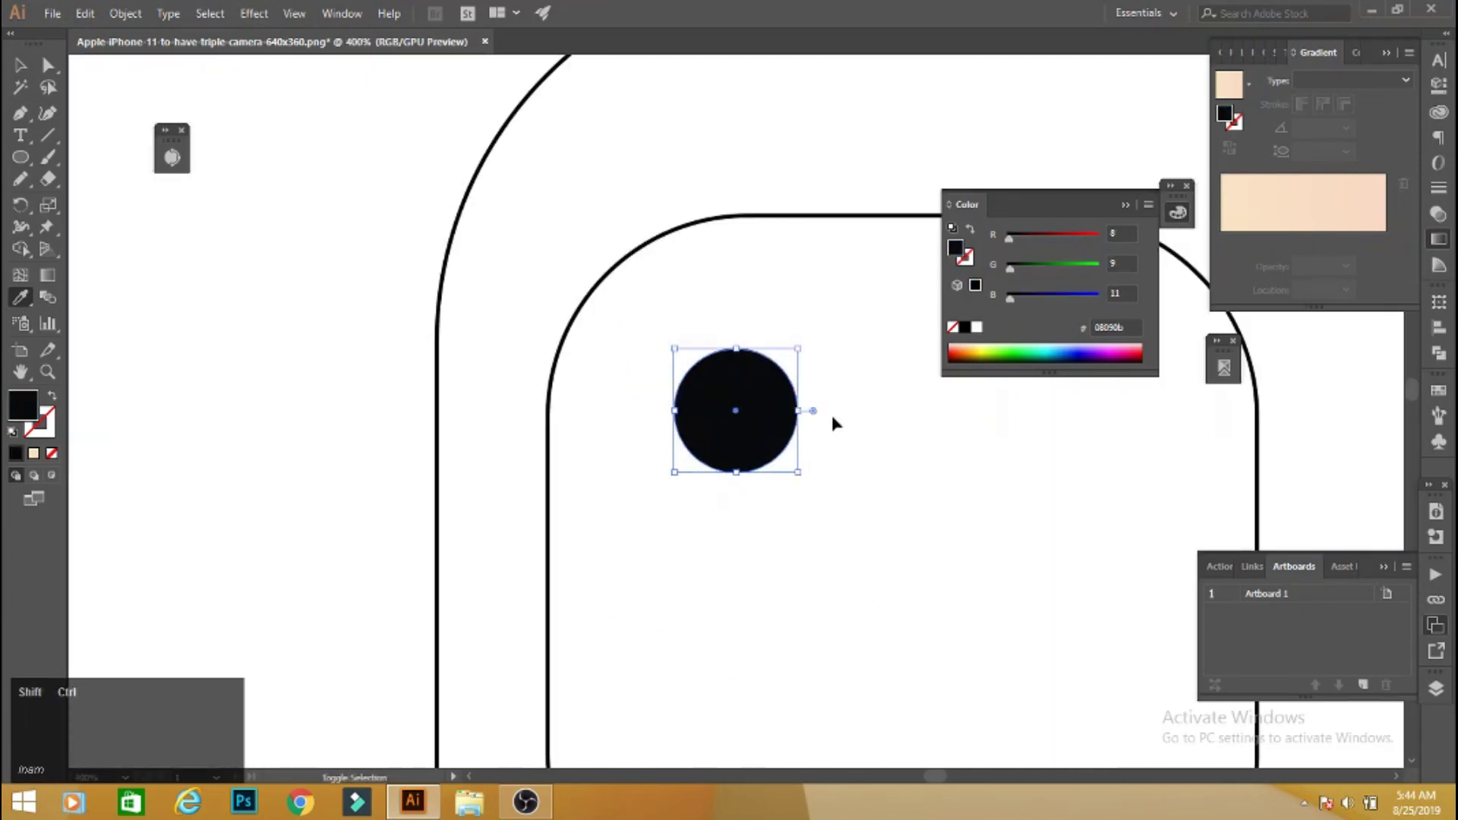
Place a larger black meshed circle behind the lens as its outer ring.
key("ctrl+shift+[")
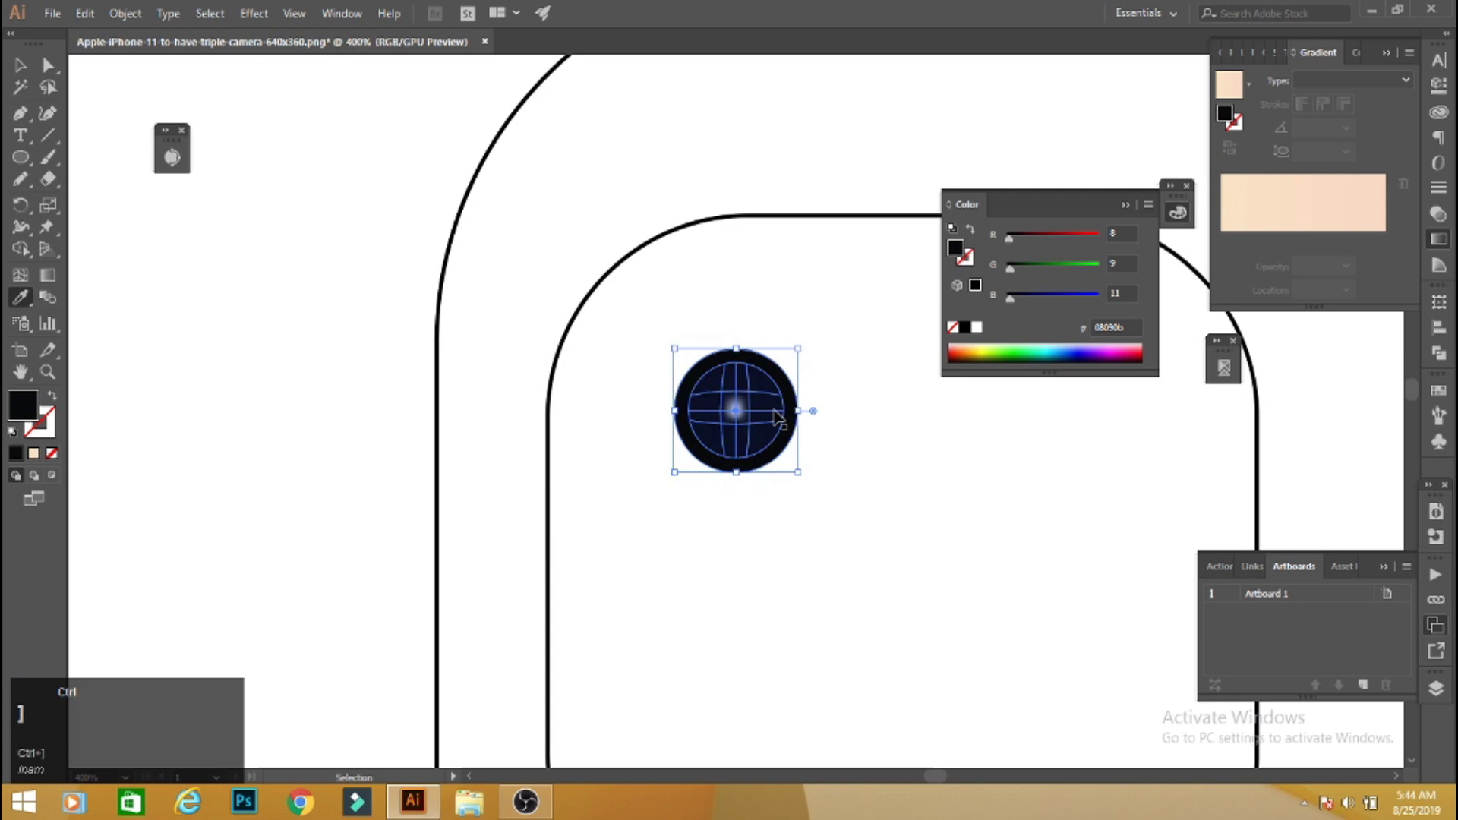
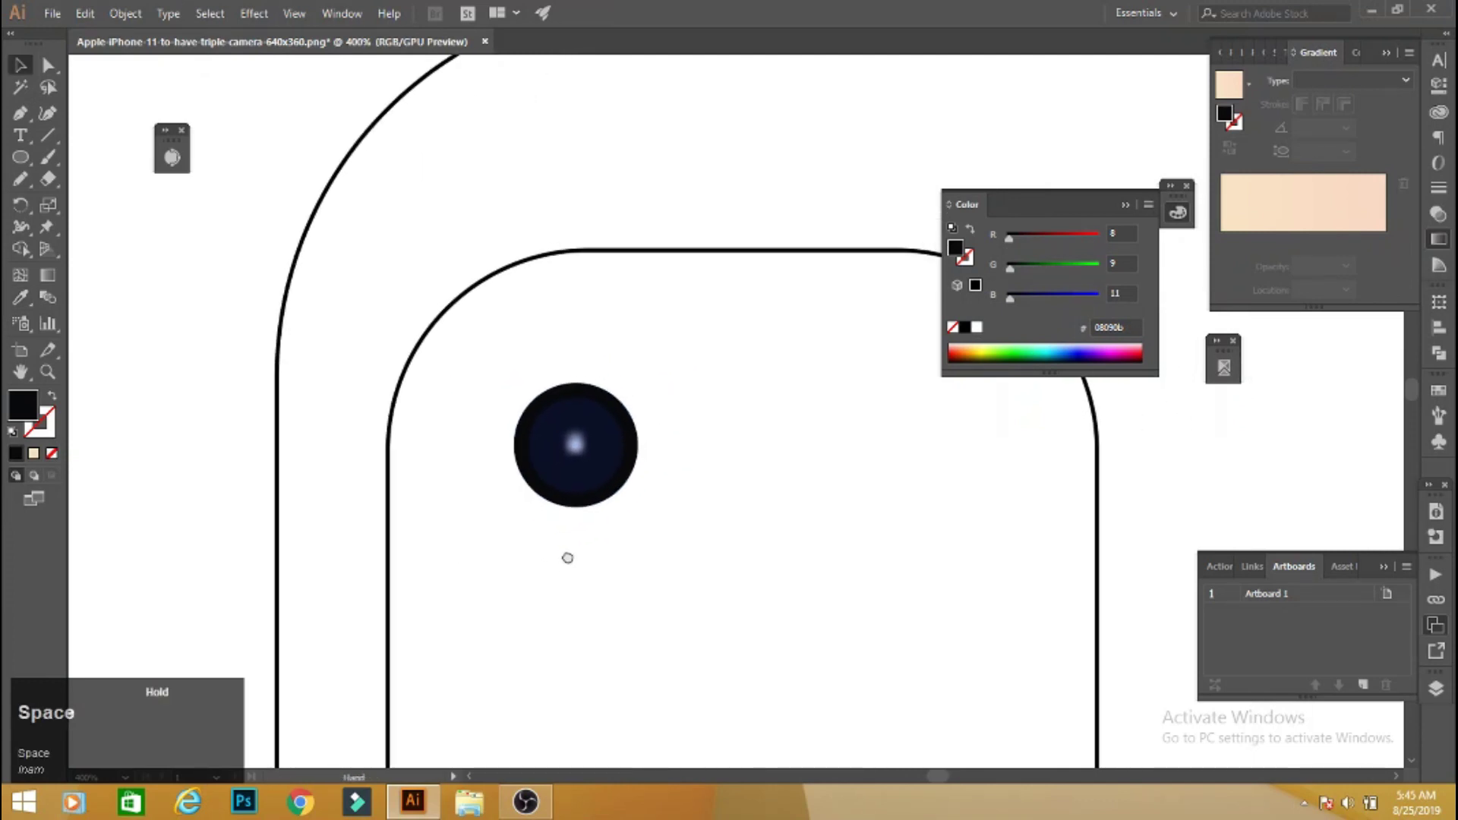
key("ctrl+-")
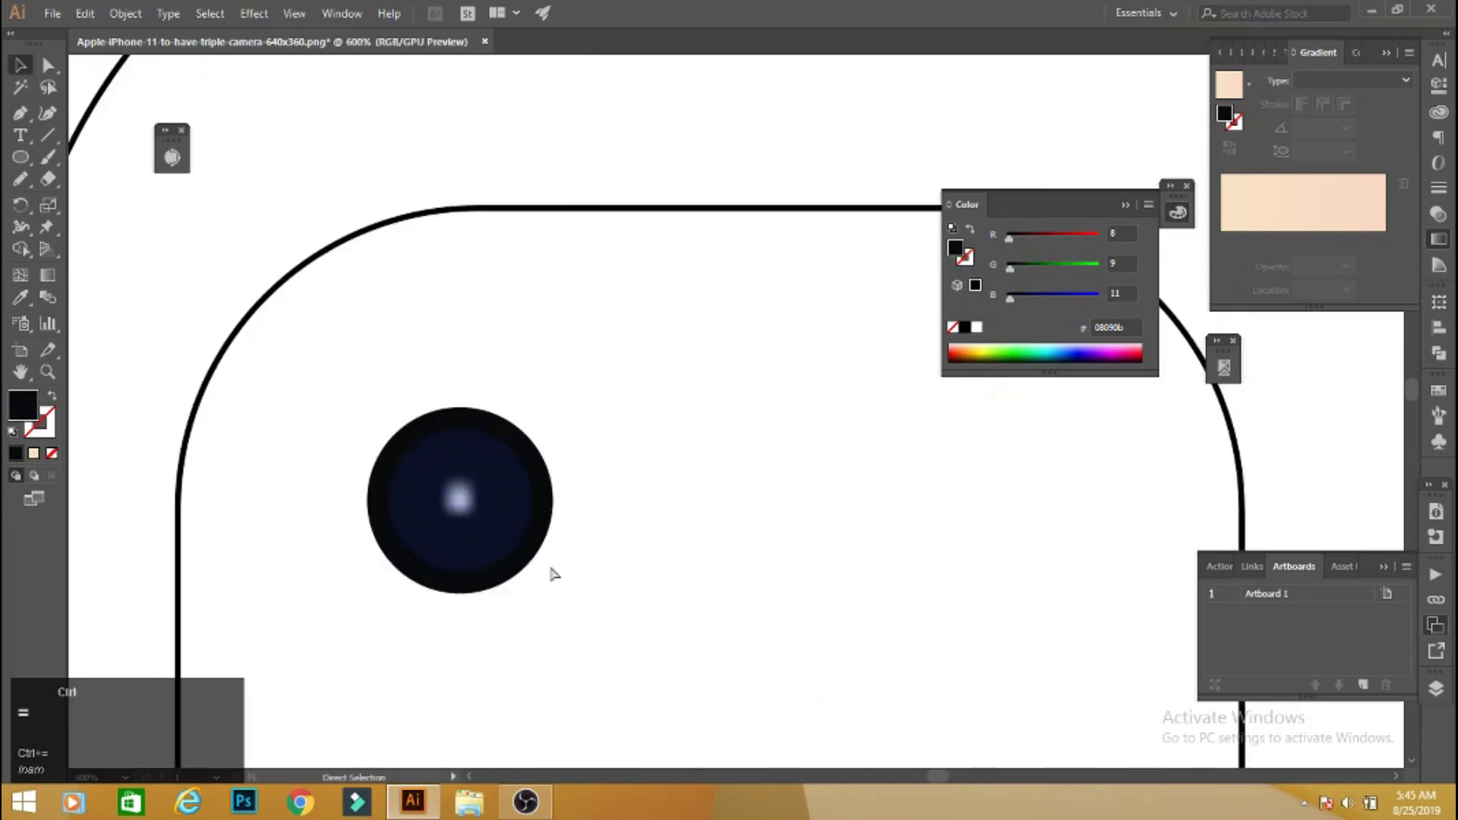
double_click(440, 517)
key("ctrl+-")
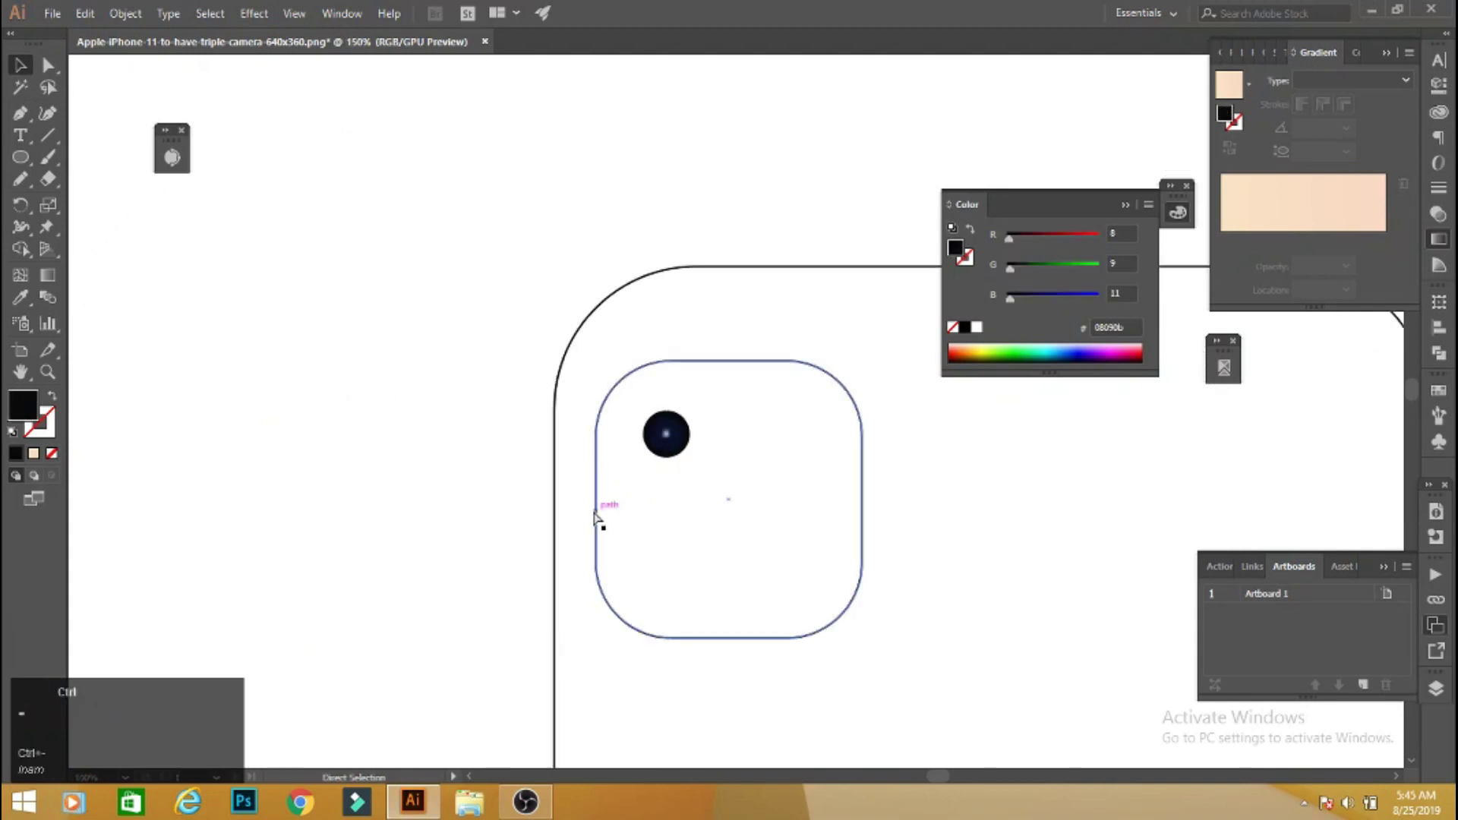
Duplicate the lens below and to the right to give the module three lenses.
left_click(638, 409)
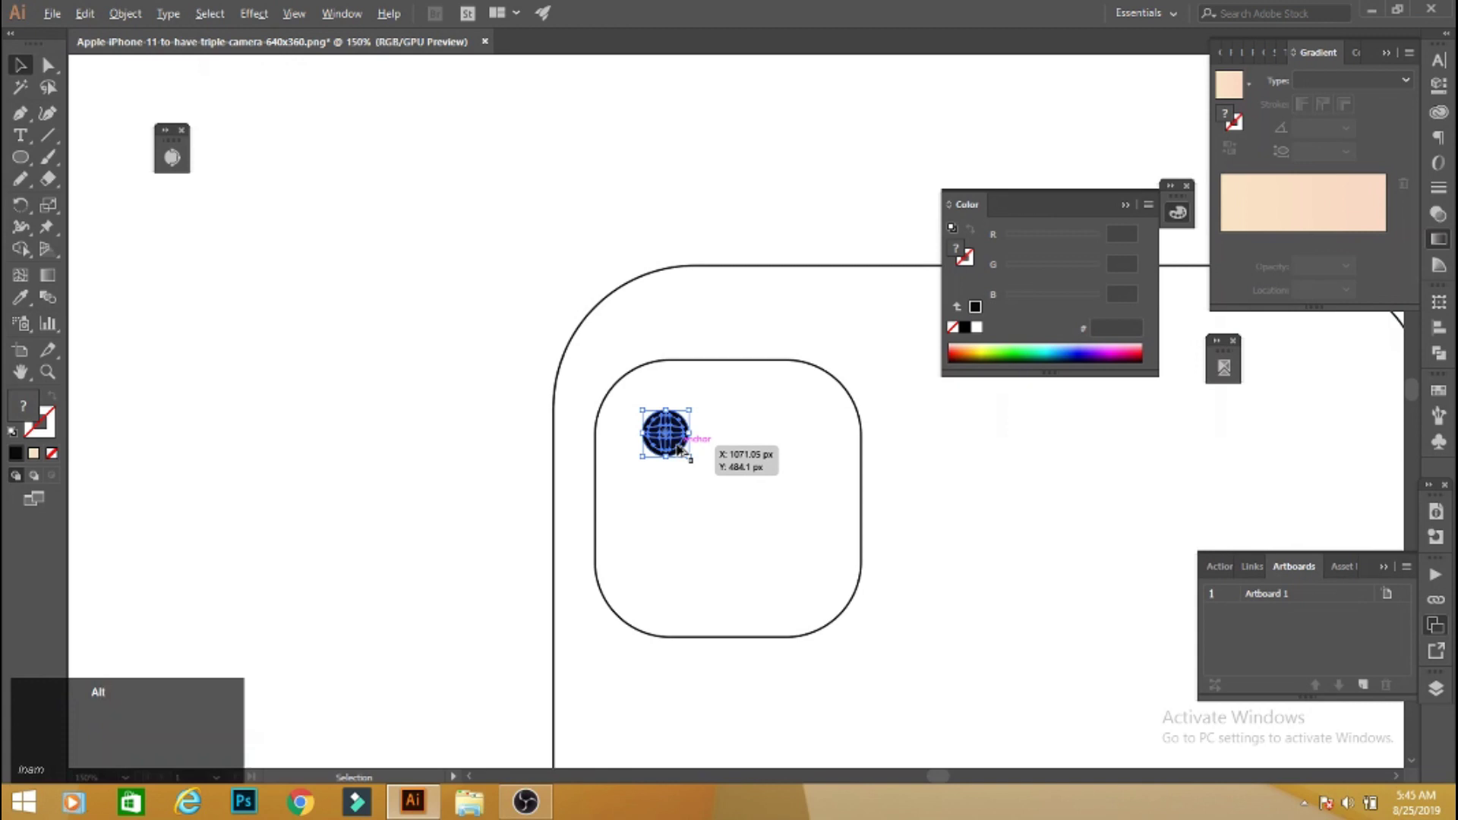
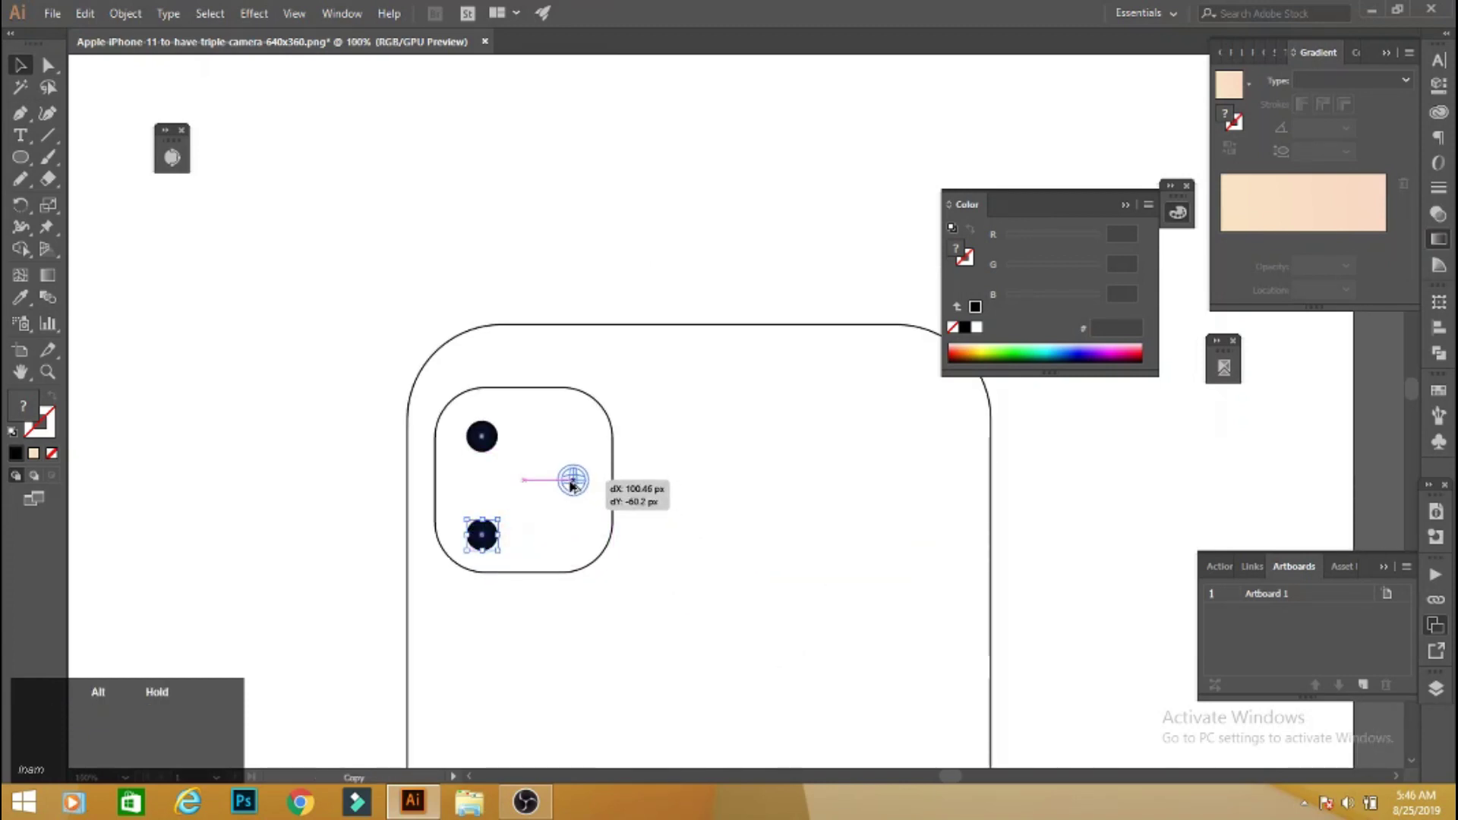
left_click(35, 154)
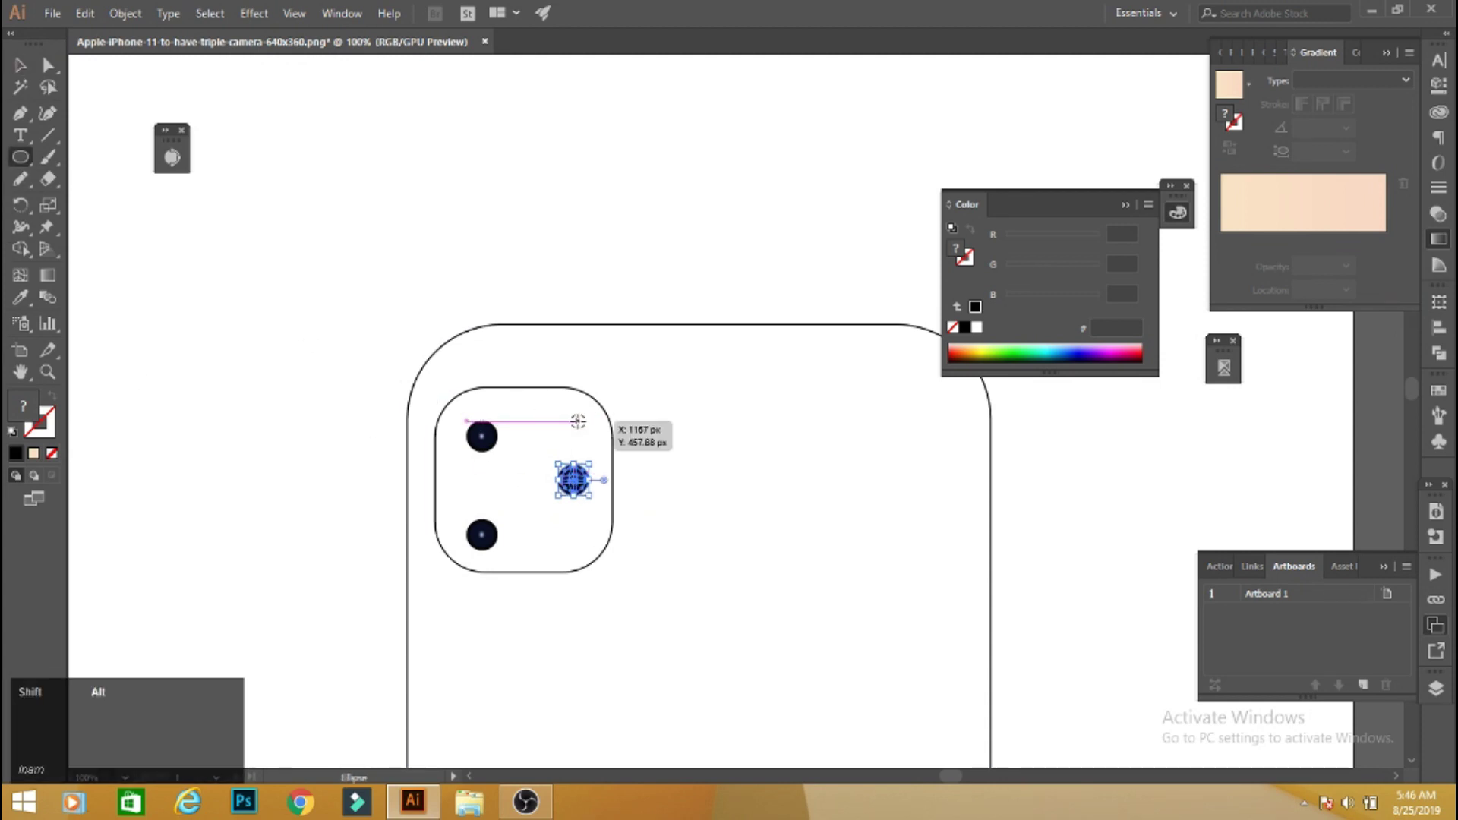
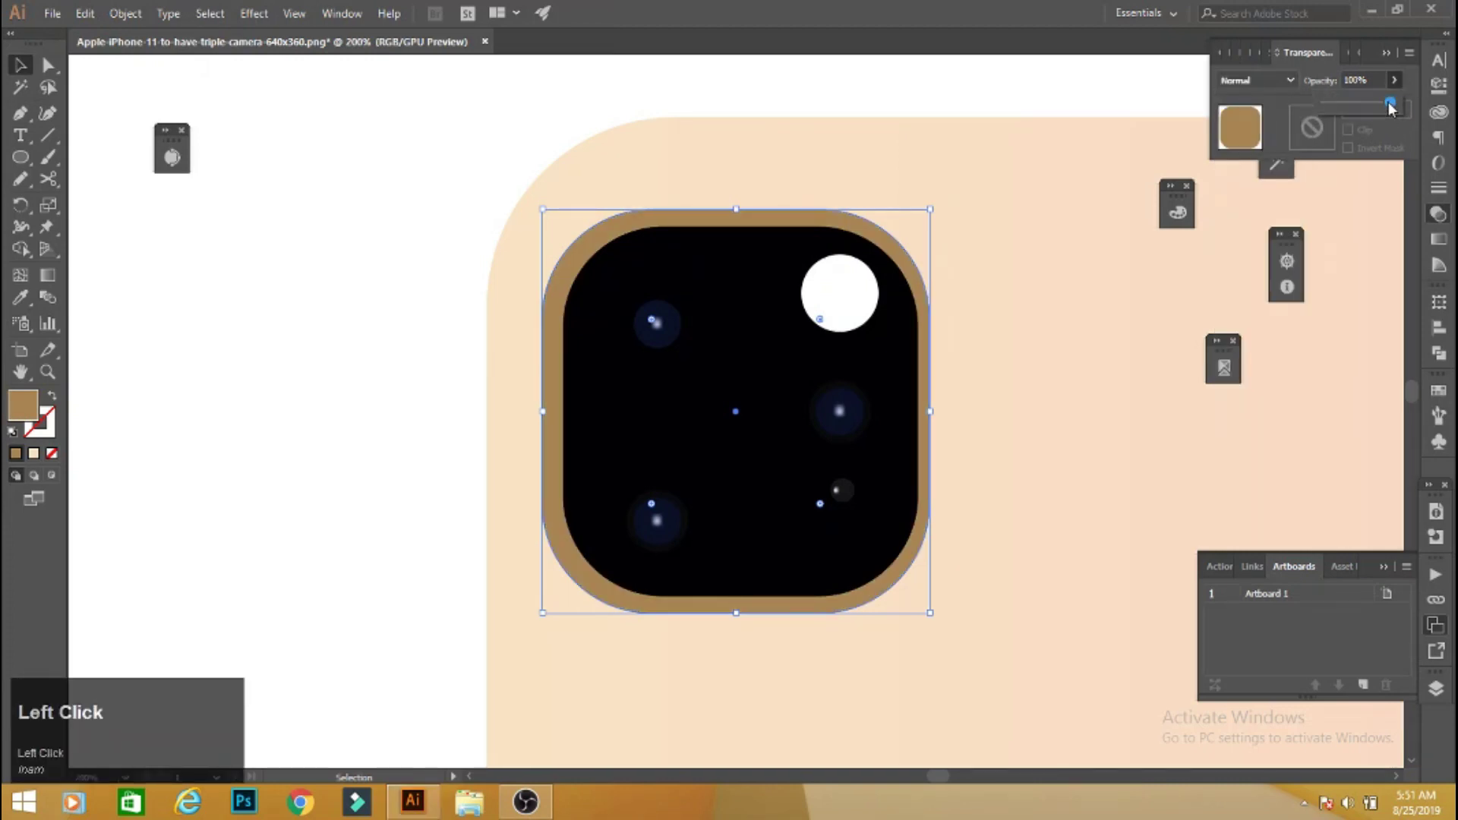
Lower the bronze rim's opacity to about 25% so it blends into the peach back.
left_click(1341, 112)
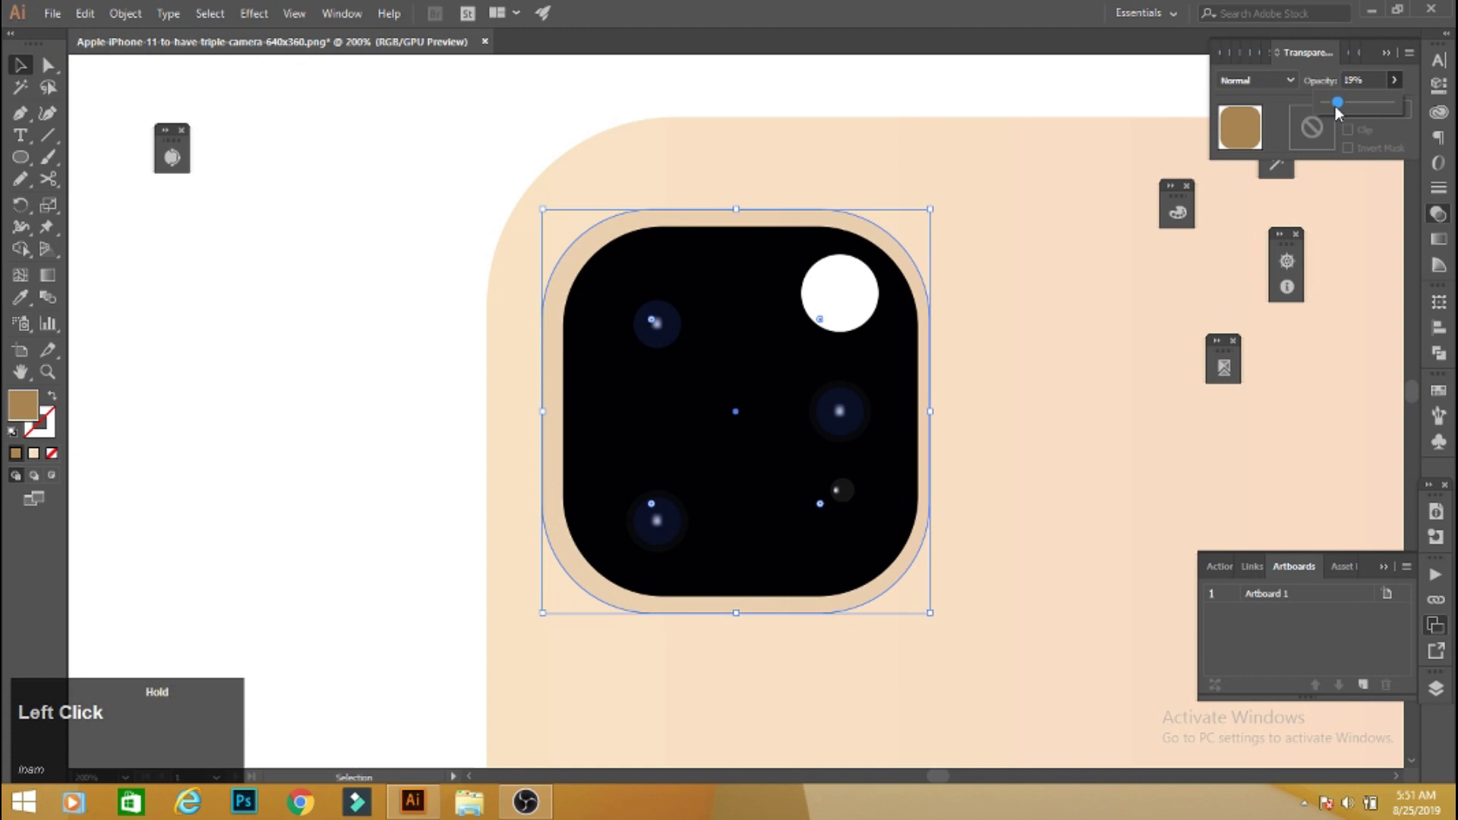
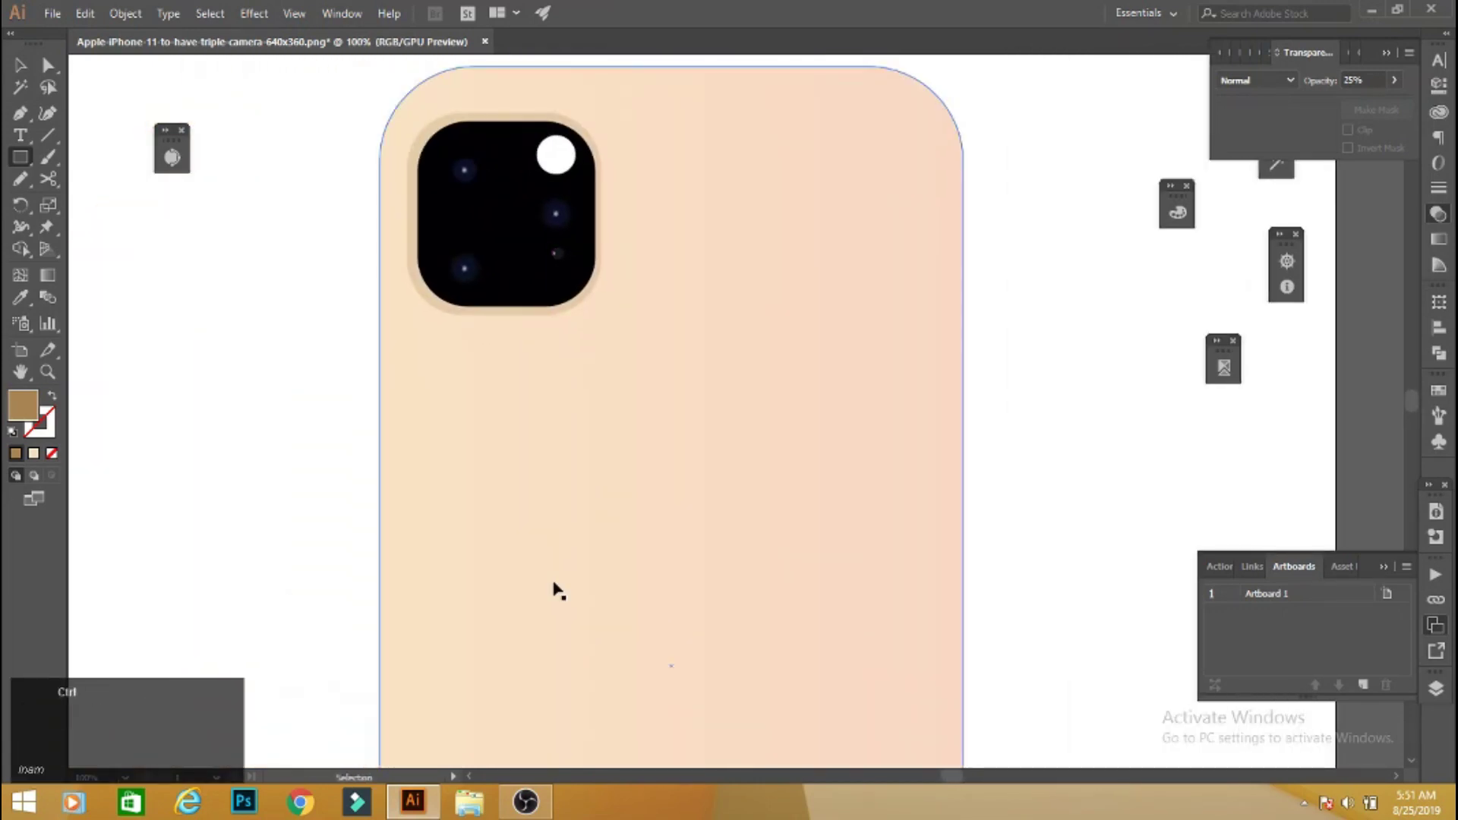
key("ctrl+=")
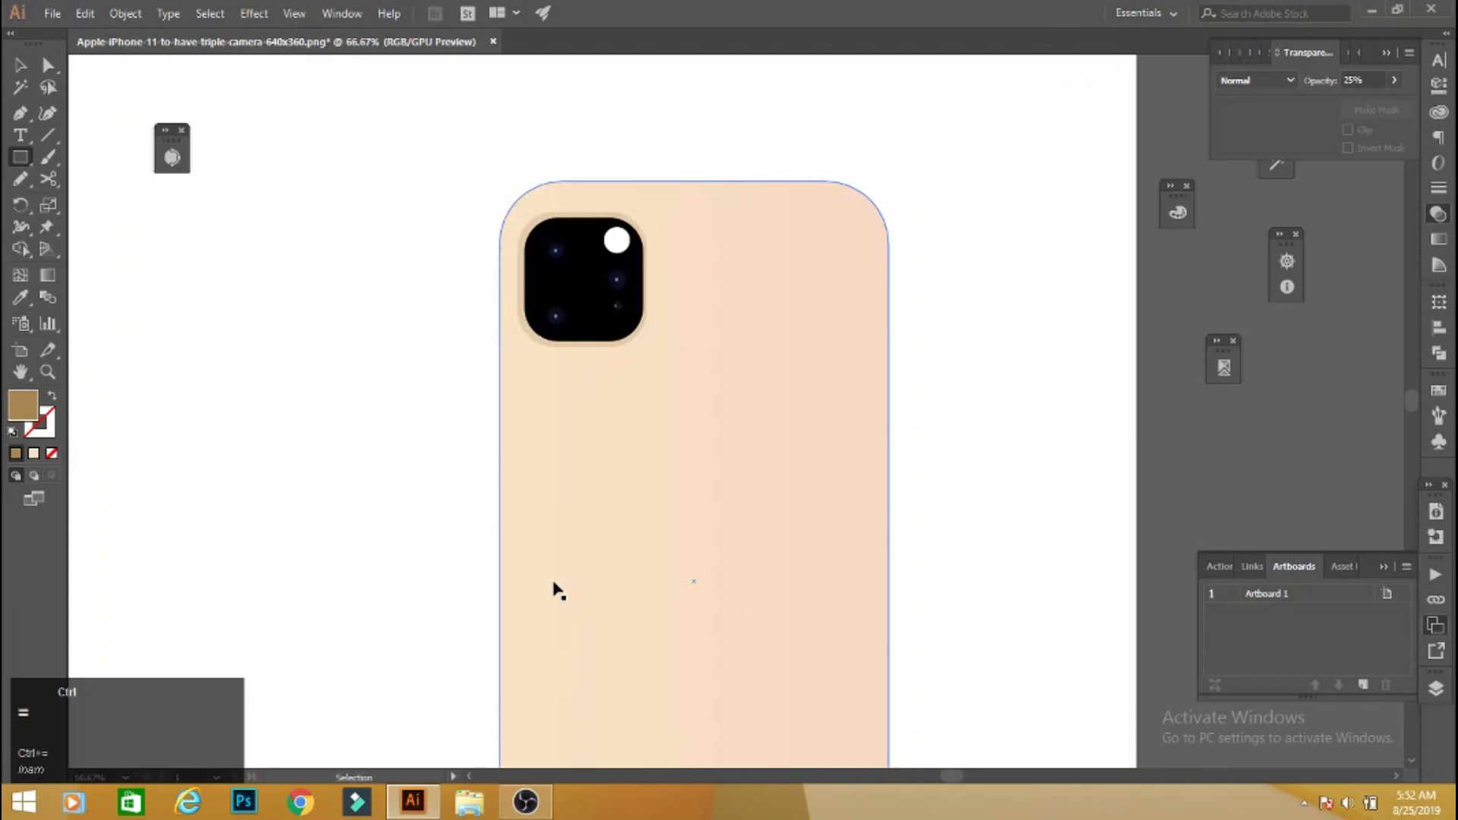
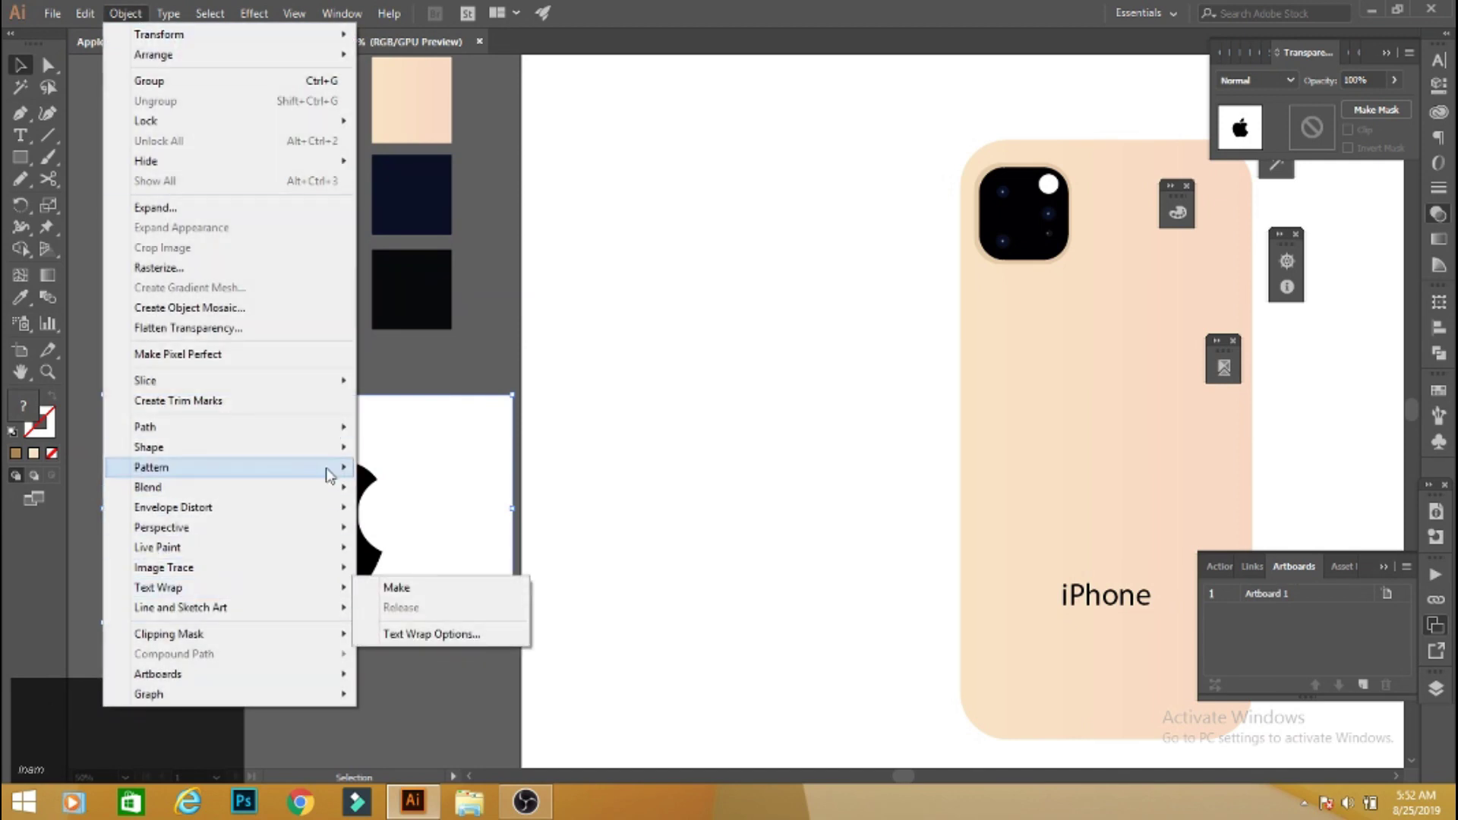
Trace and expand the Apple logo image, then scale and centre it above the iPhone text.
left_click(233, 212)
left_click(484, 526)
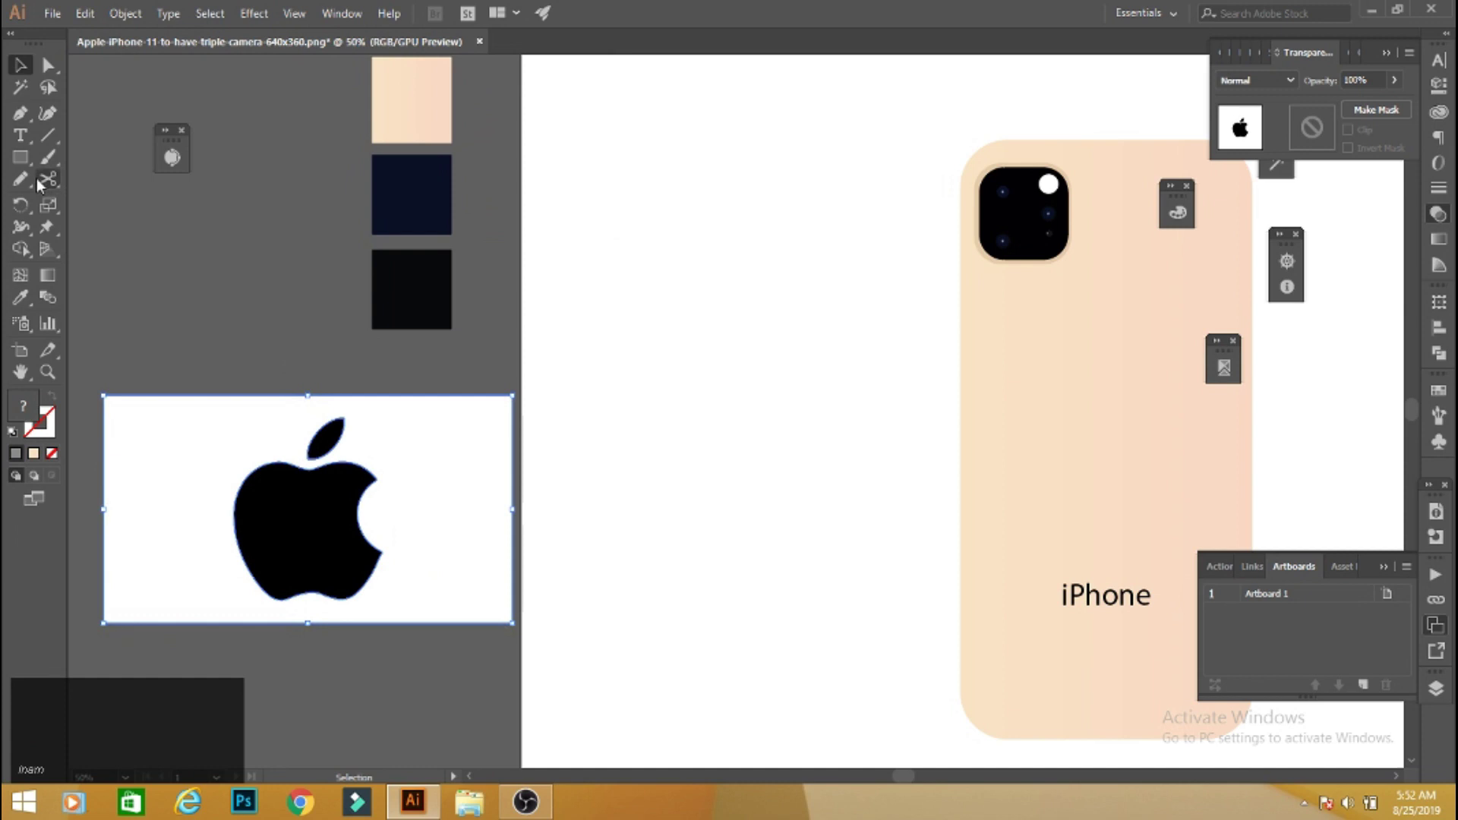
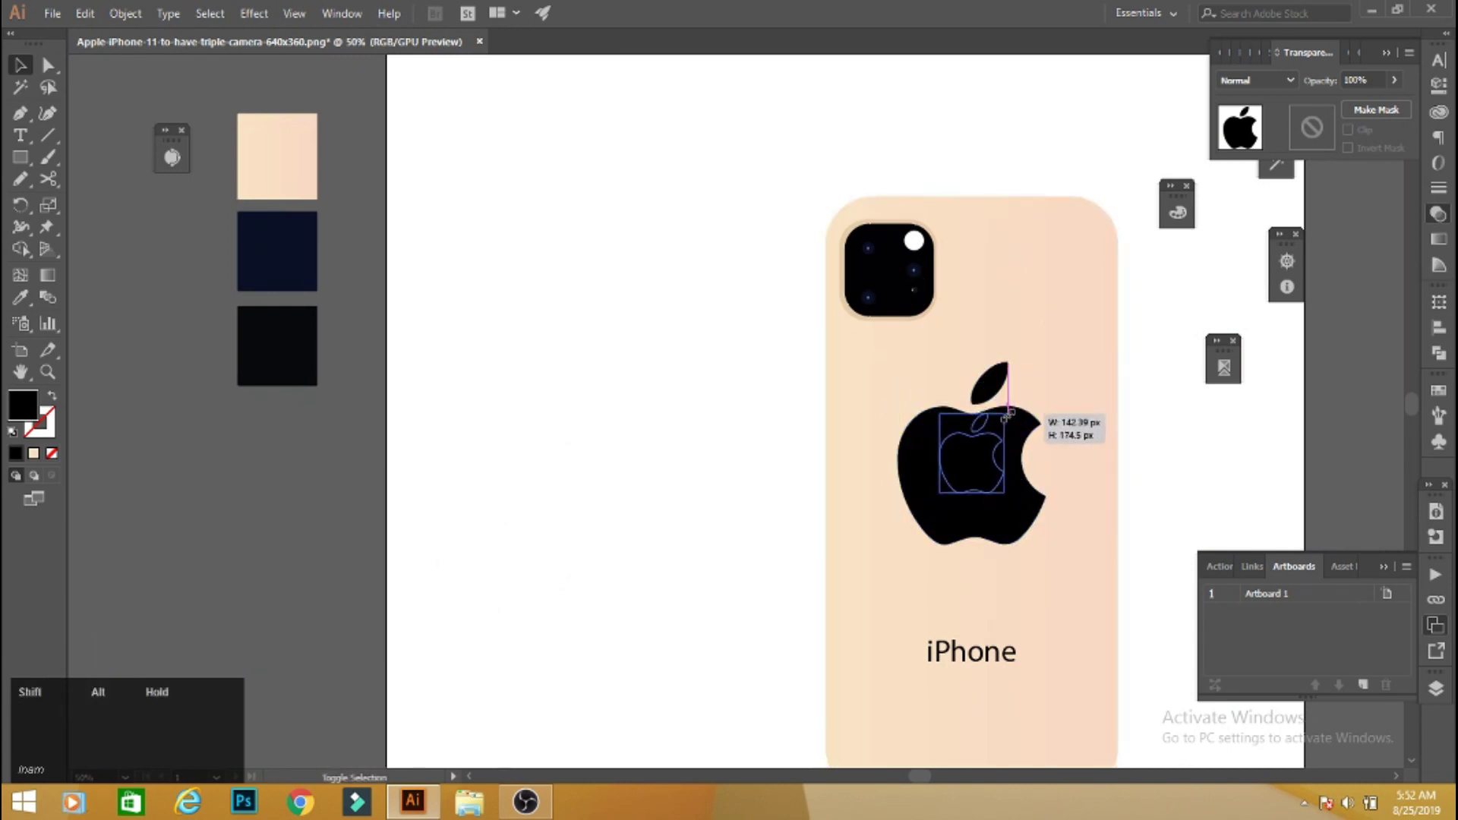
key("space")
left_click(1136, 423)
left_click(948, 403)
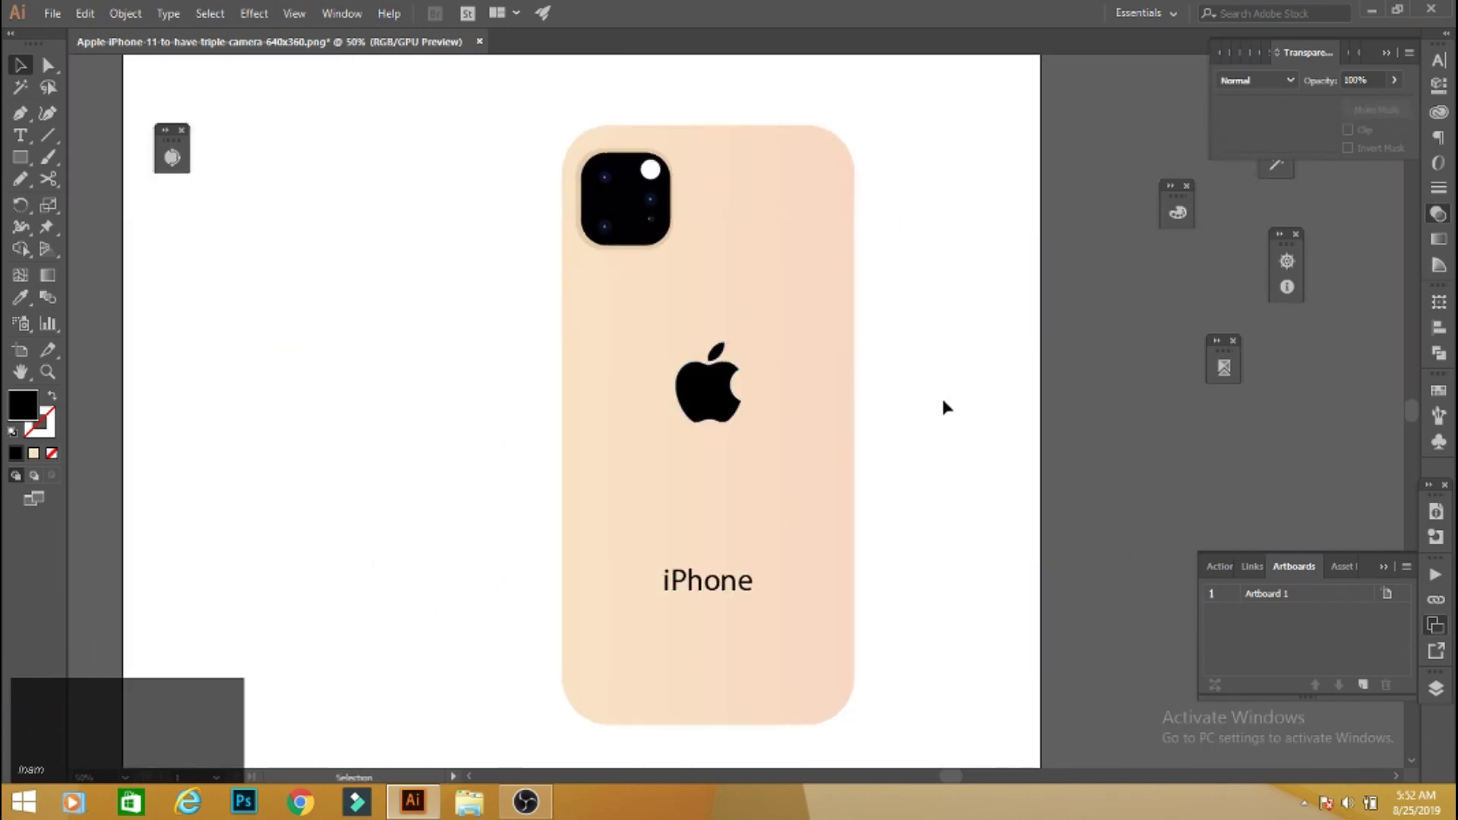
left_click(993, 461)
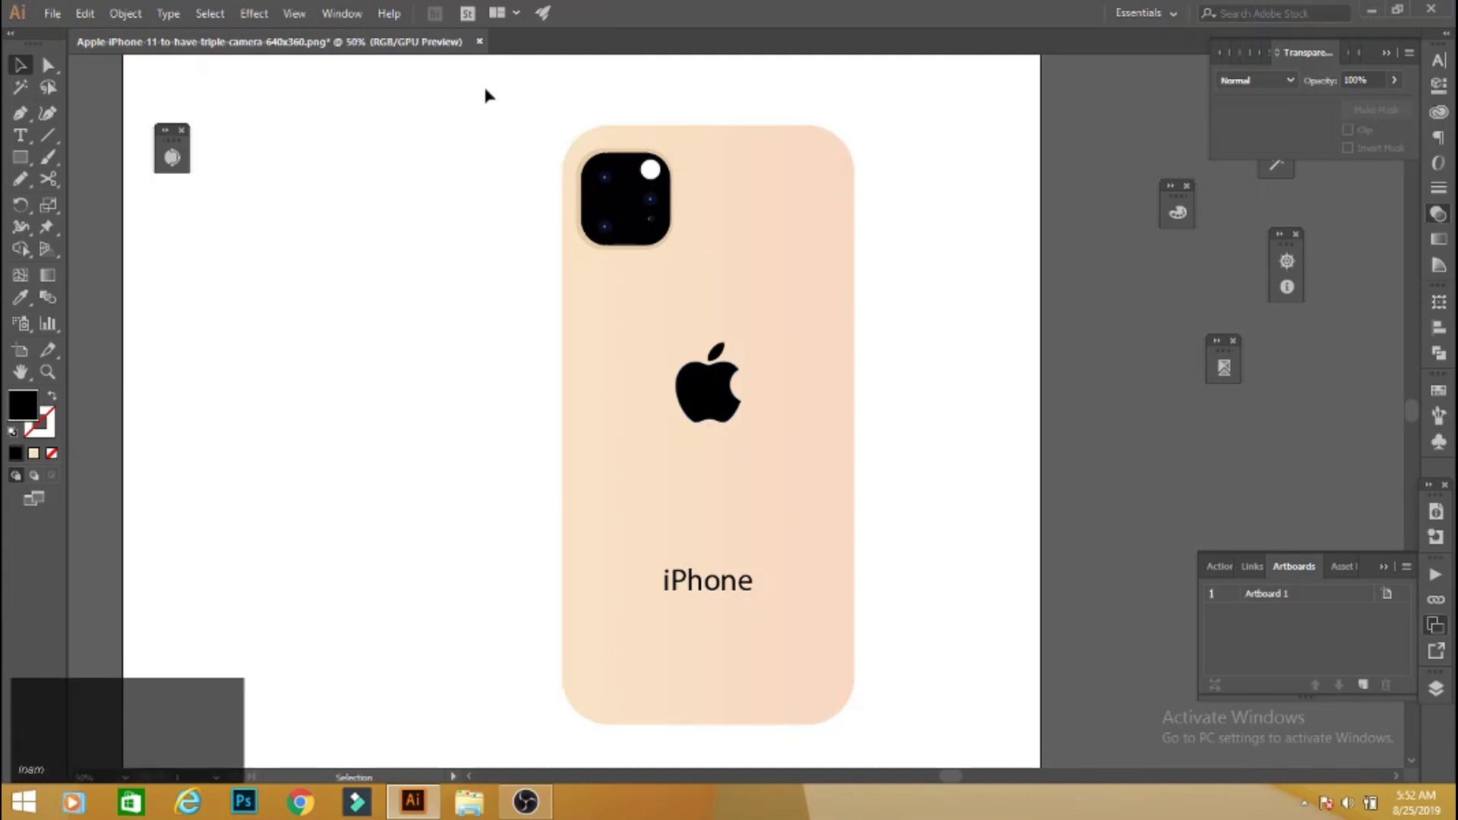
Alt-drag a copy of the whole phone back to the left of the original.
left_click_drag(496, 126, 884, 632)
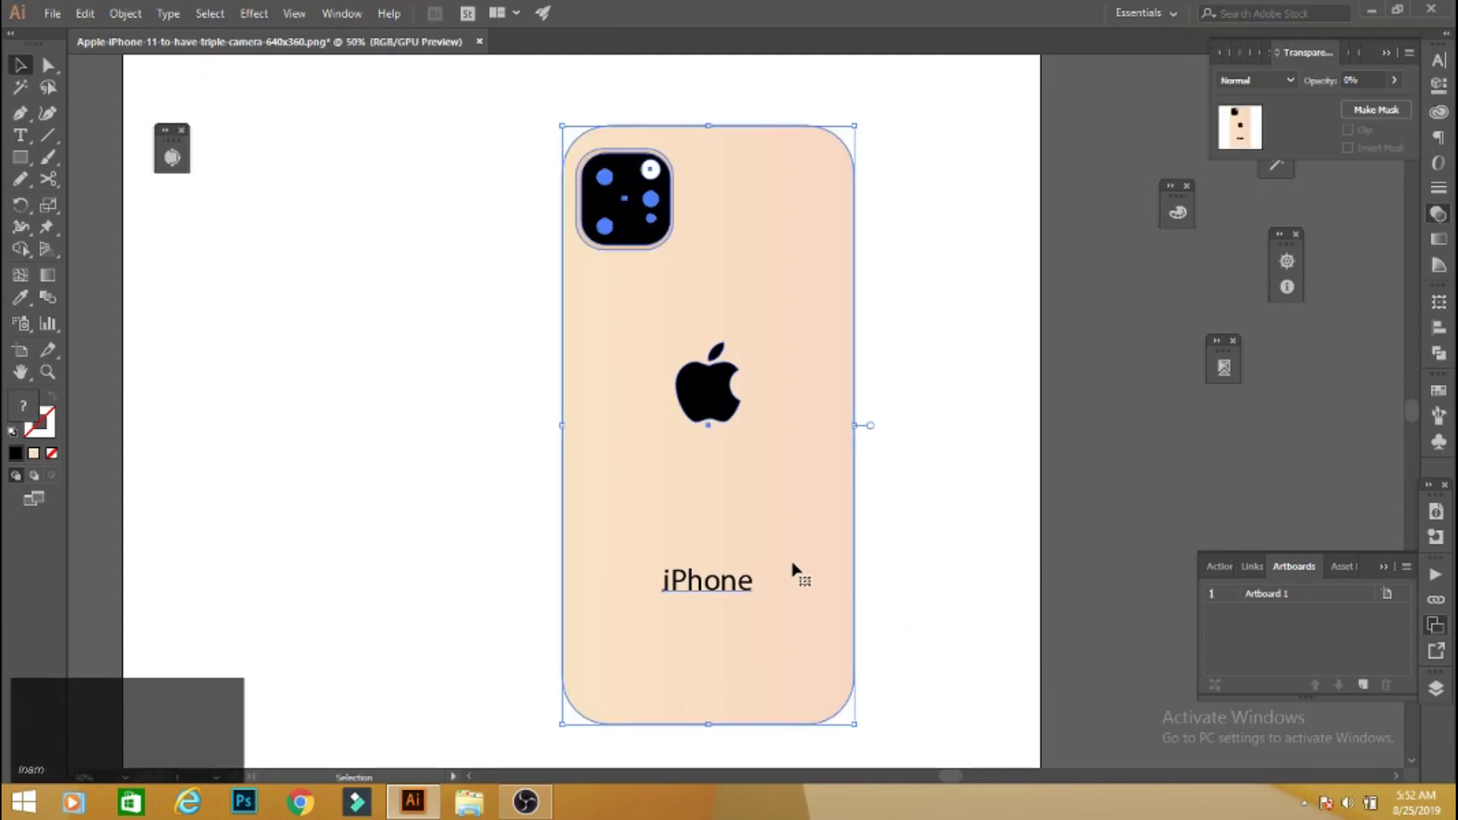
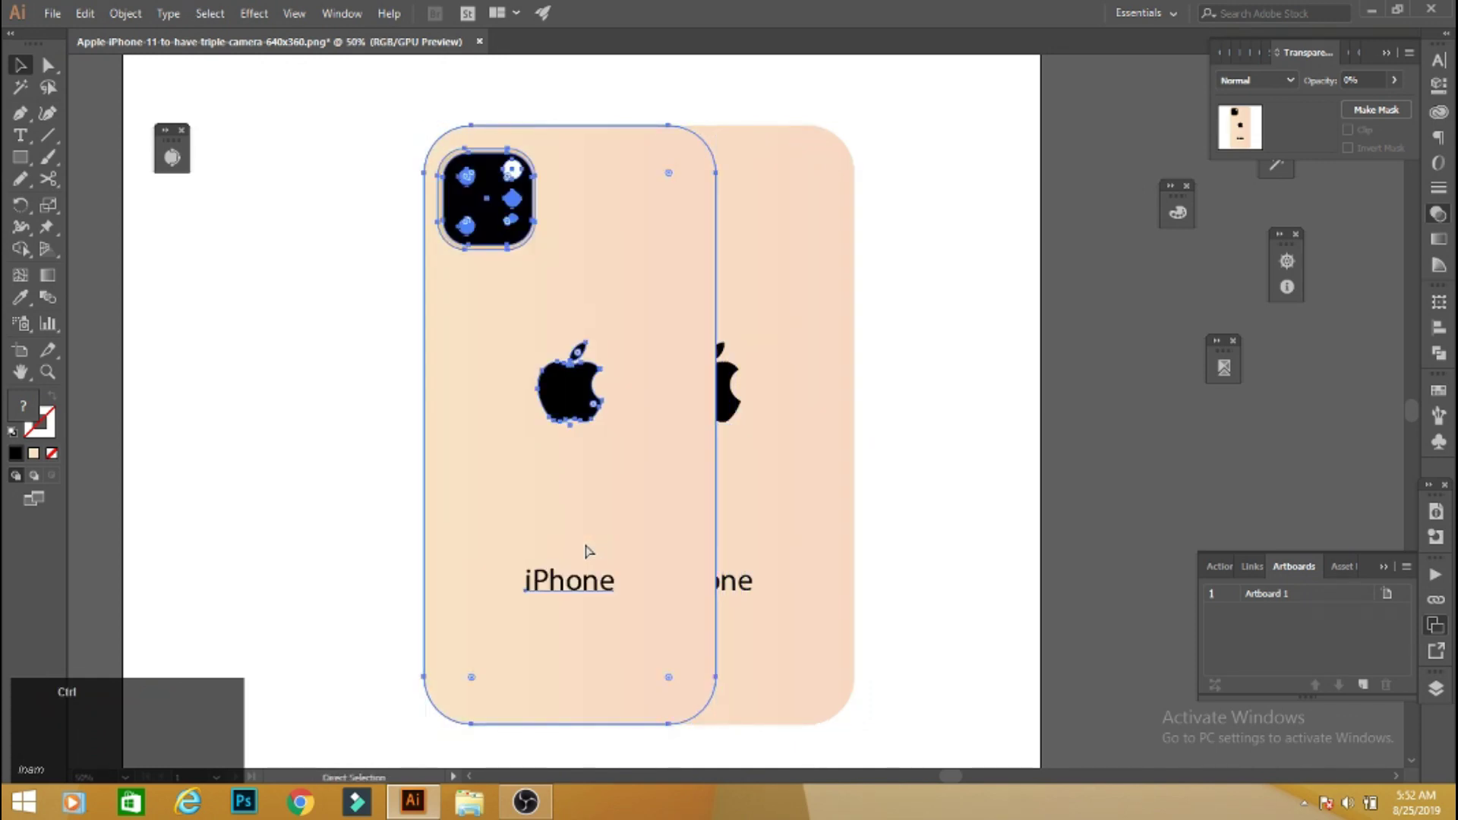
left_click(930, 440)
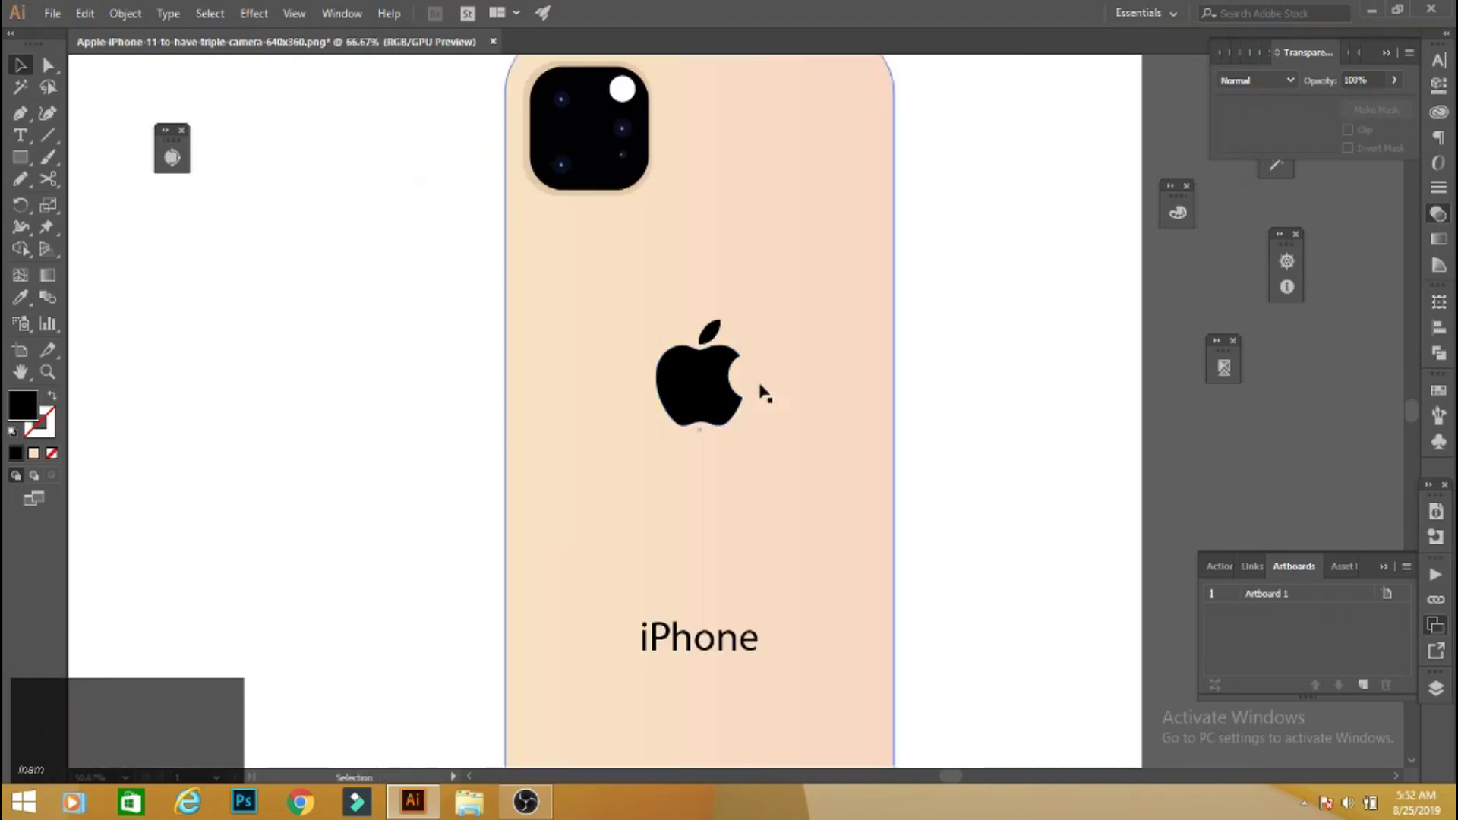
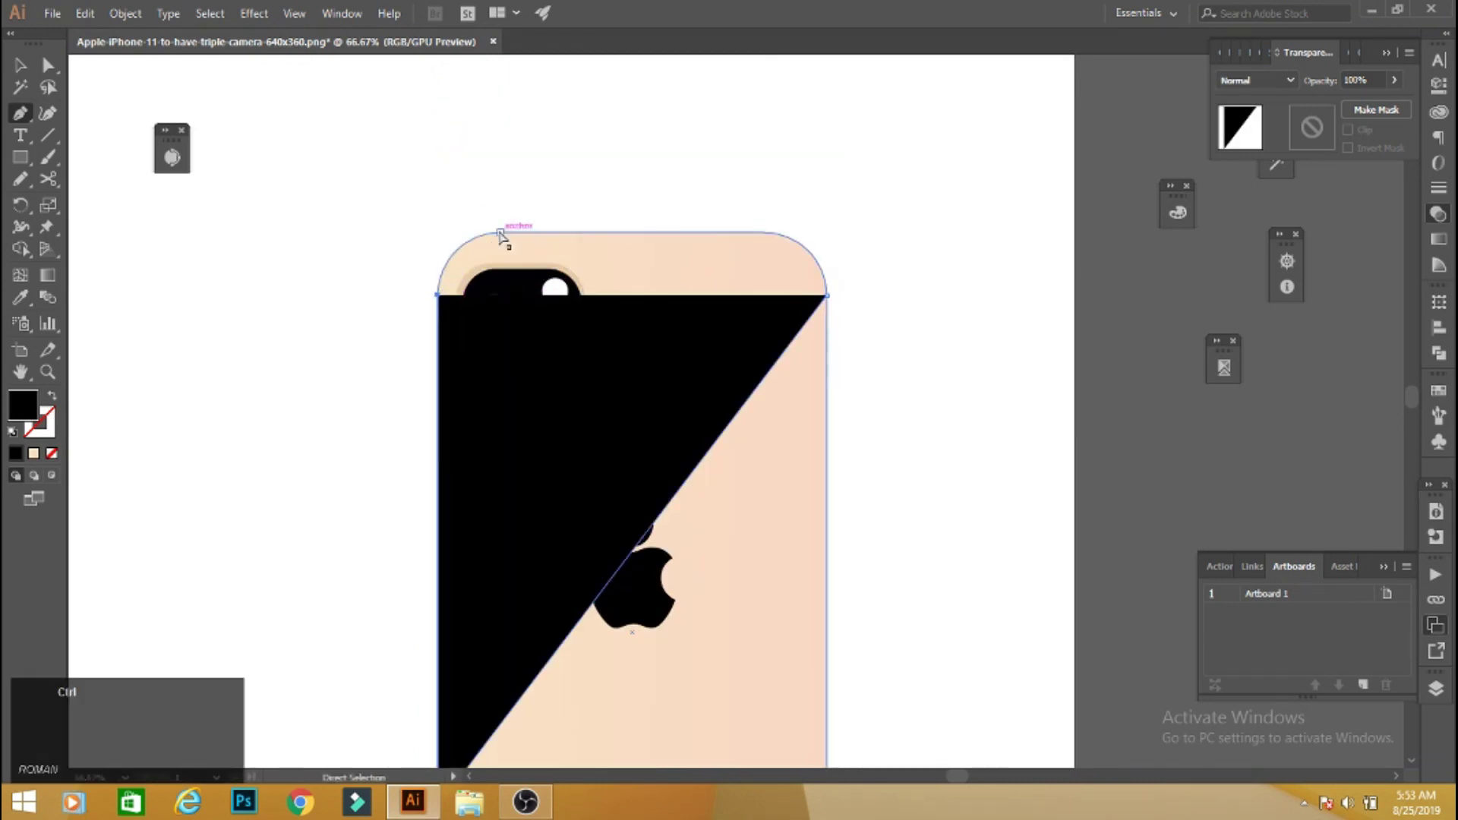
Zoom in on the phone's top-left rounded corner to shape the triangle's top.
key("space")
key("space")
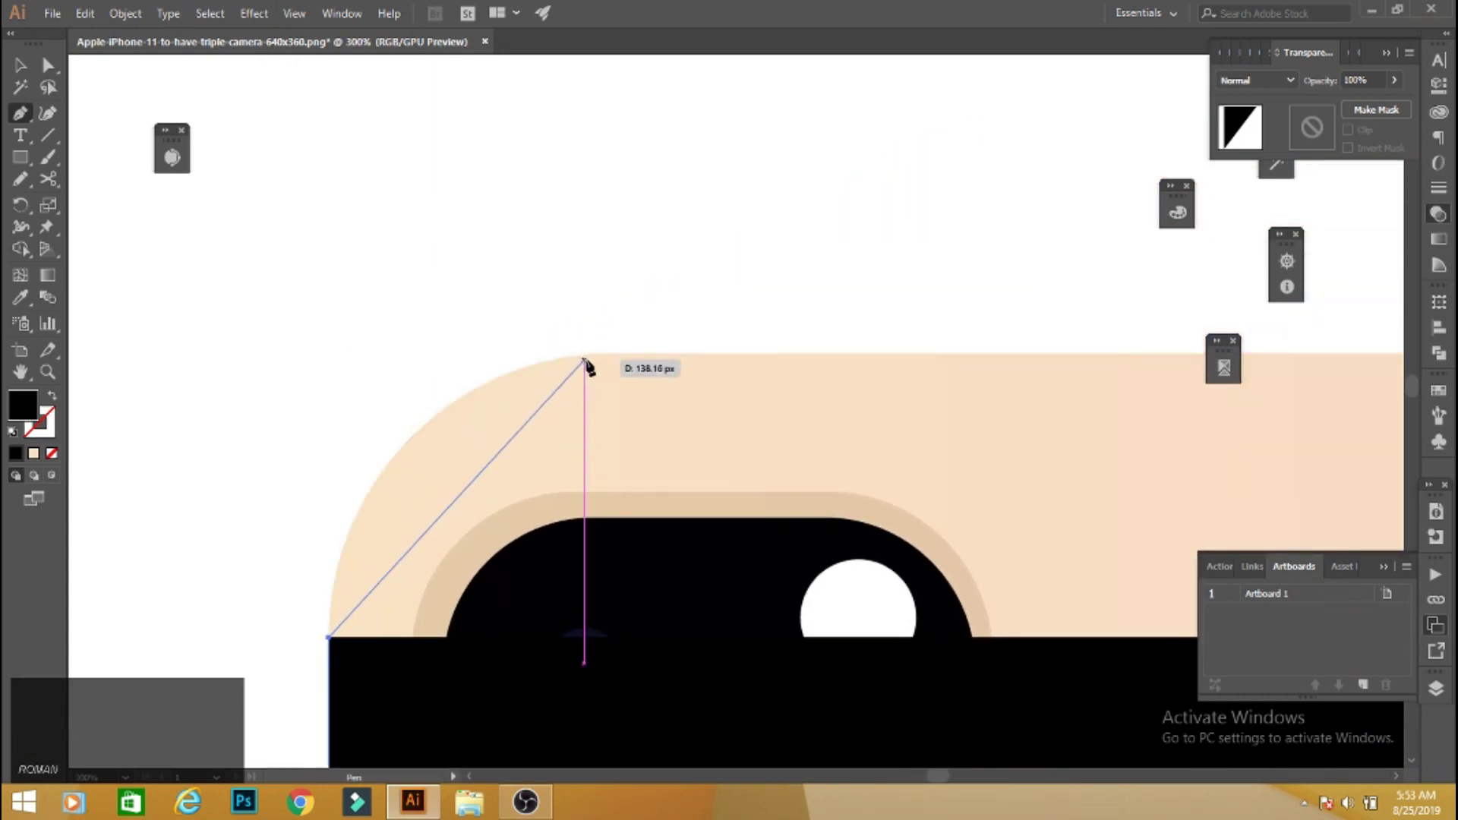
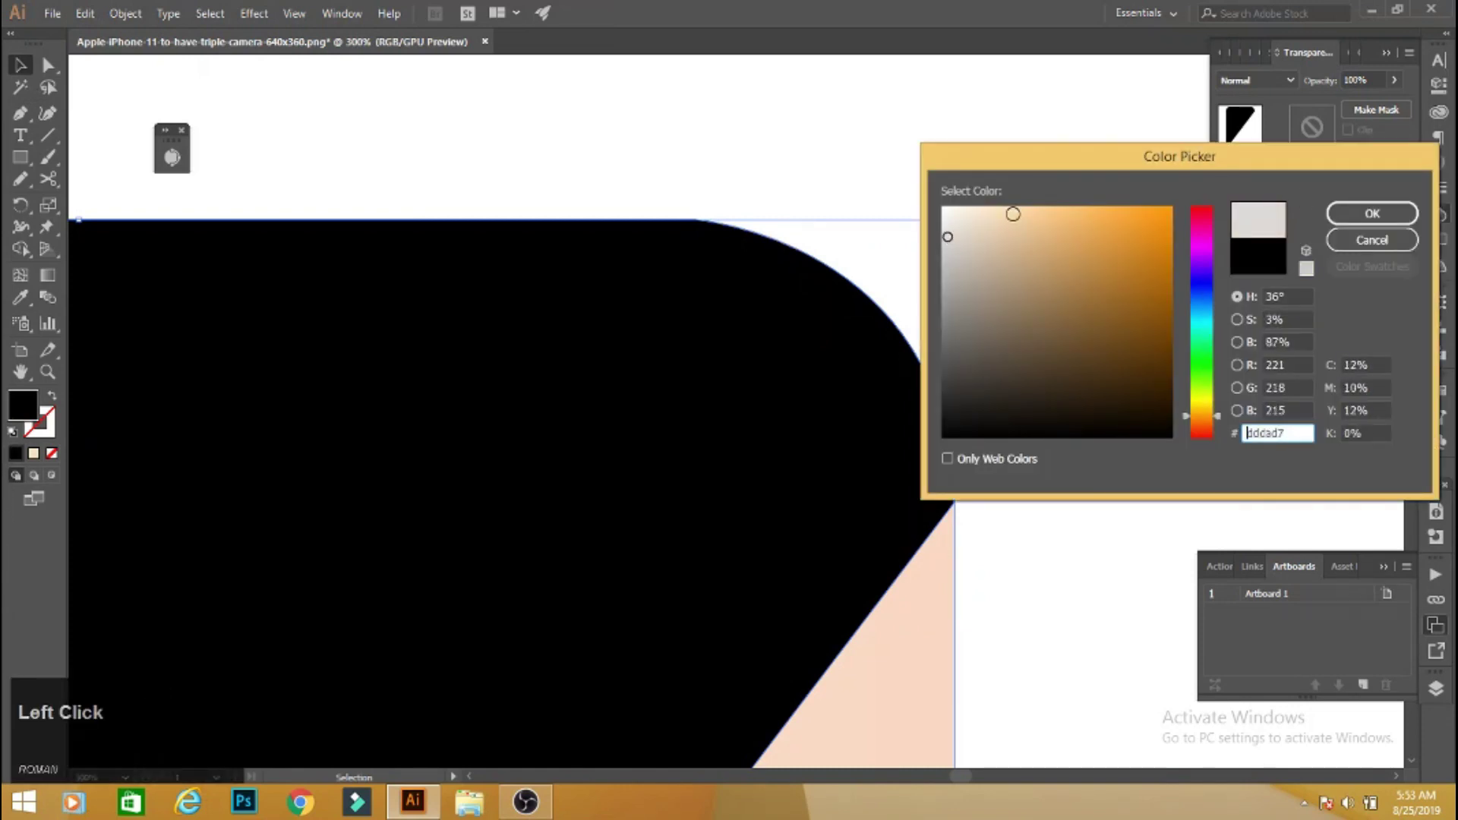
Give the diagonal overlay shape a linear gradient fill from the Gradient panel.
left_click(1379, 223)
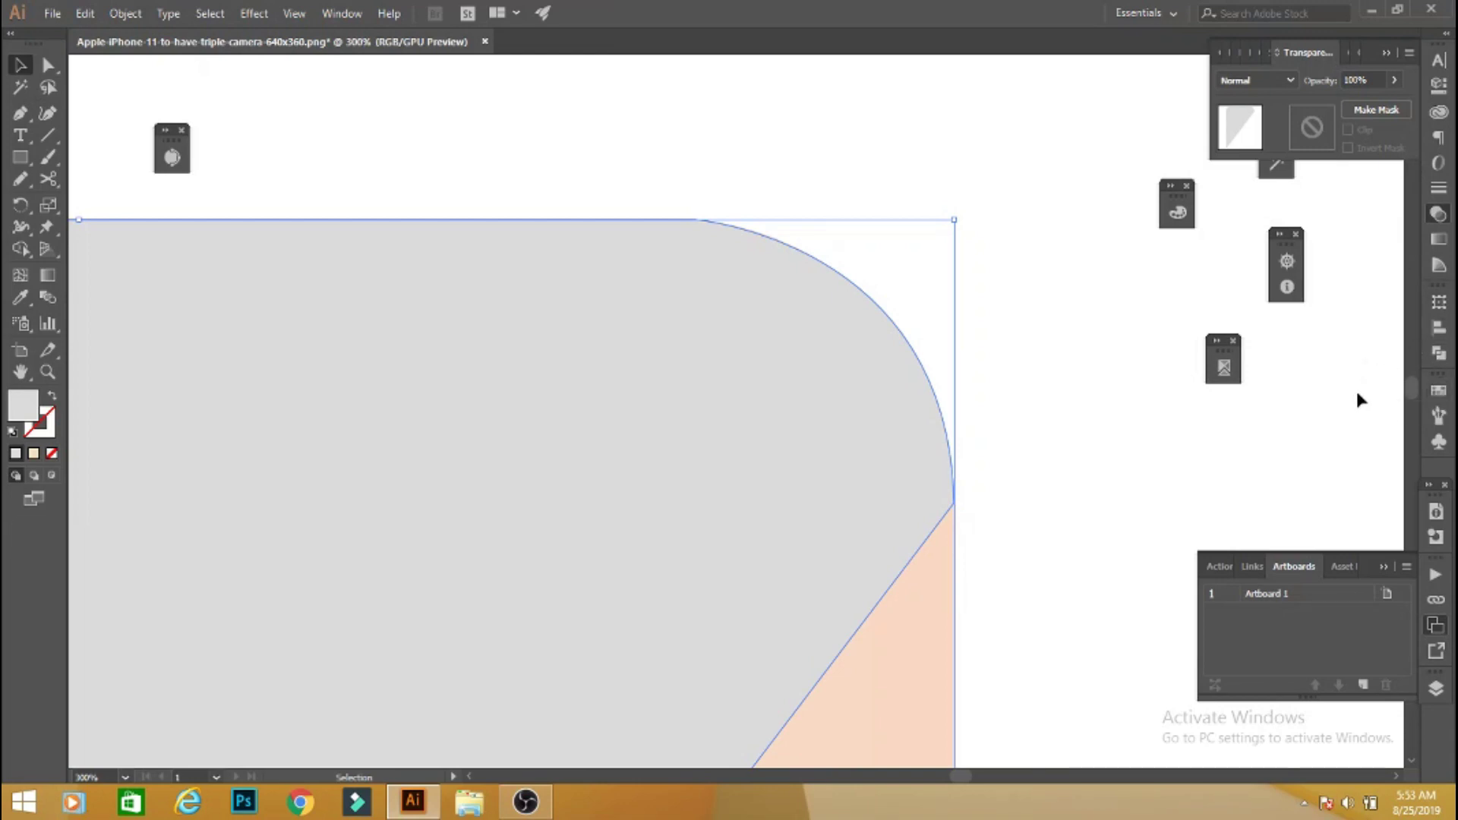
left_click(1455, 248)
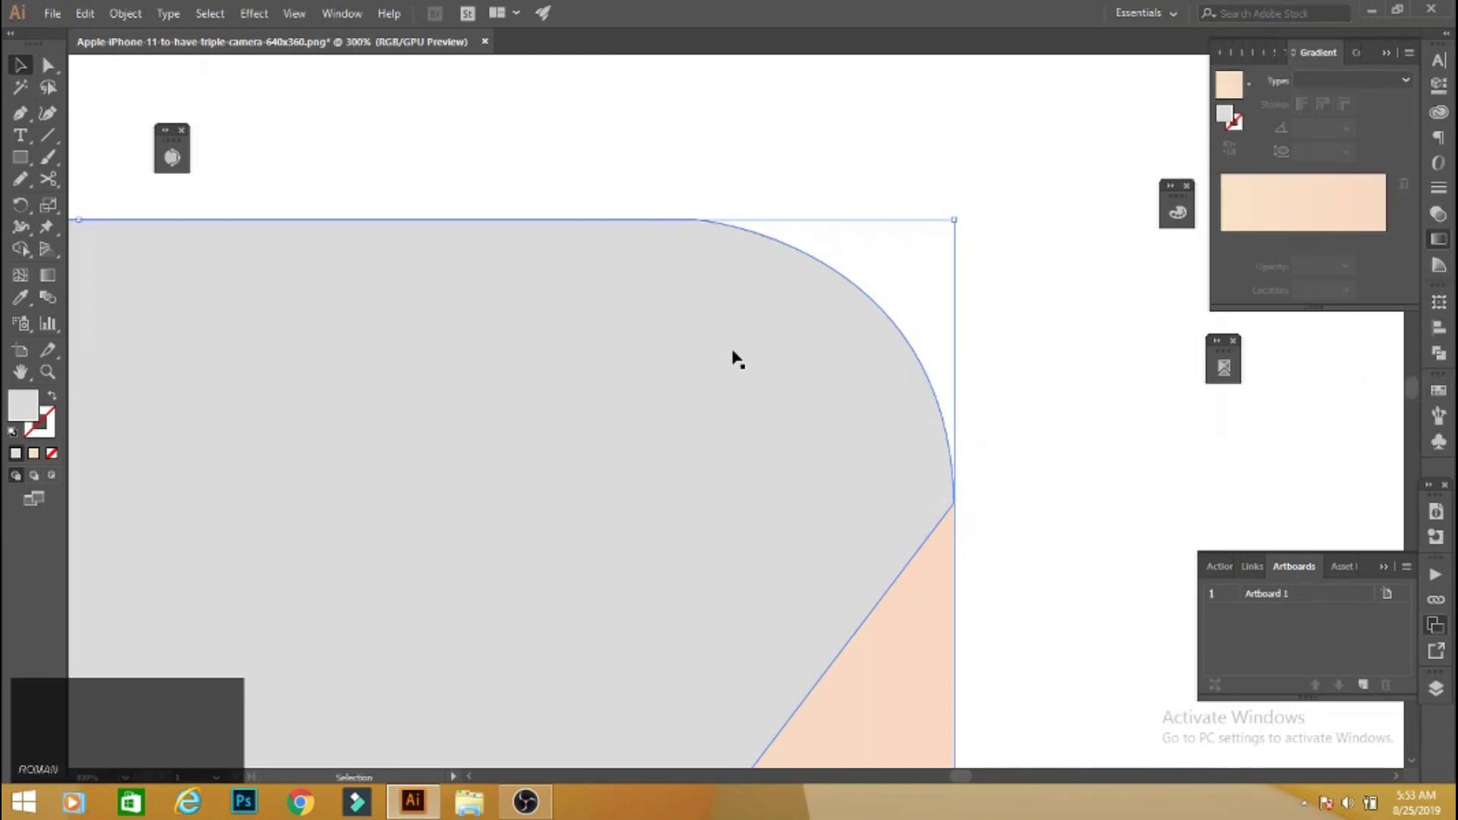
left_click(1279, 233)
key("space")
Lighten one gradient stop to a pale cream using the RGB sliders.
left_click(1164, 378)
double_click(1229, 244)
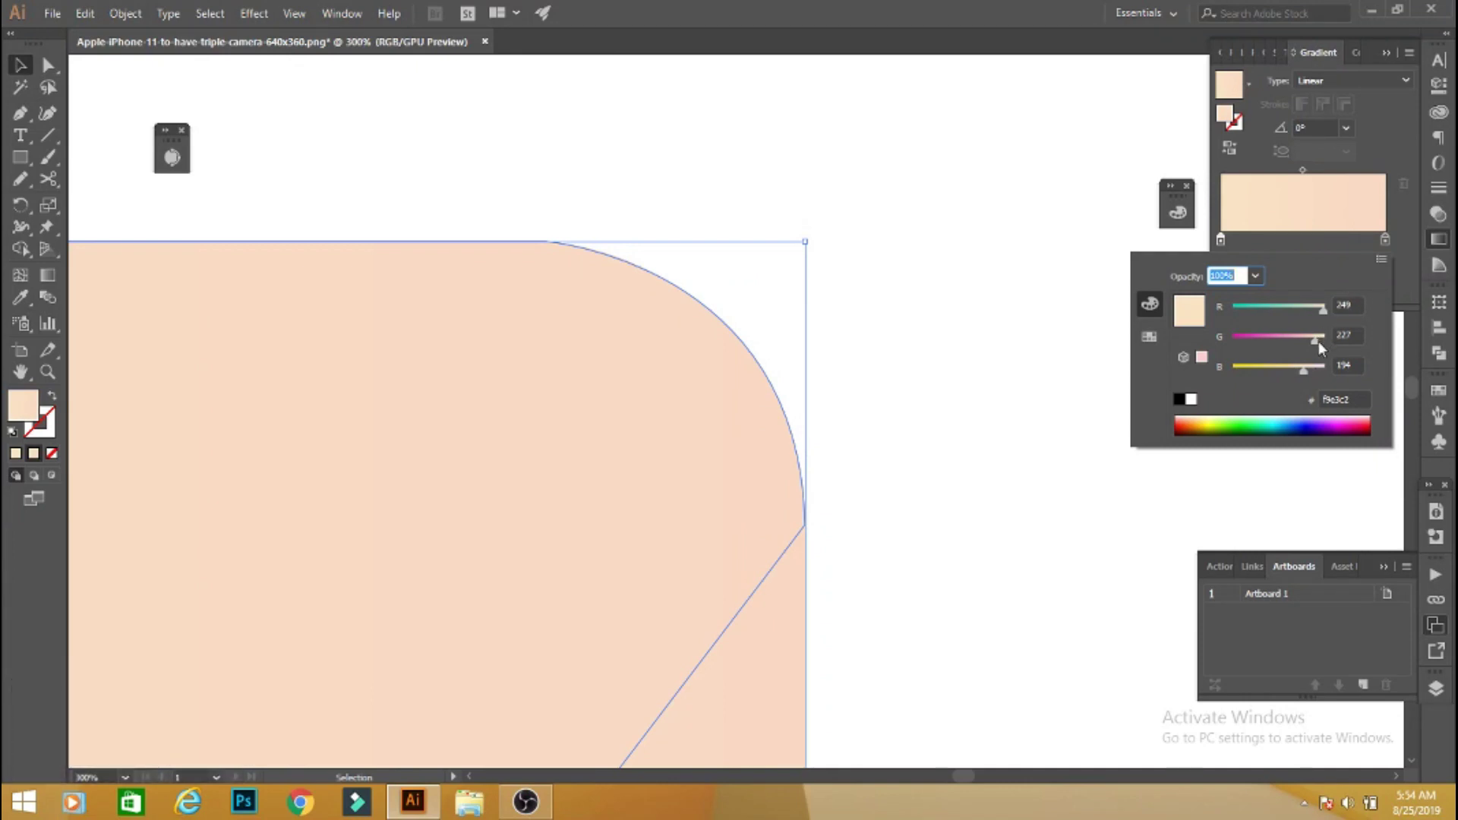
left_click_drag(1324, 349, 1329, 345)
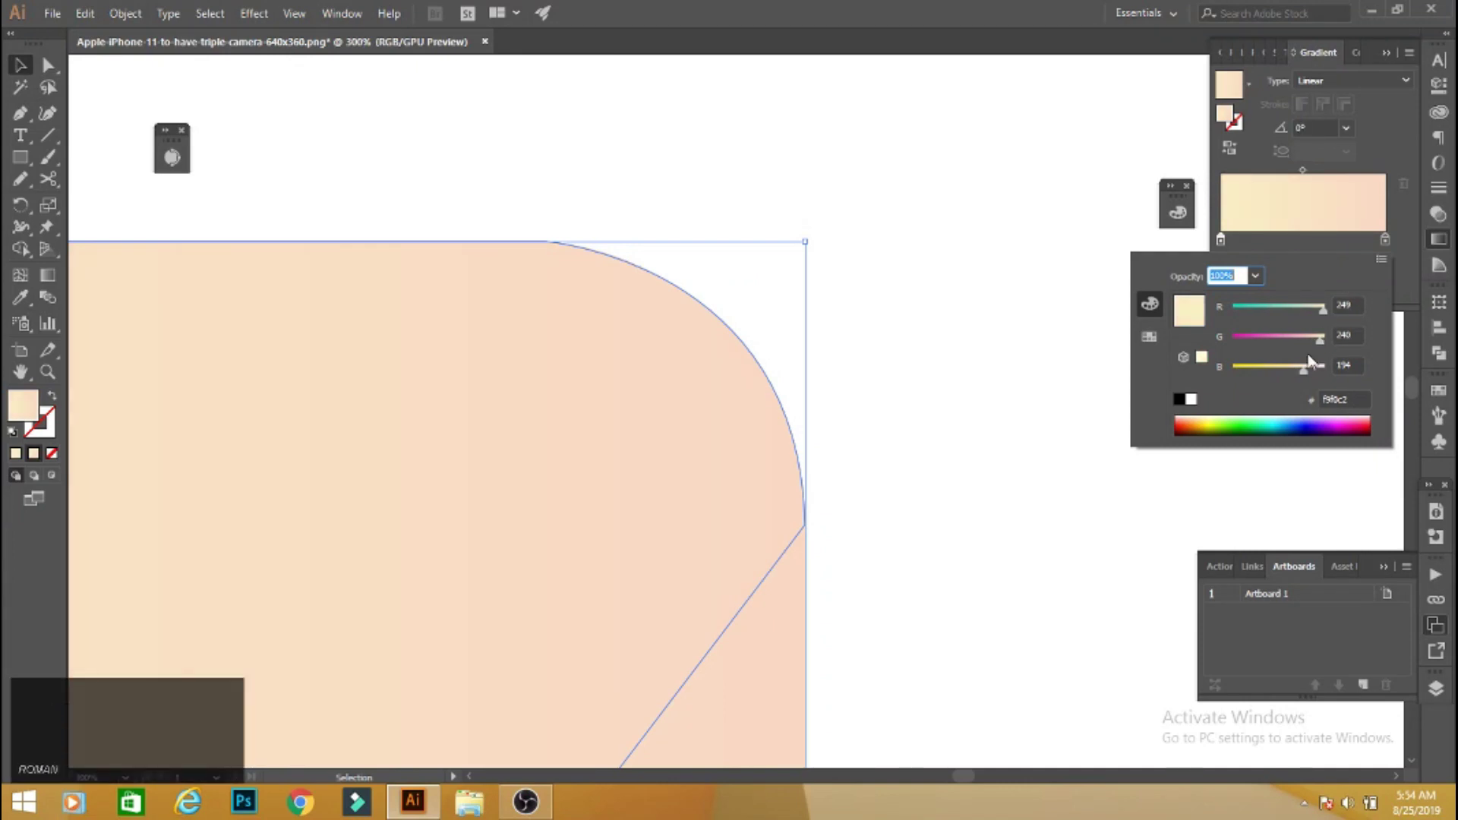
left_click_drag(1313, 377, 1318, 377)
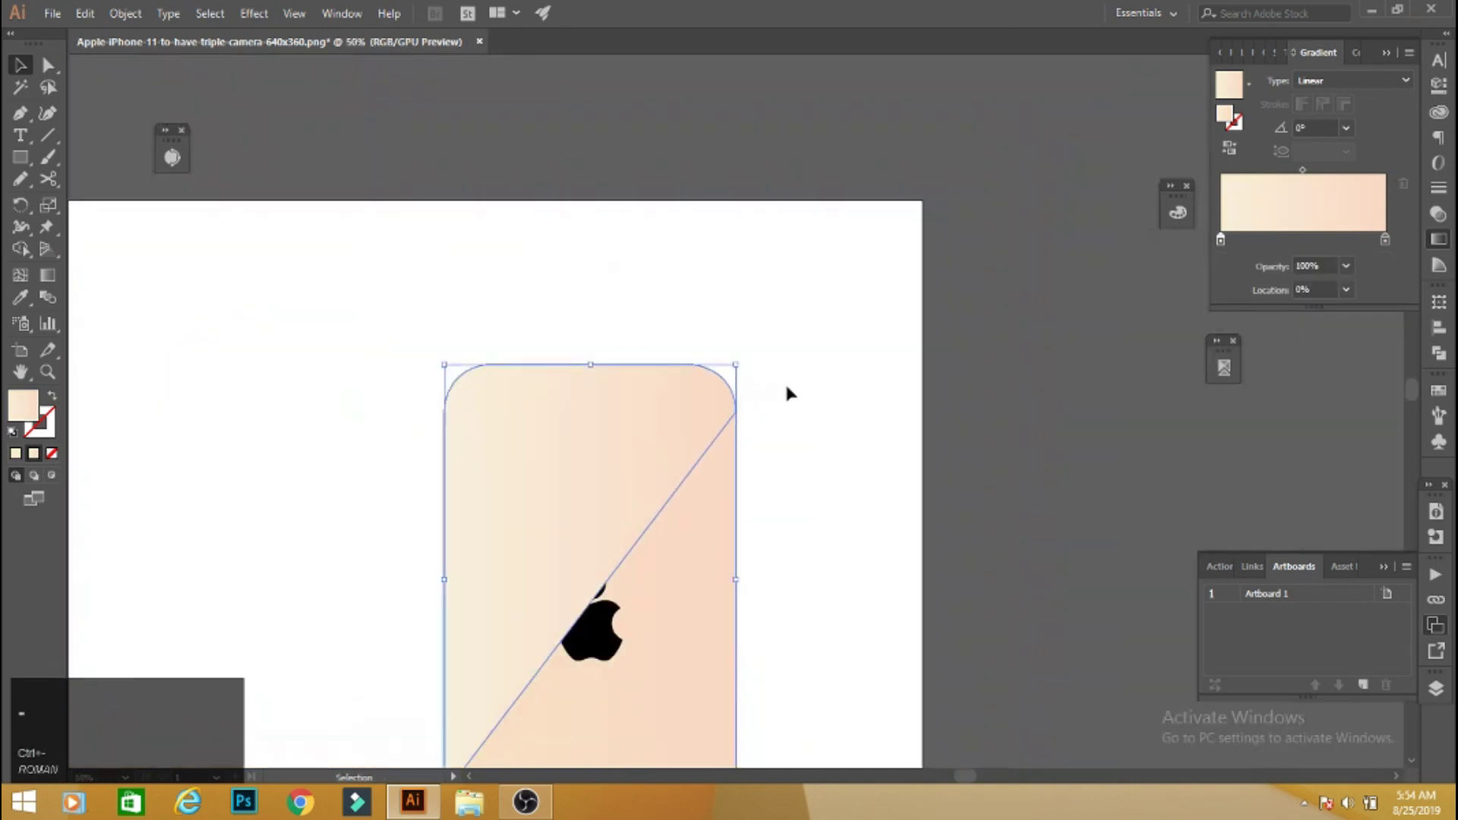
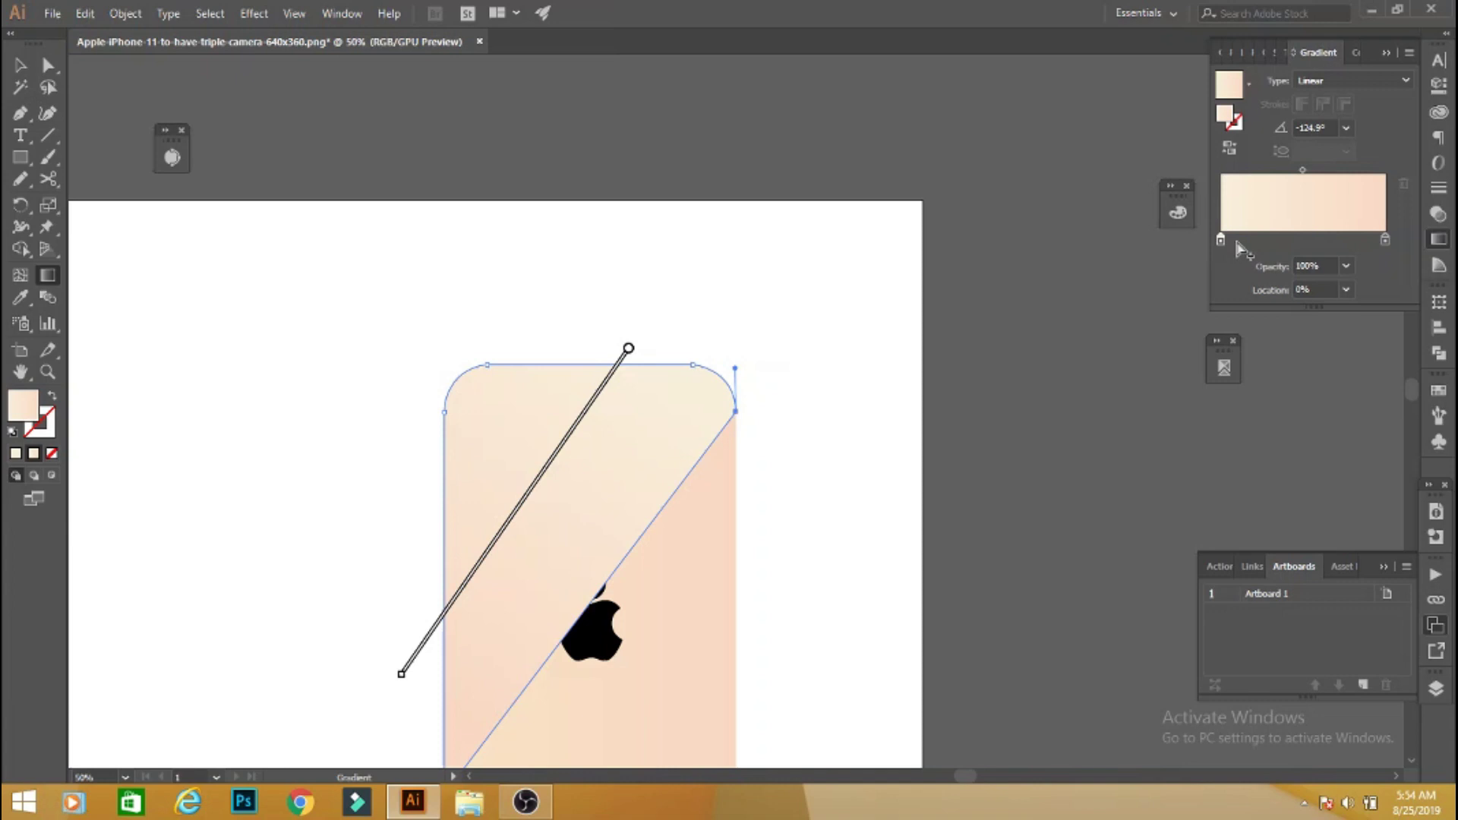
Lower the gradient's light stop to 40% opacity for a soft sheen.
left_click(1222, 249)
left_click(1227, 249)
left_click(1260, 281)
left_click(1288, 405)
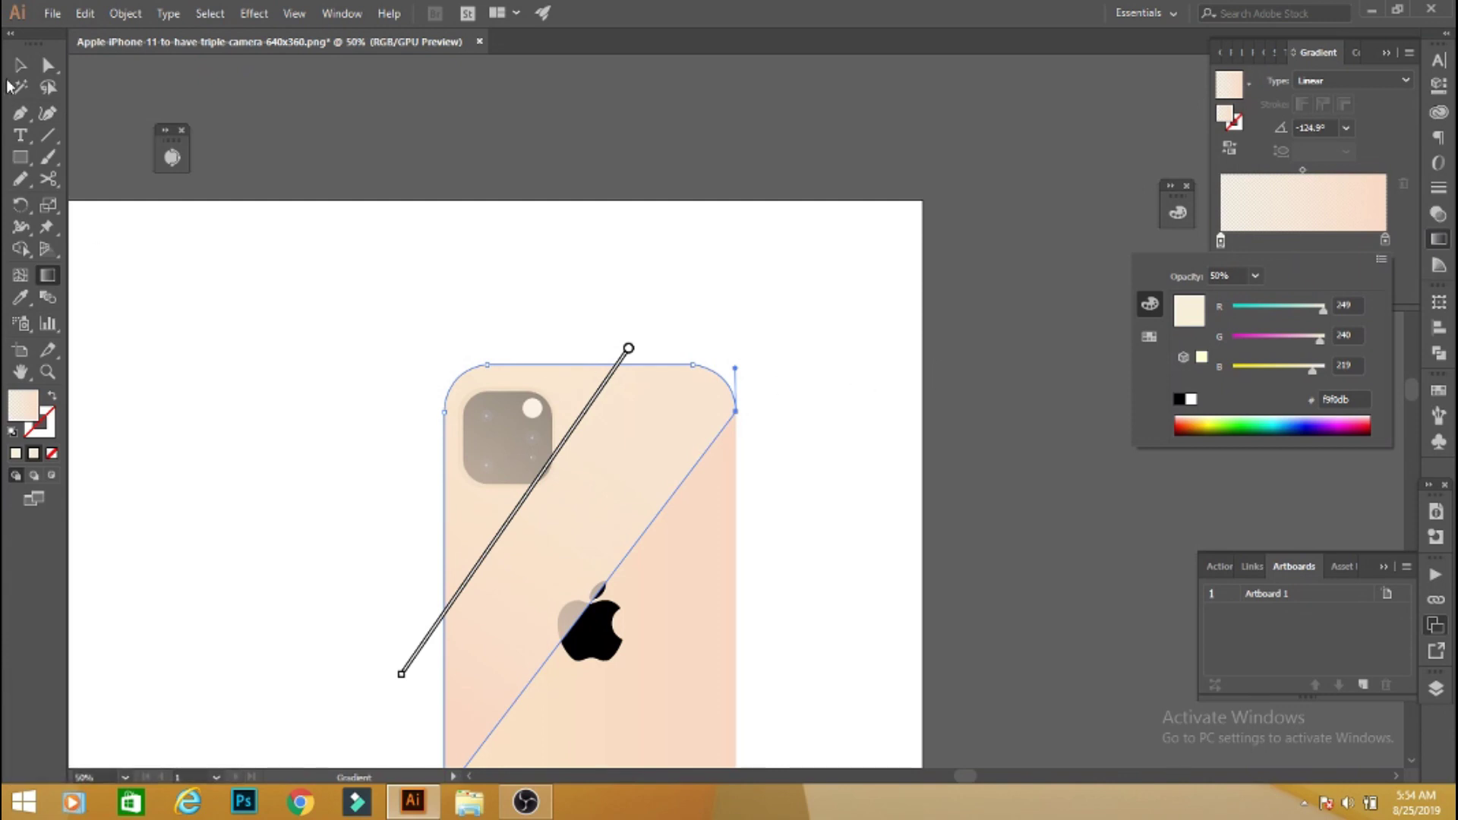
left_click(1268, 283)
left_click(1284, 385)
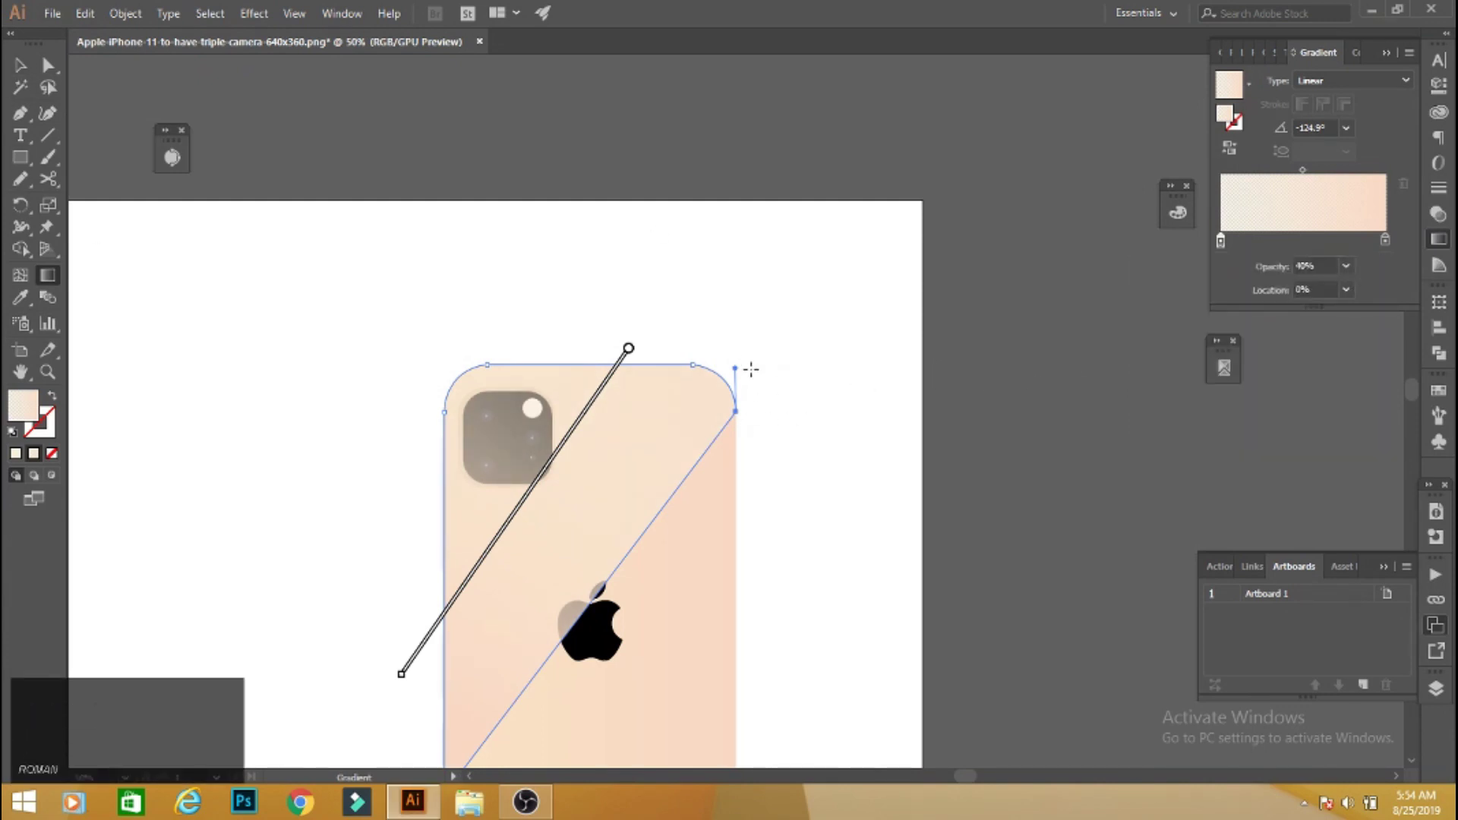
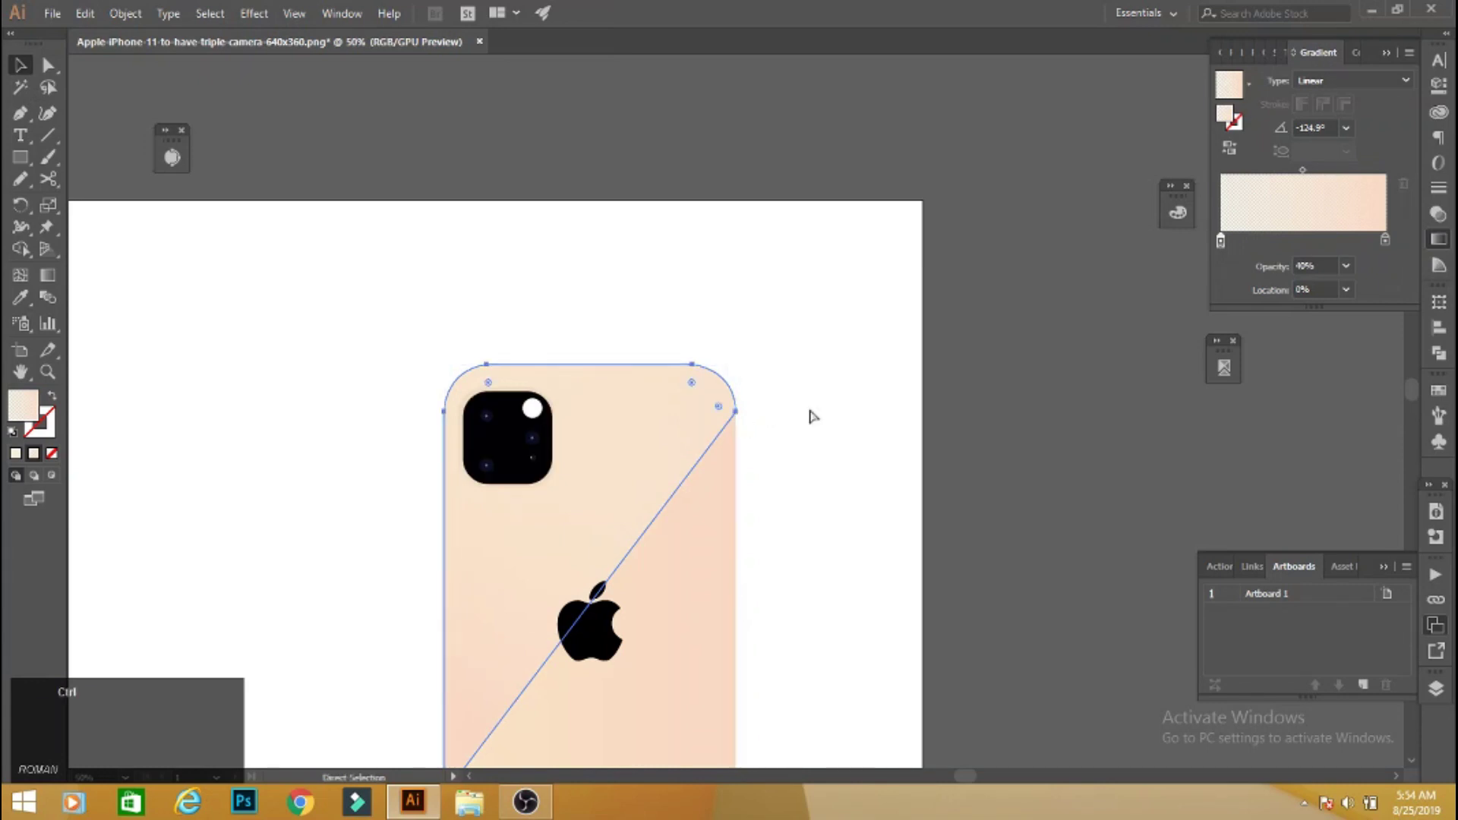
key("ctrl+[")
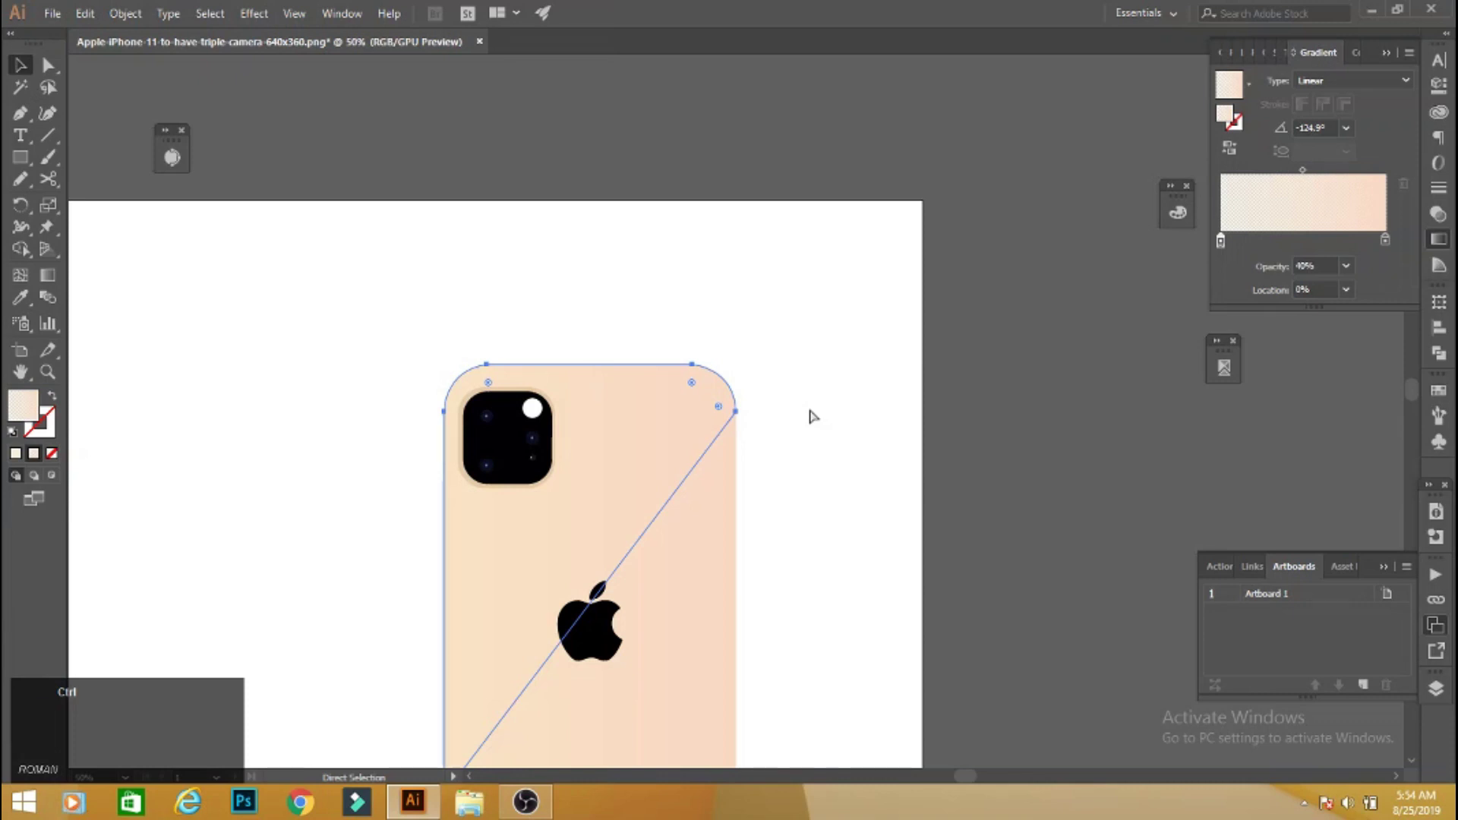
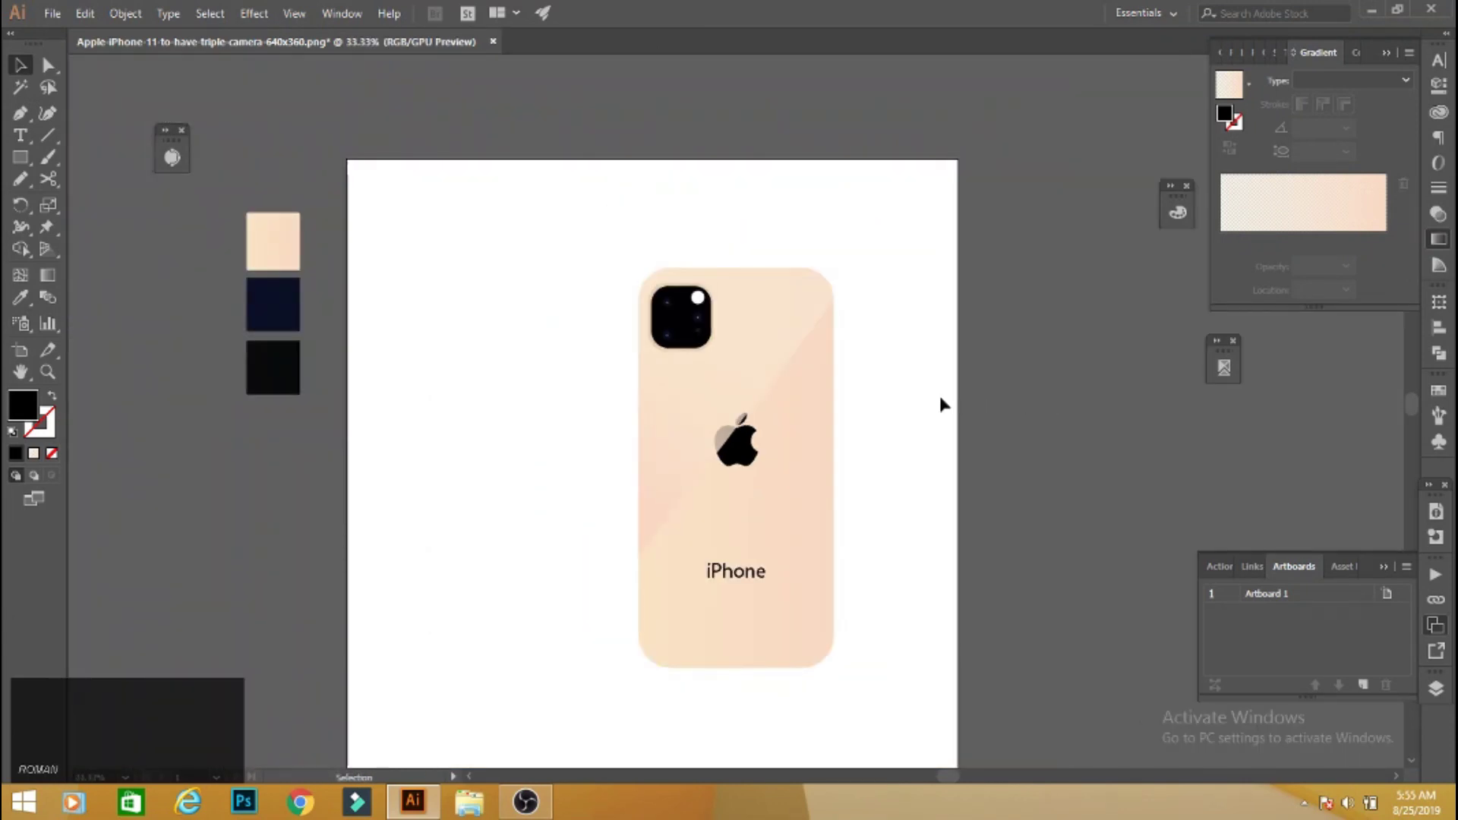
Redraw the sheen overlay's gradient along a slightly adjusted diagonal with the Gradient tool.
key("space")
left_click(712, 486)
key("space")
left_click(693, 424)
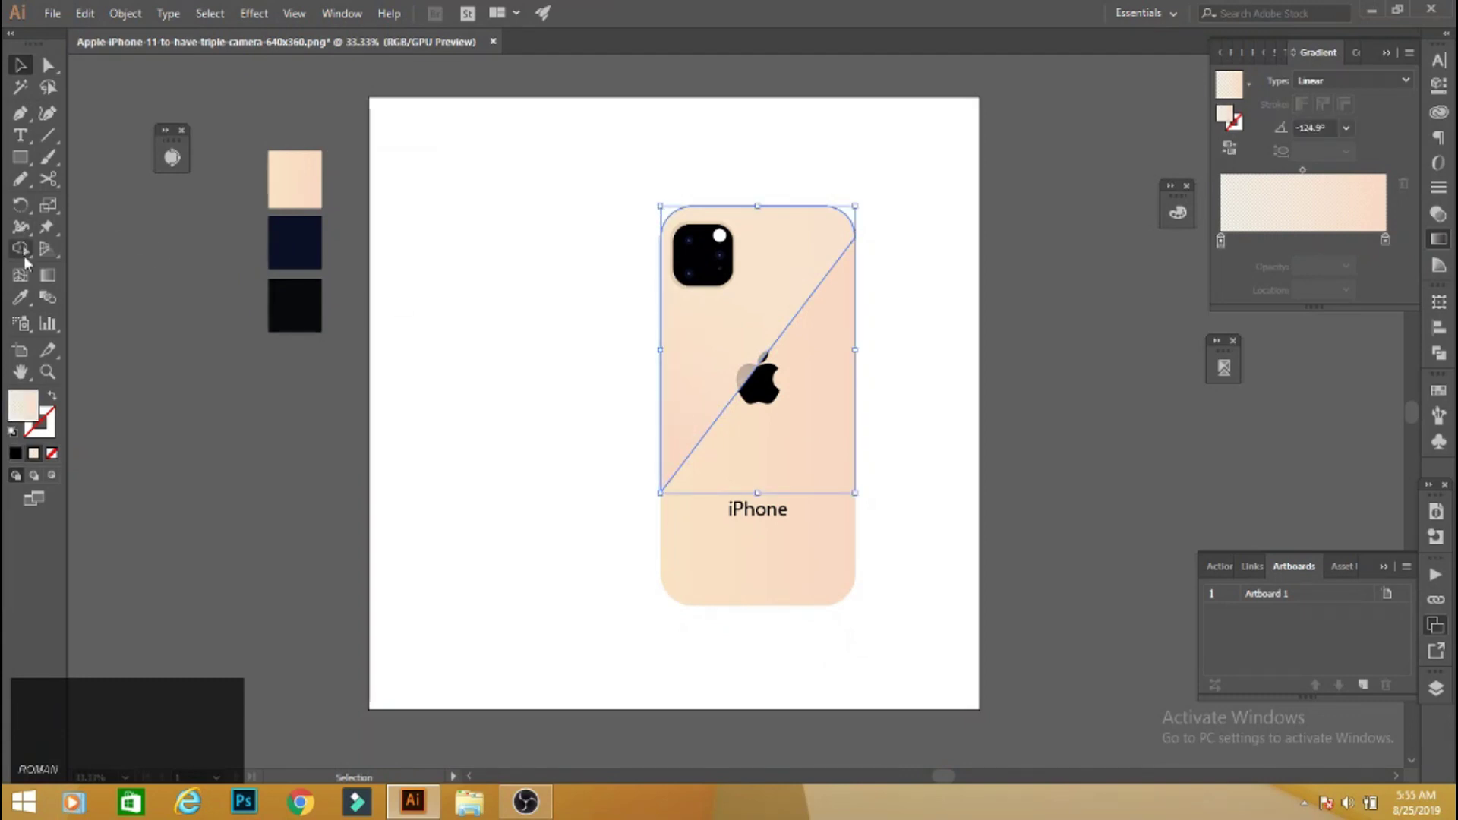
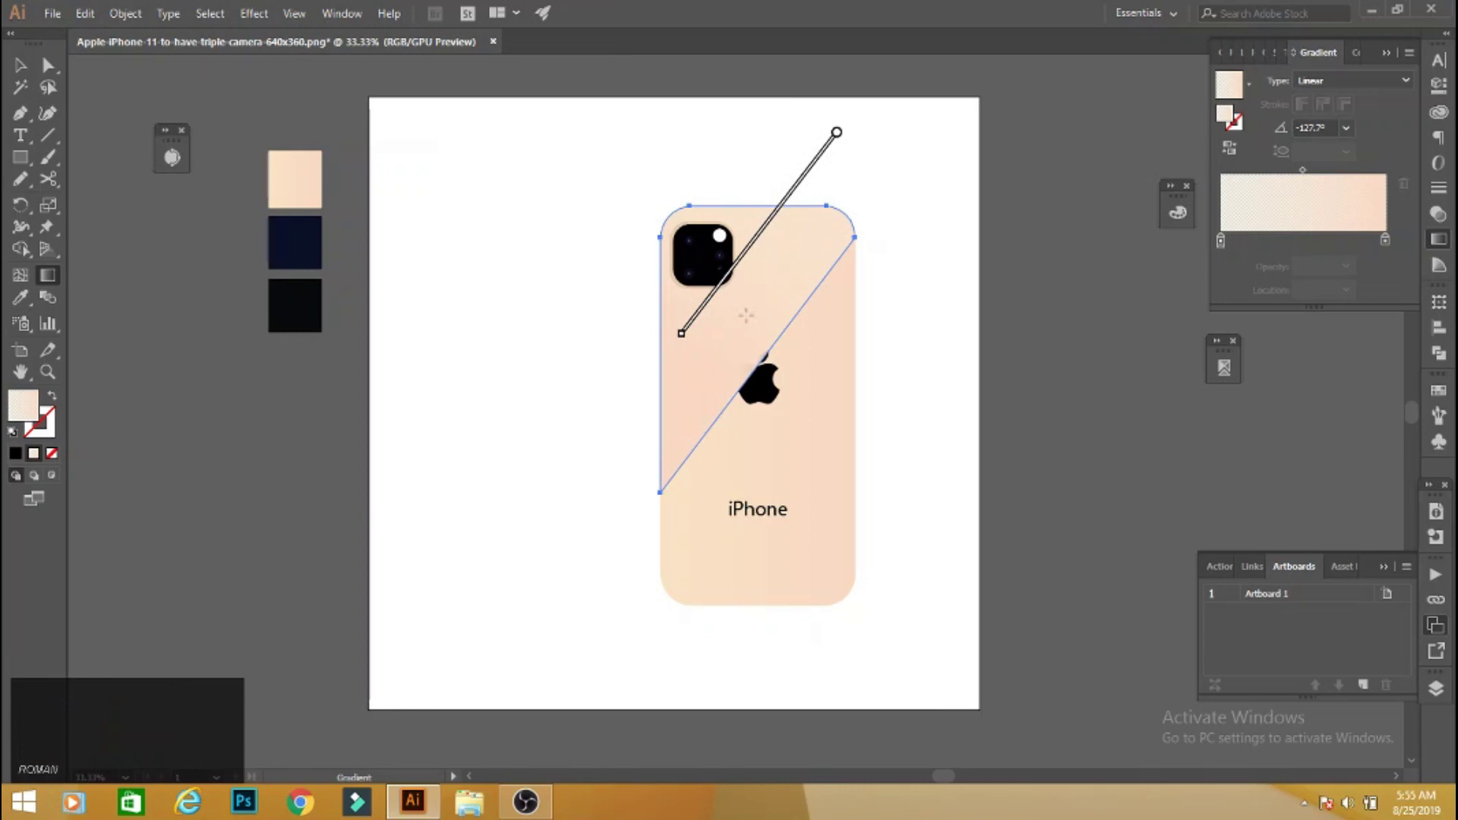
left_click(800, 262)
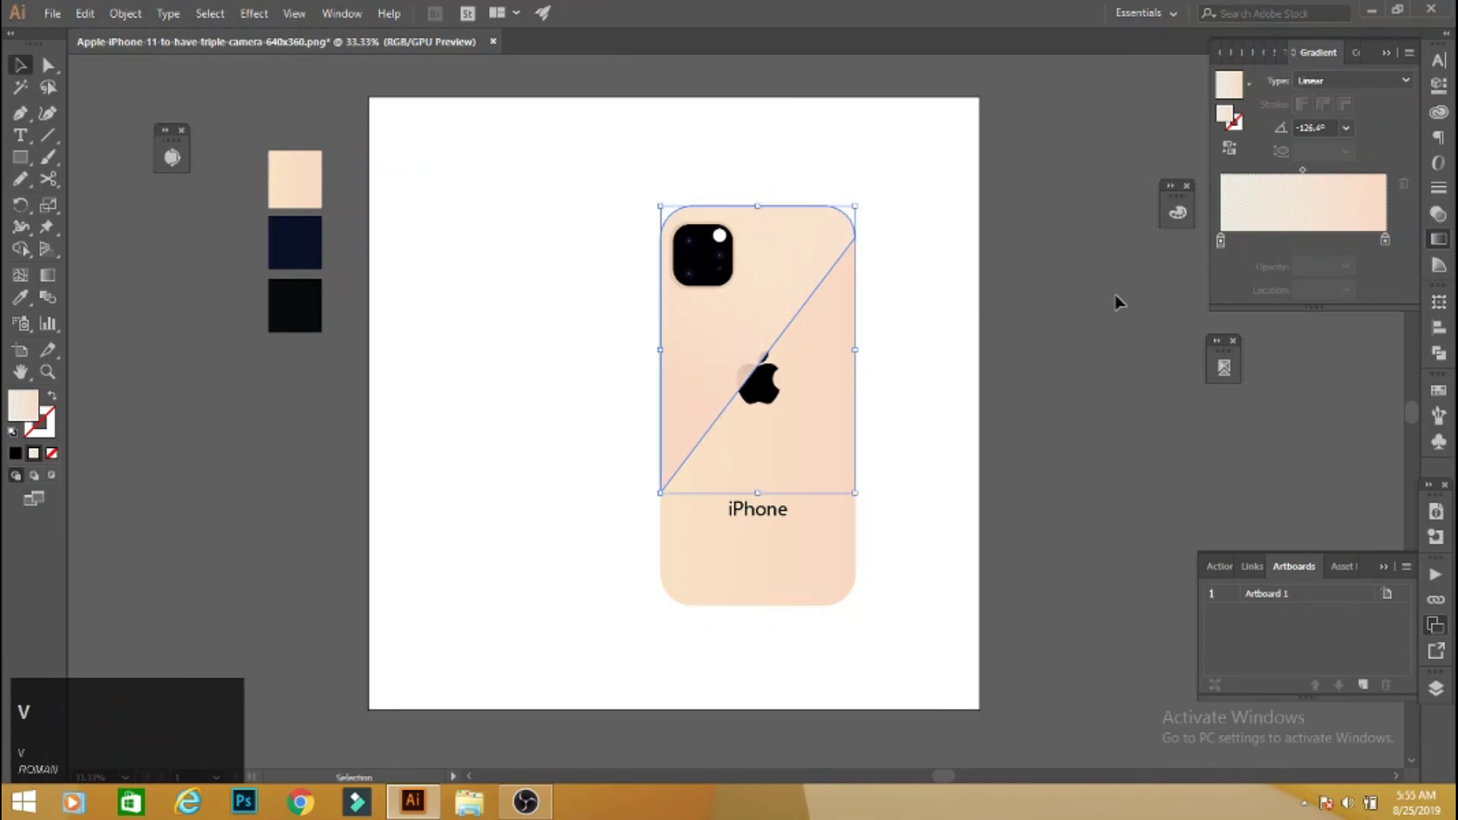
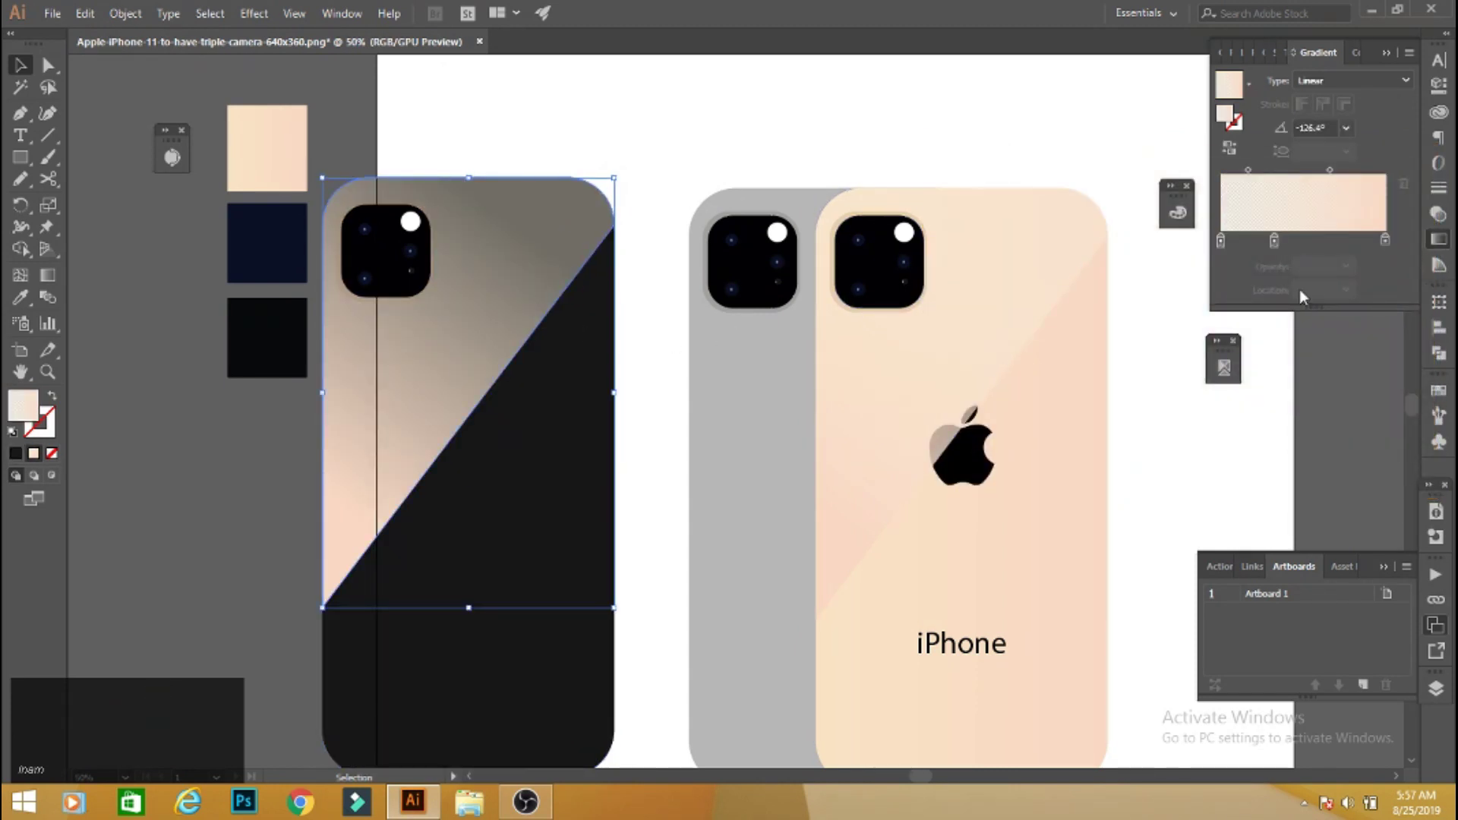
Reduce the overlay gradient to two stops, dark grey and black, at 40% opacity for a subtle sheen.
left_click(1391, 246)
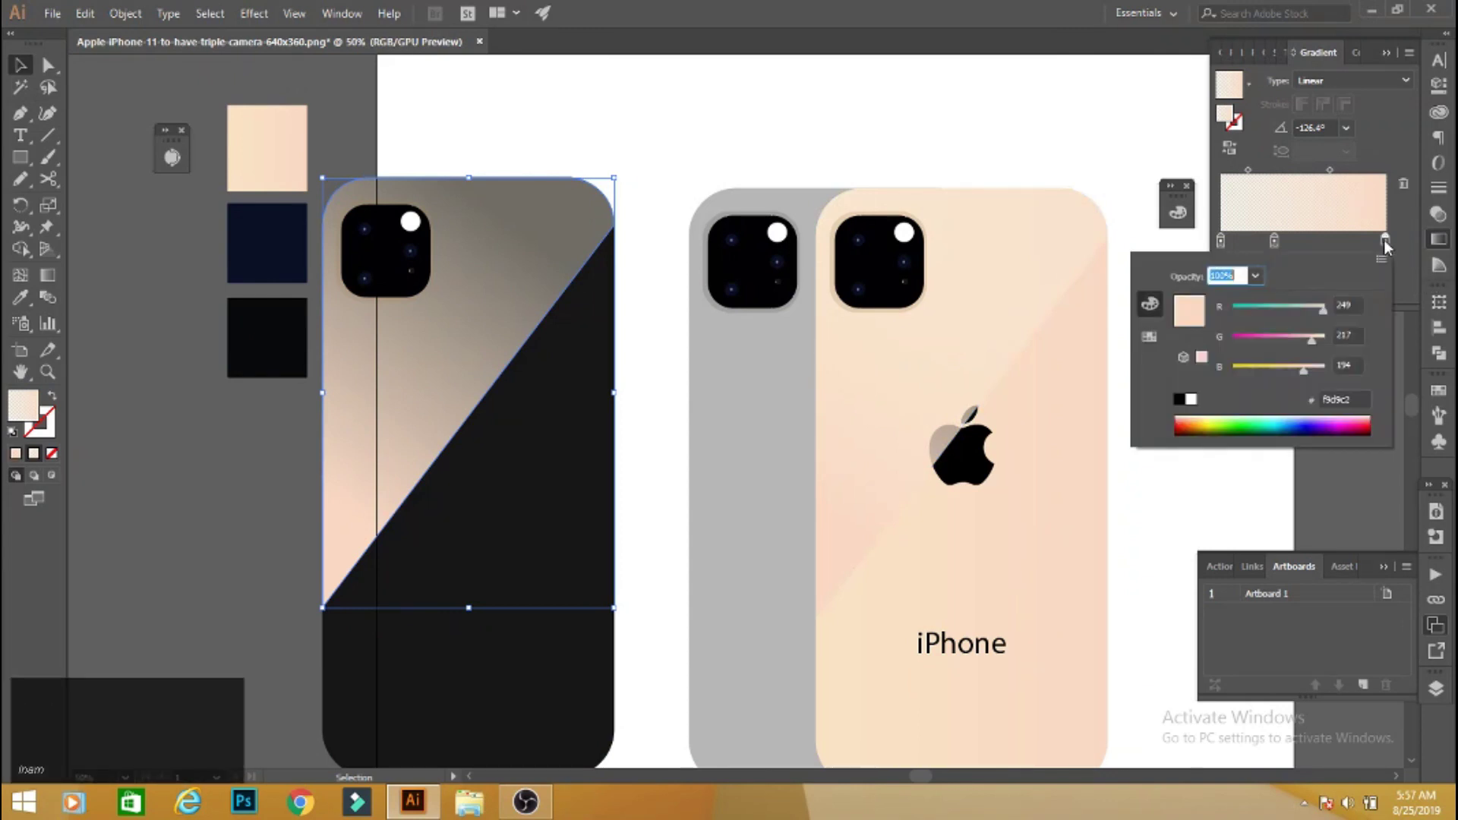
left_click(1180, 403)
left_click(1228, 244)
left_click(1228, 244)
left_click(1280, 242)
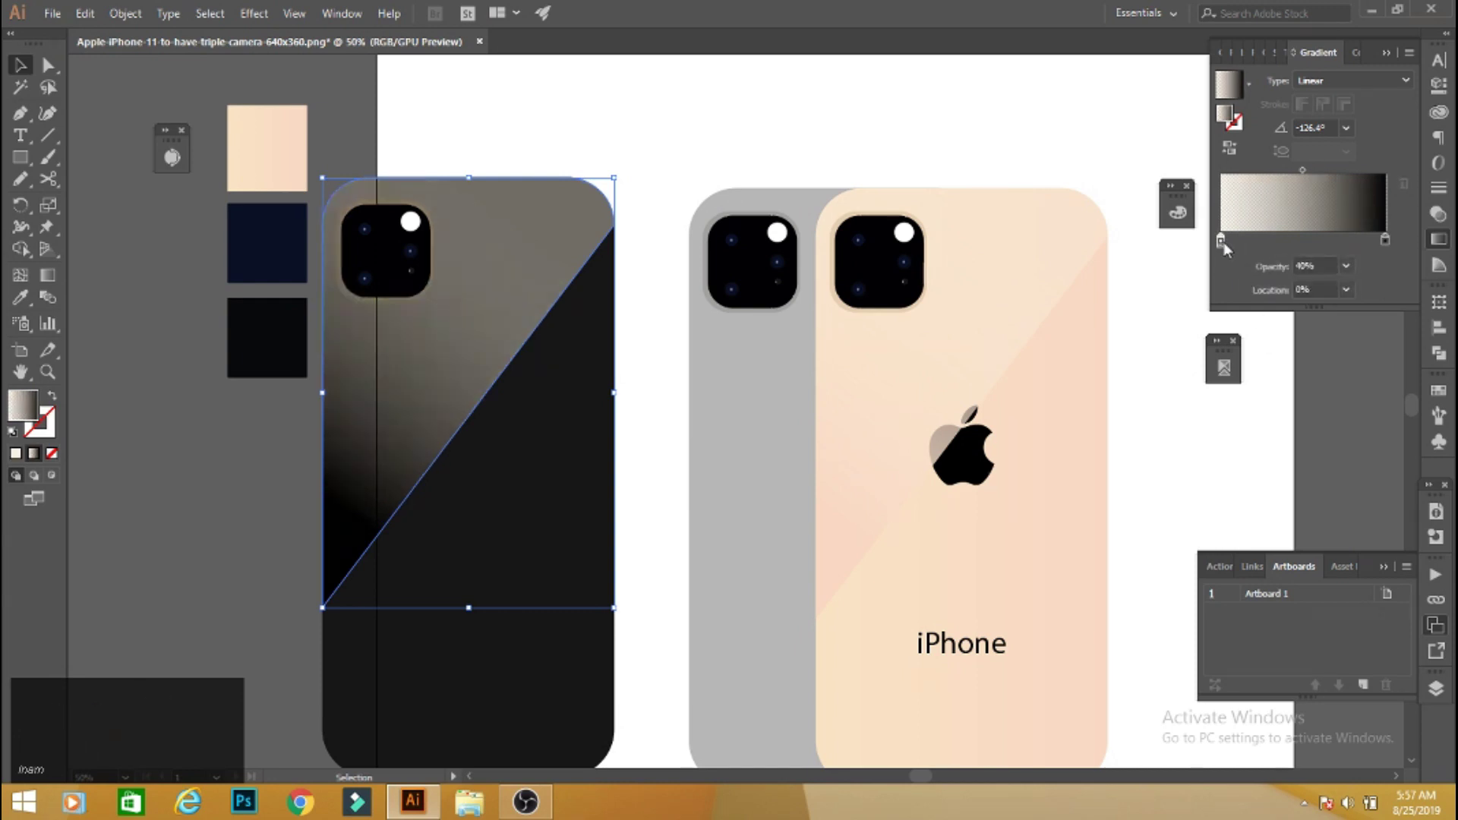
left_click(1229, 247)
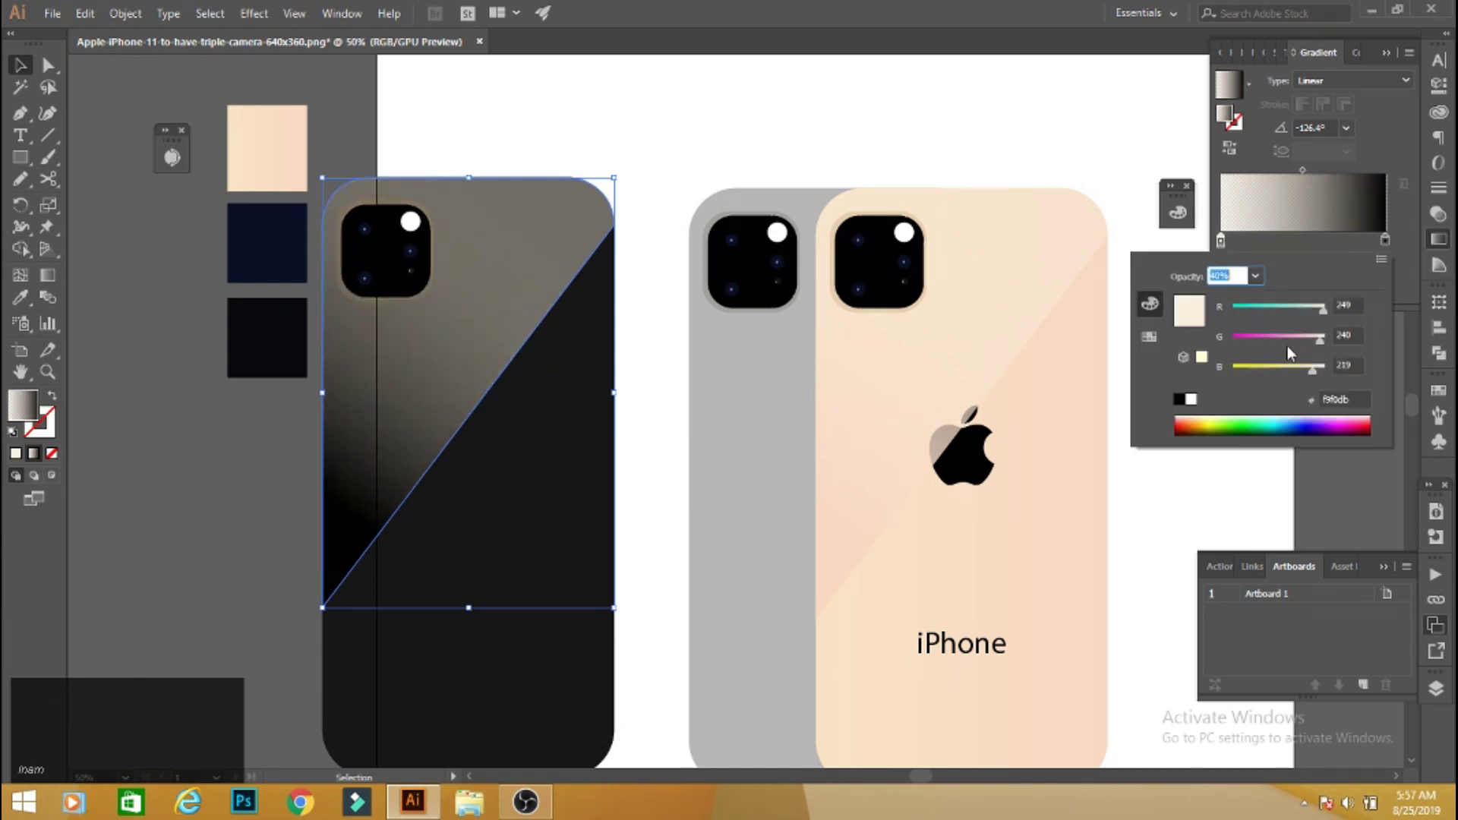
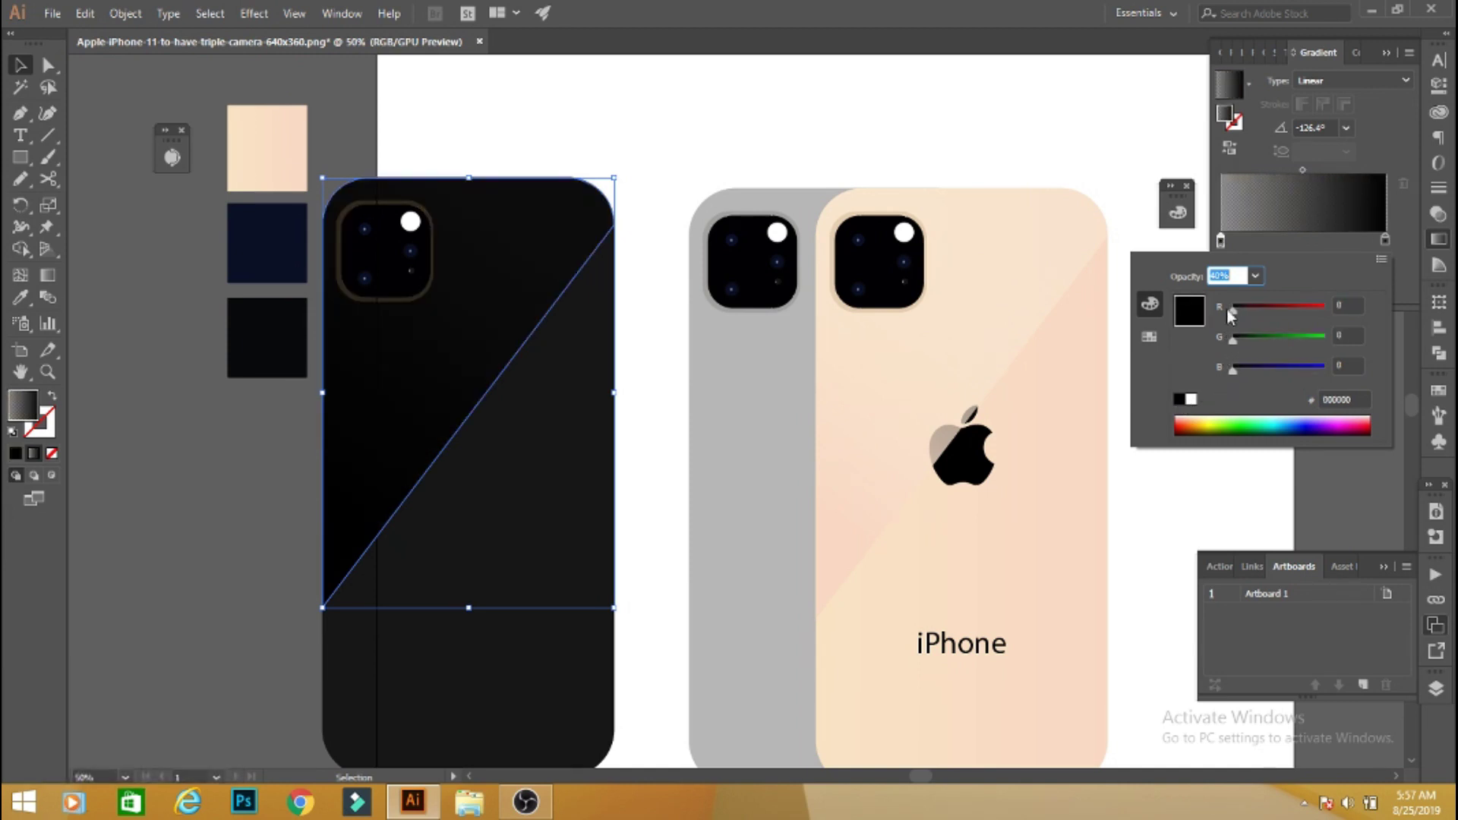
left_click(1239, 317)
left_click(1238, 346)
double_click(1238, 376)
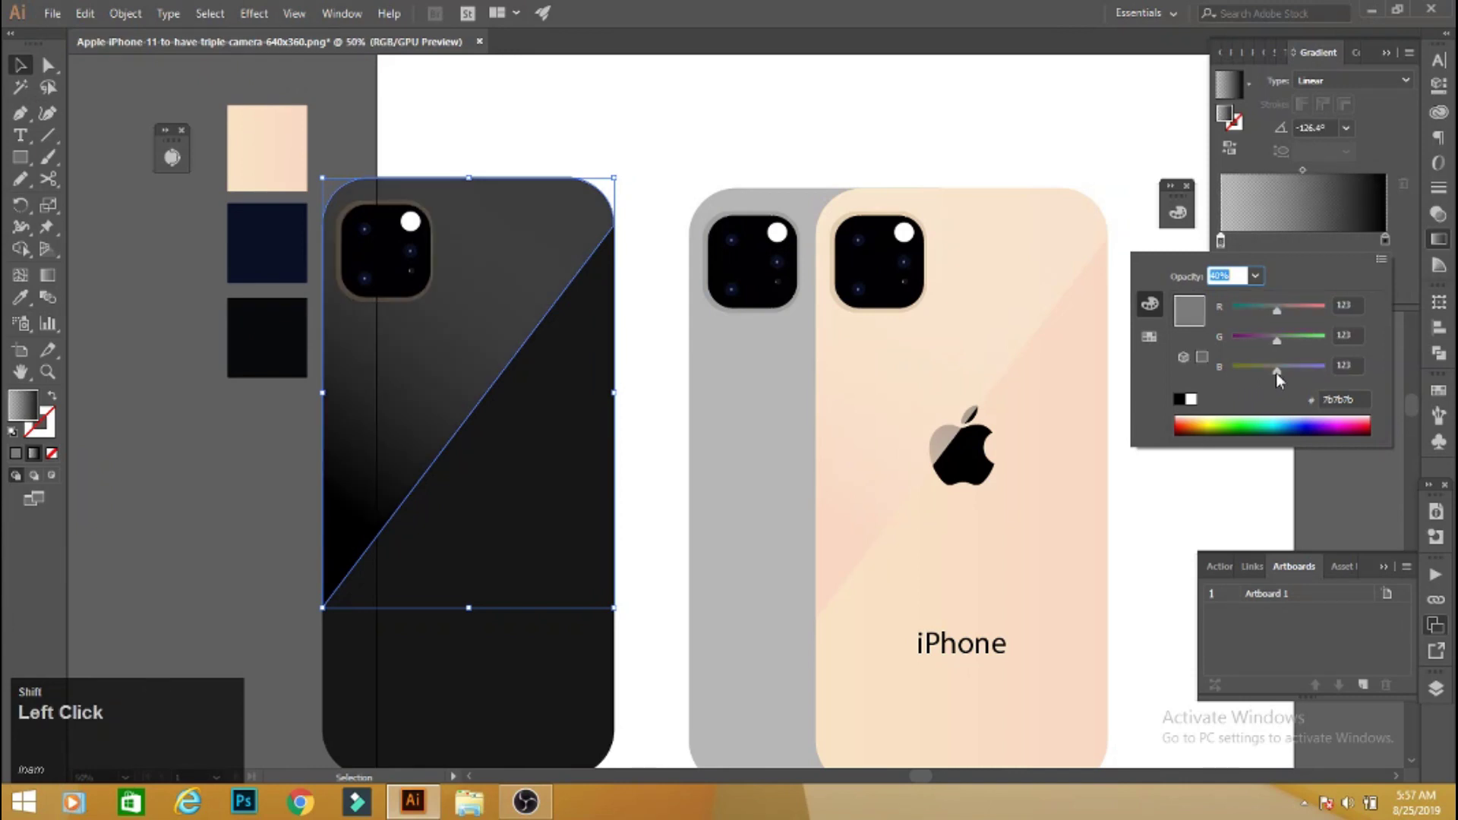
left_click(1282, 373)
left_click(1269, 377)
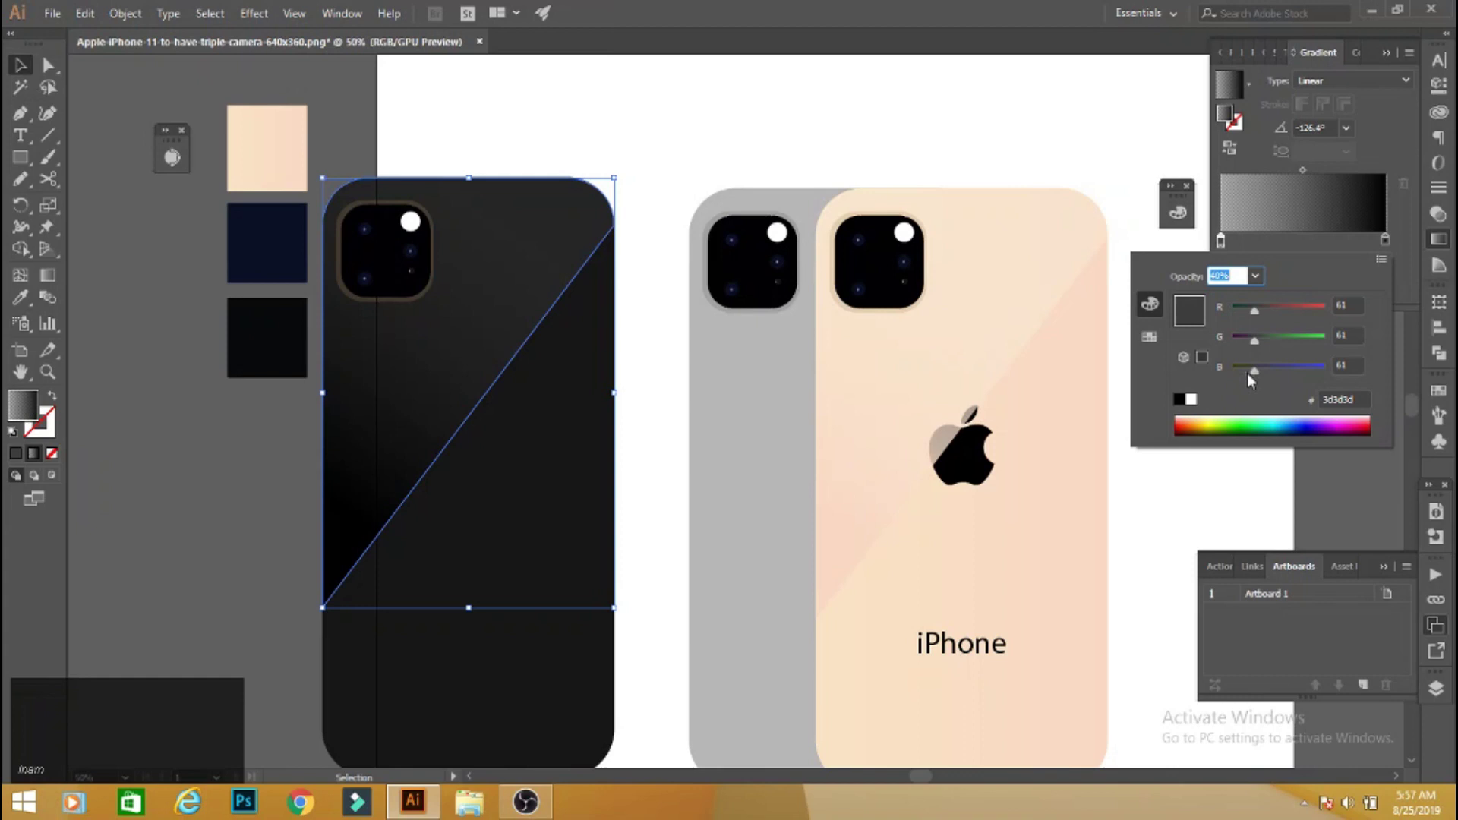
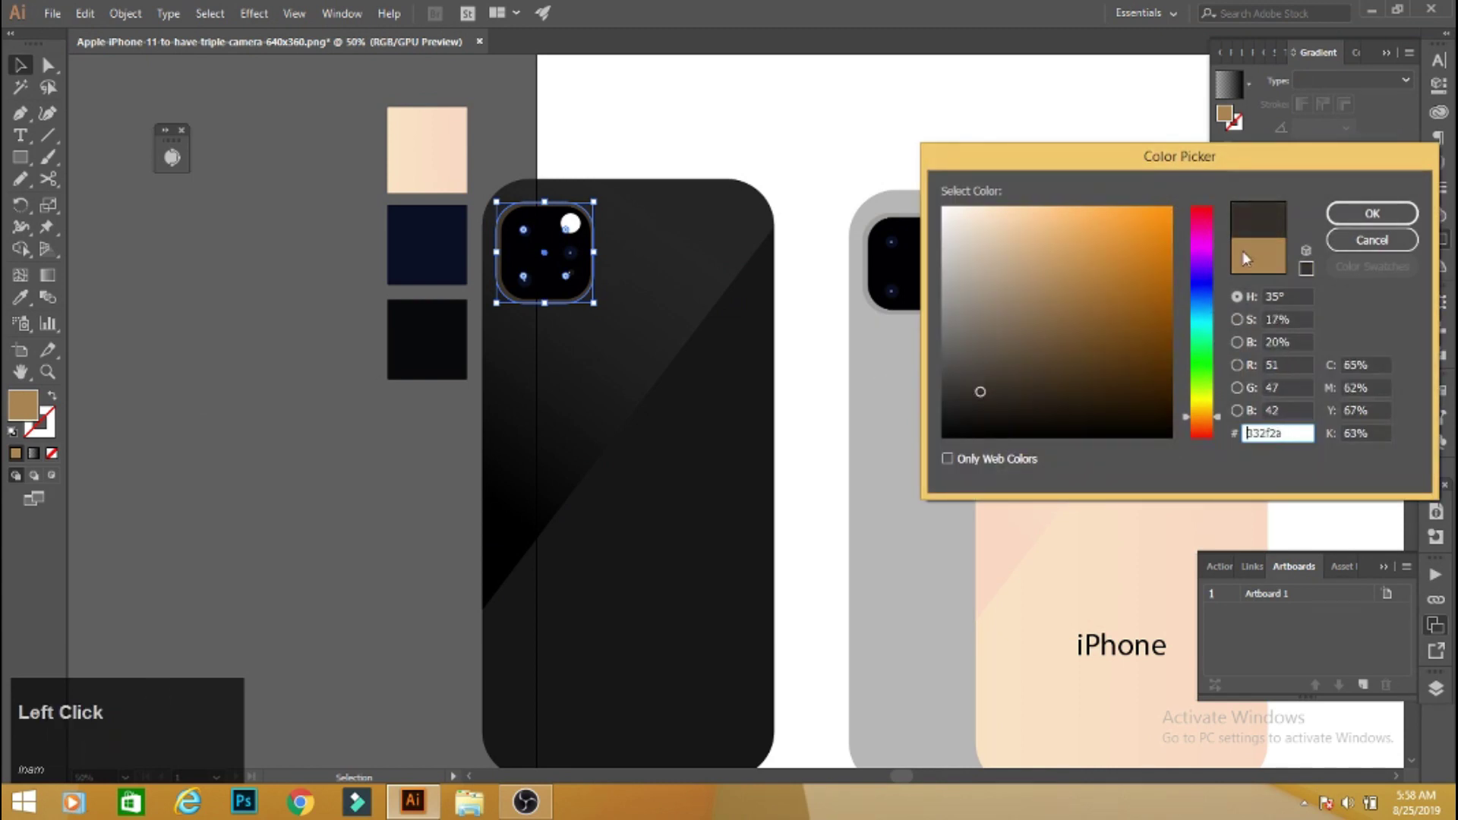
Recolour the black phone's camera module border to dark brown 332f2a.
left_click(1346, 230)
left_click(819, 203)
key("space")
left_click(820, 199)
Group the black phone's parts (Ctrl+G) and send the group to the back.
key("space")
left_click(551, 208)
key("space")
left_click(835, 580)
key("space")
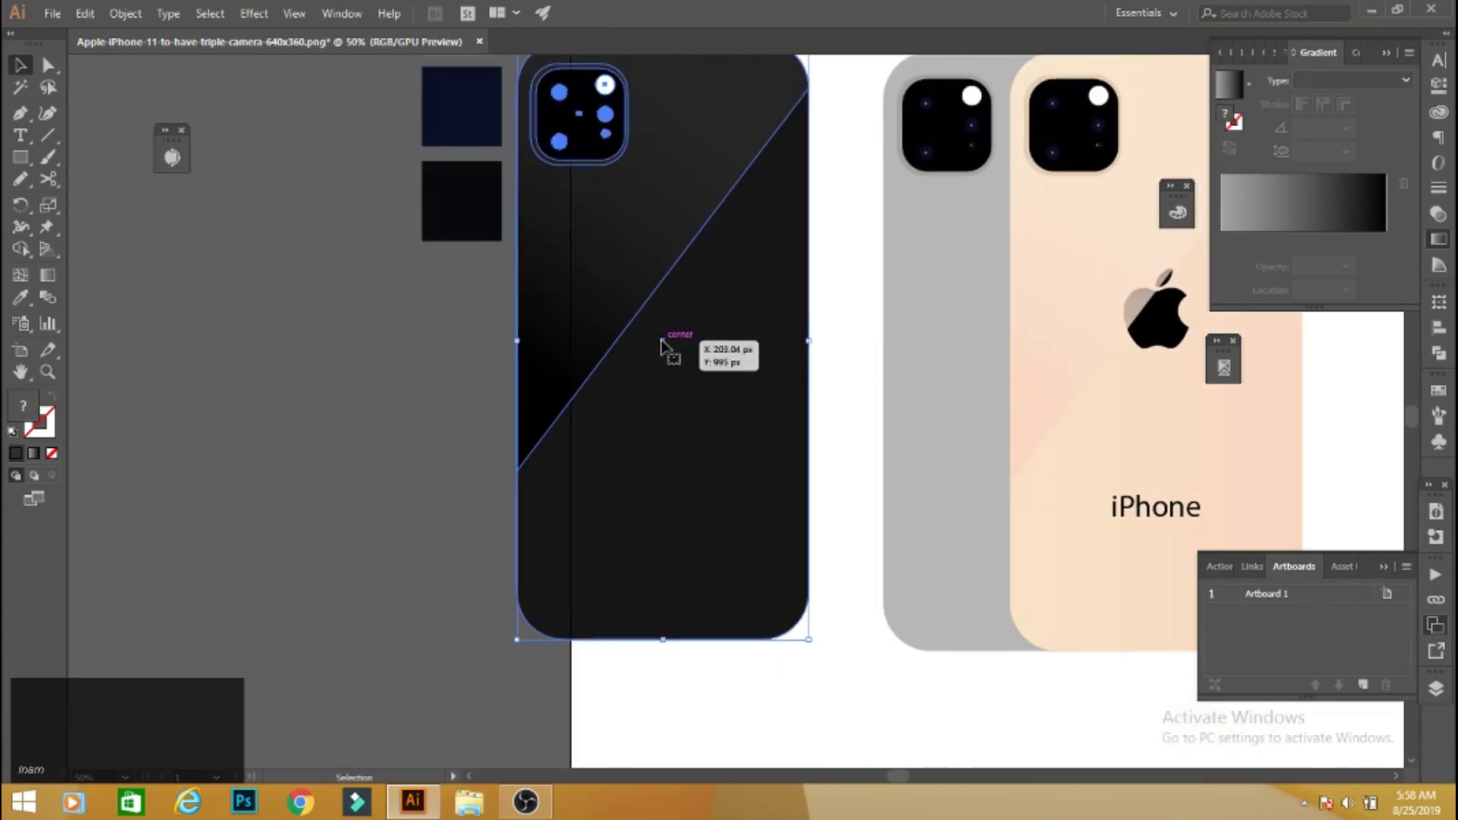
key("ctrl+g")
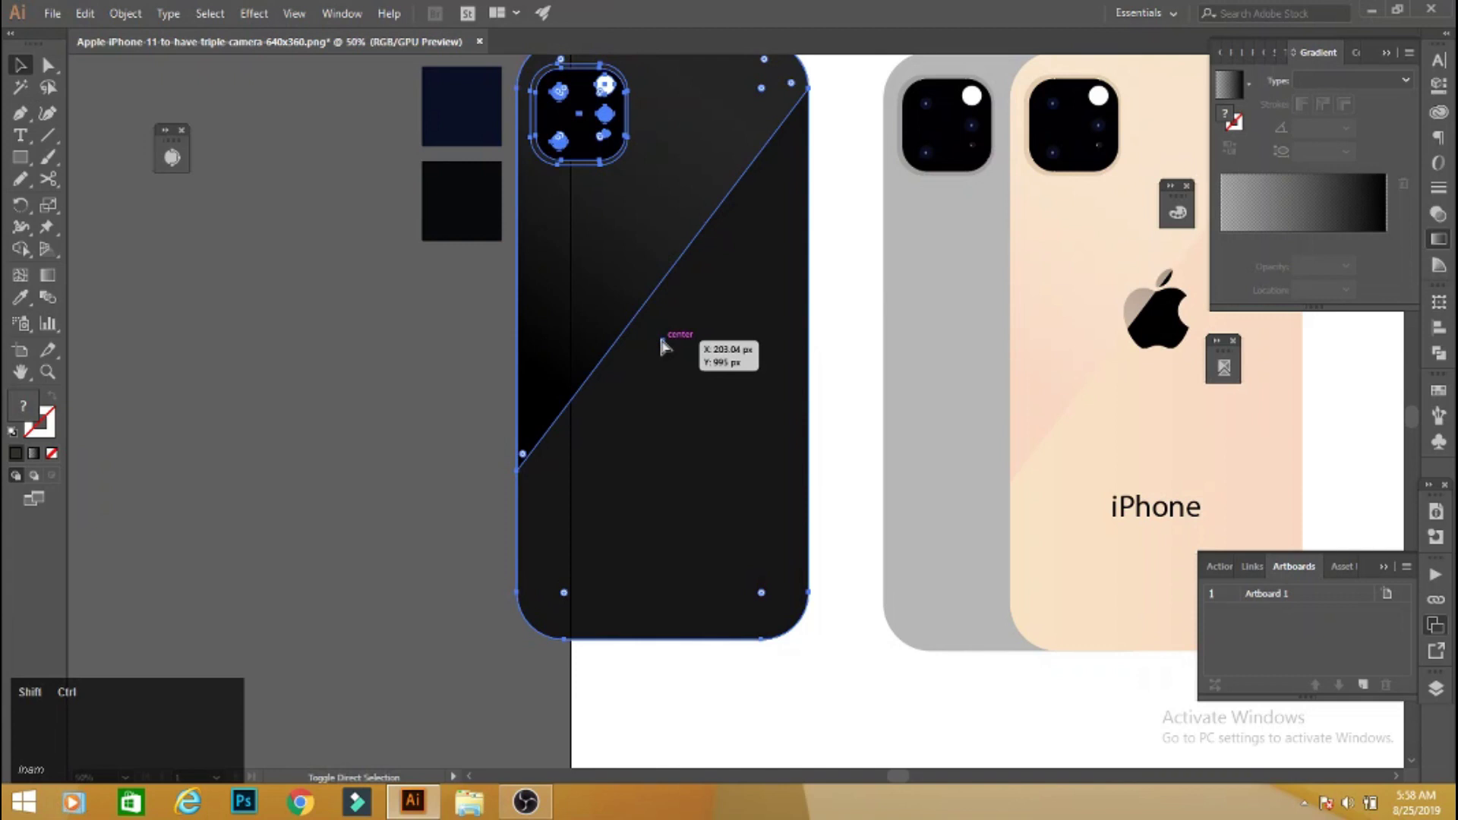
key("ctrl+shift+[")
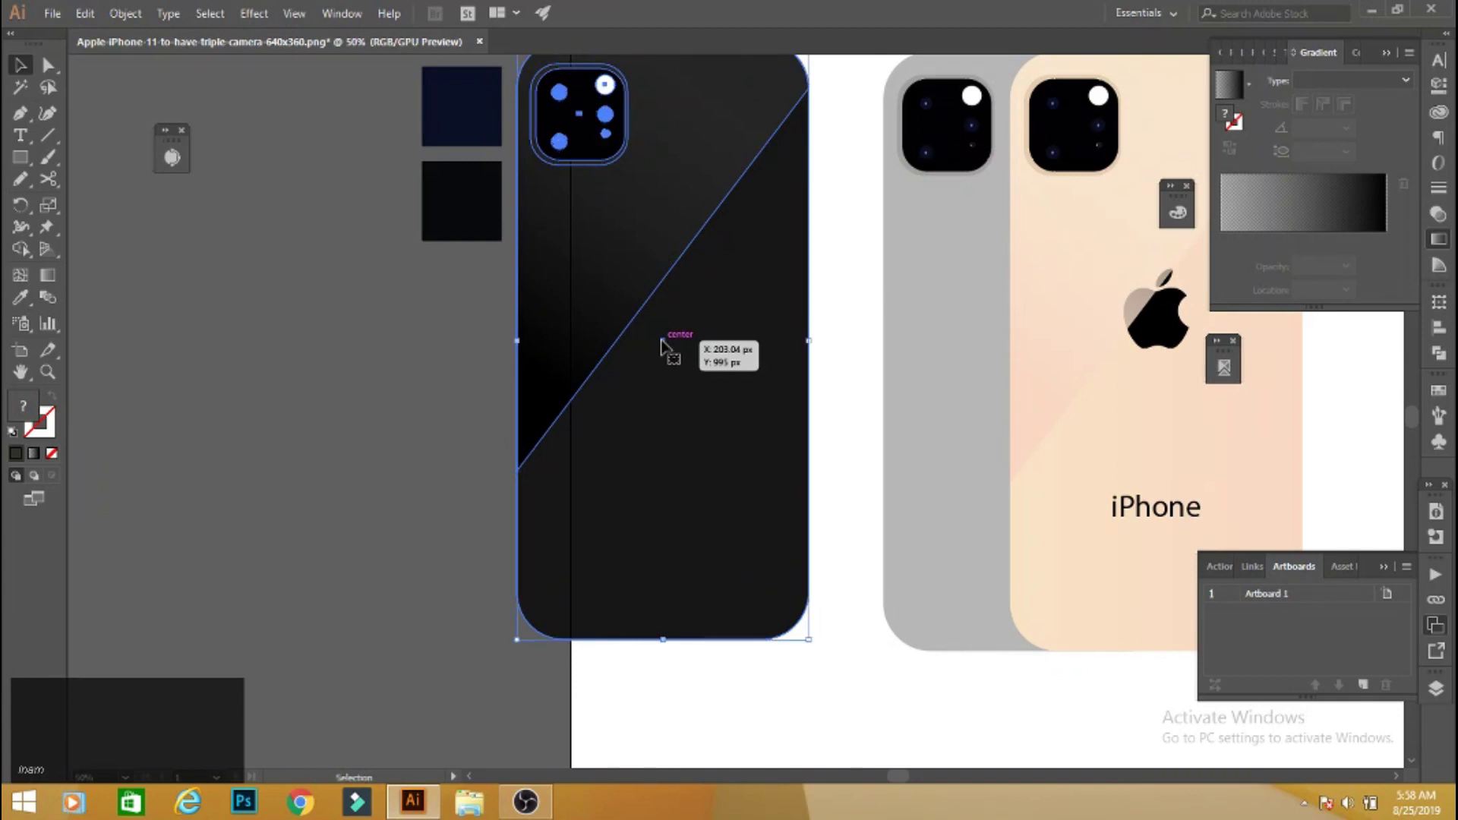
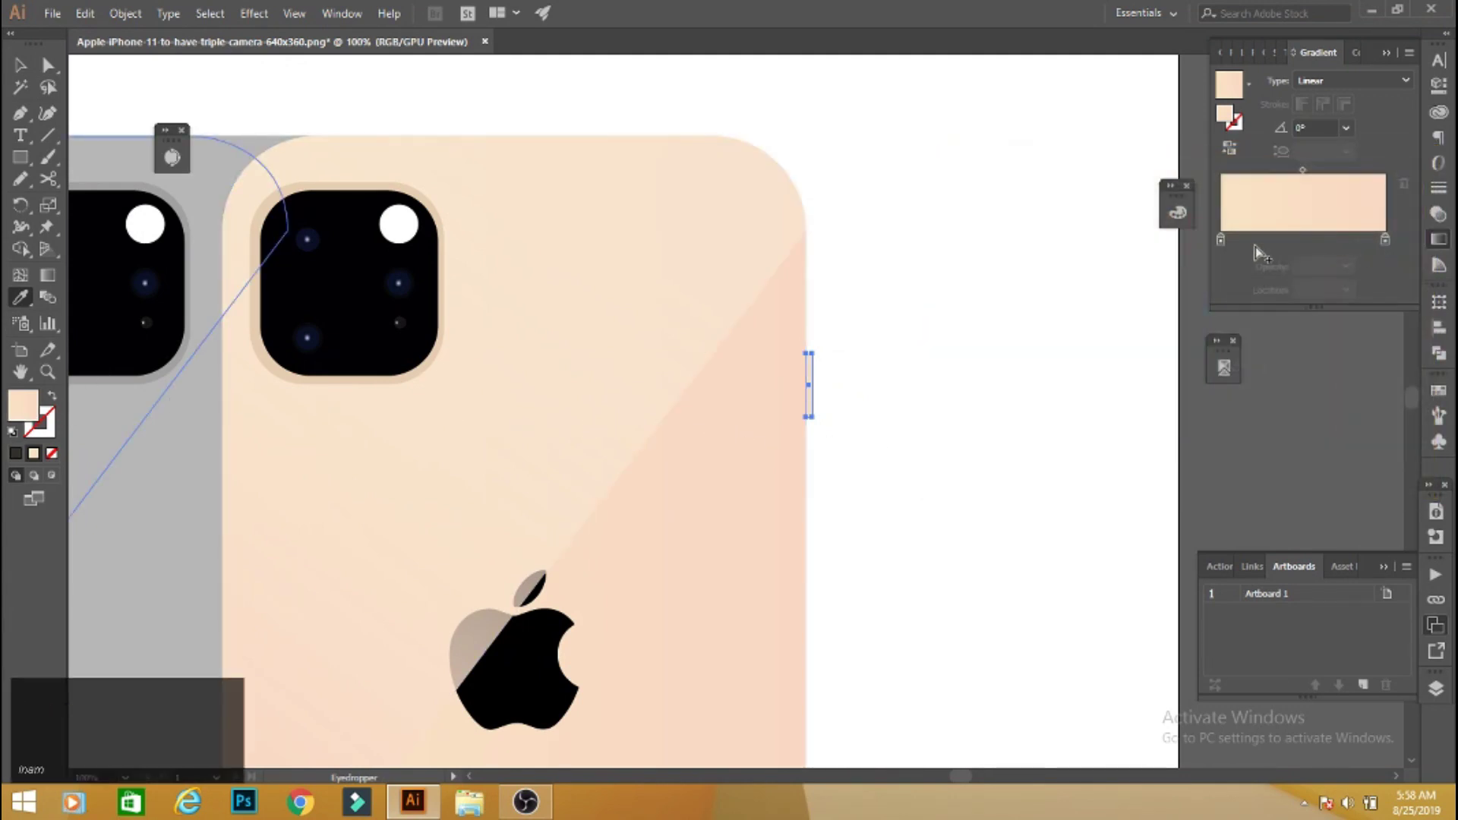
Colour the side button brown RGB 112/96/75 via the Color panel and select the lower button copy.
left_click(1443, 265)
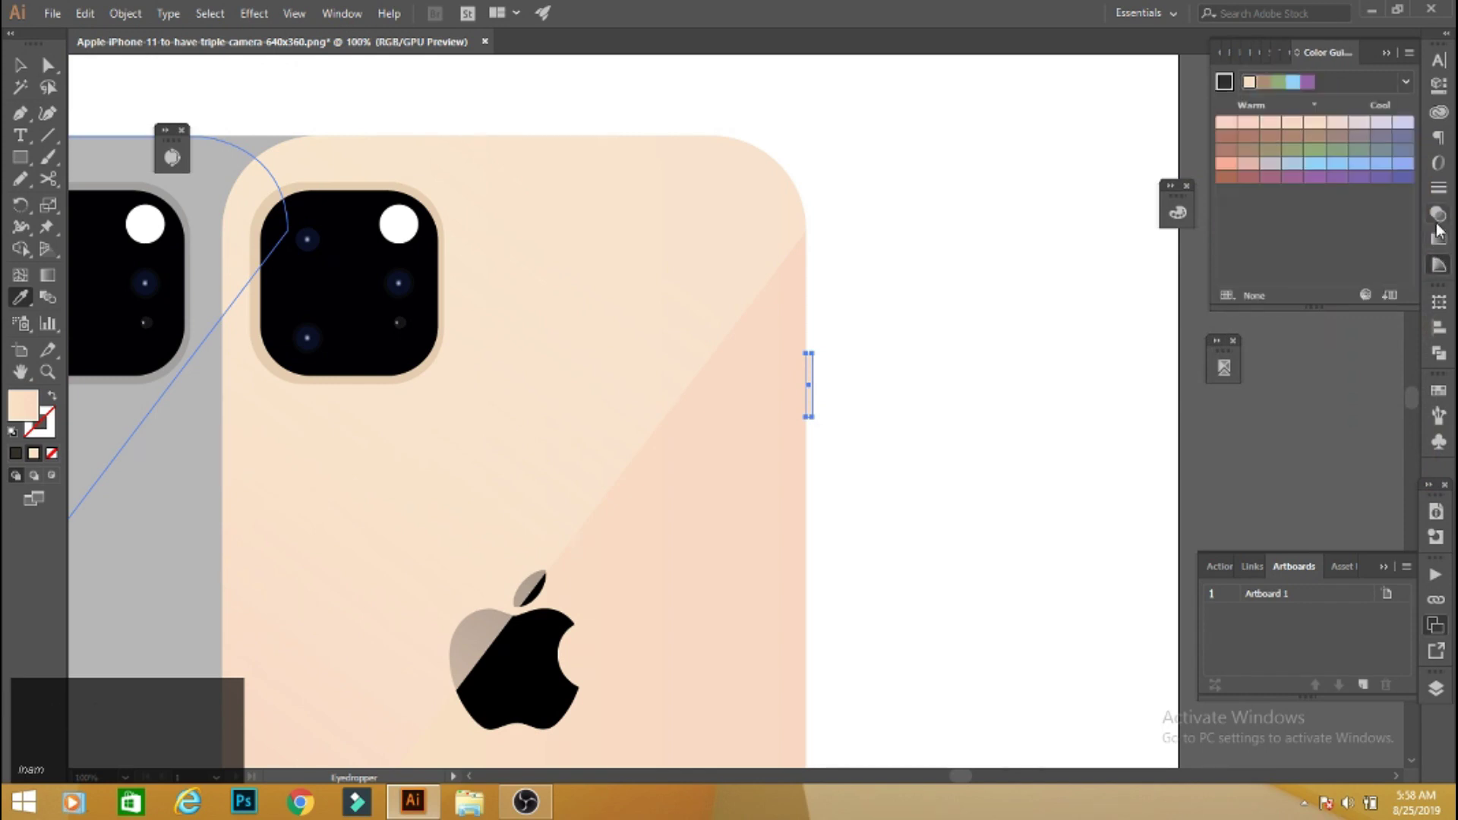
left_click(1189, 225)
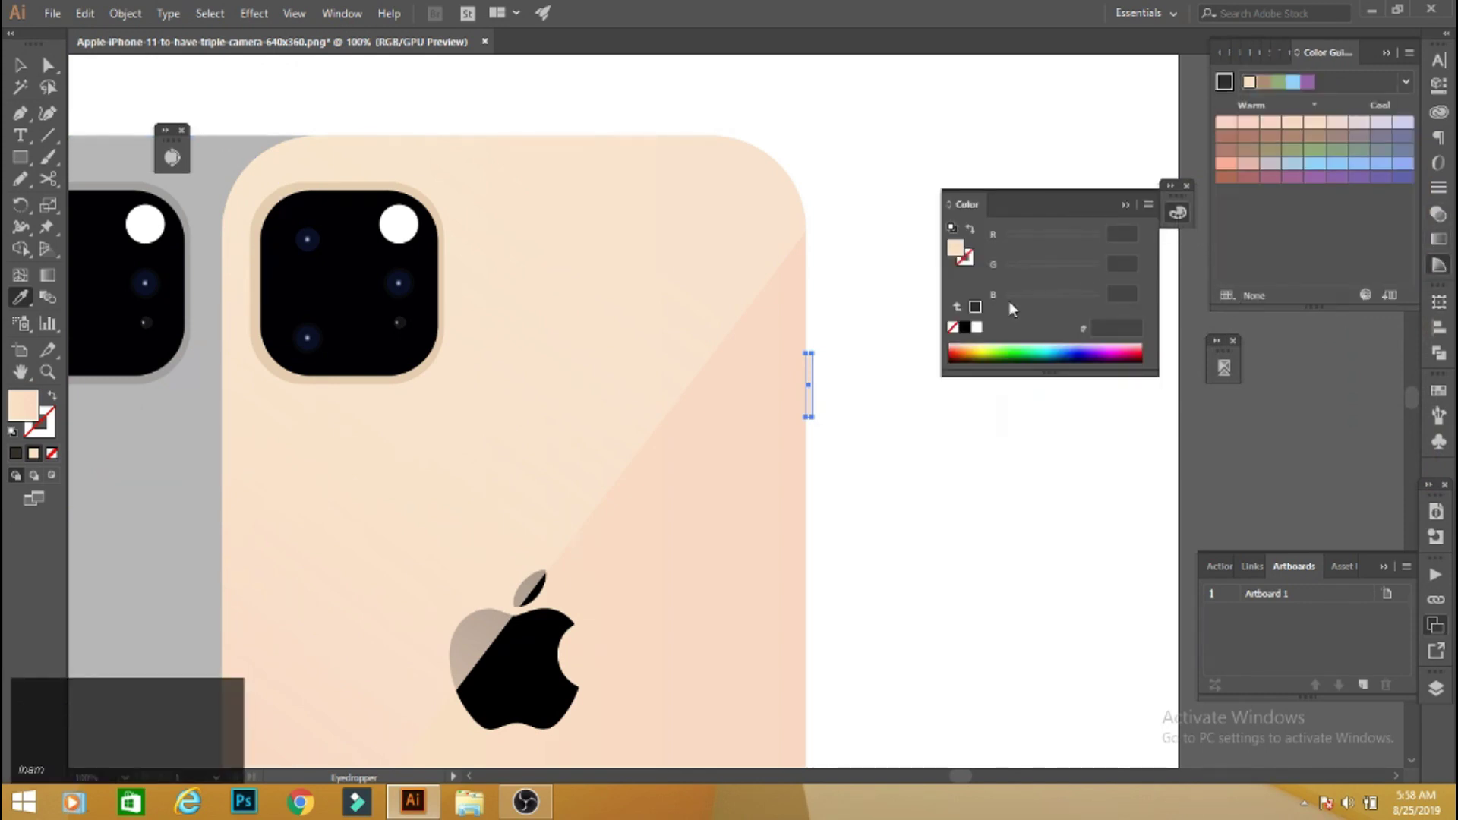
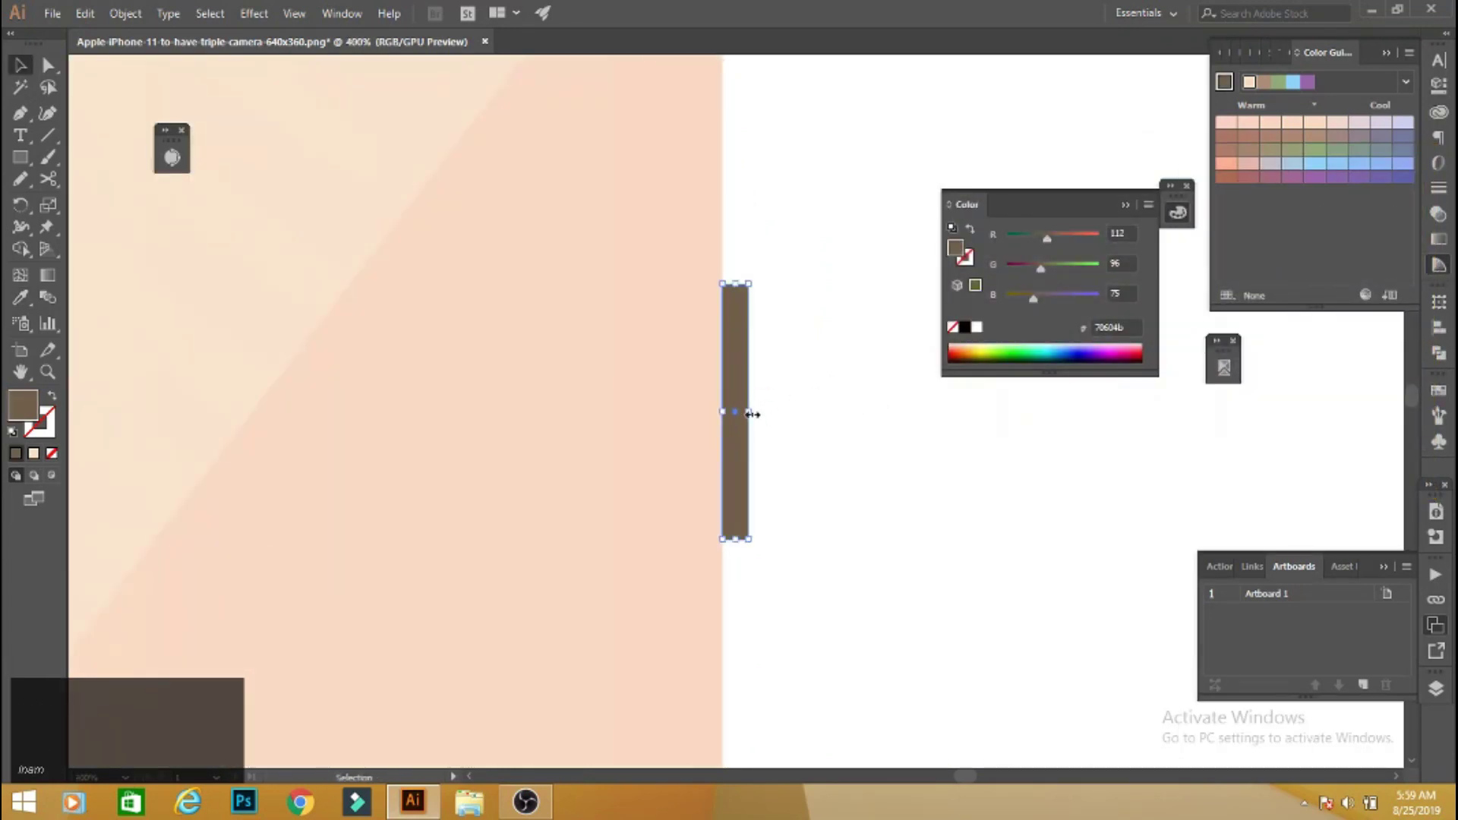
key("Left")
left_click(843, 406)
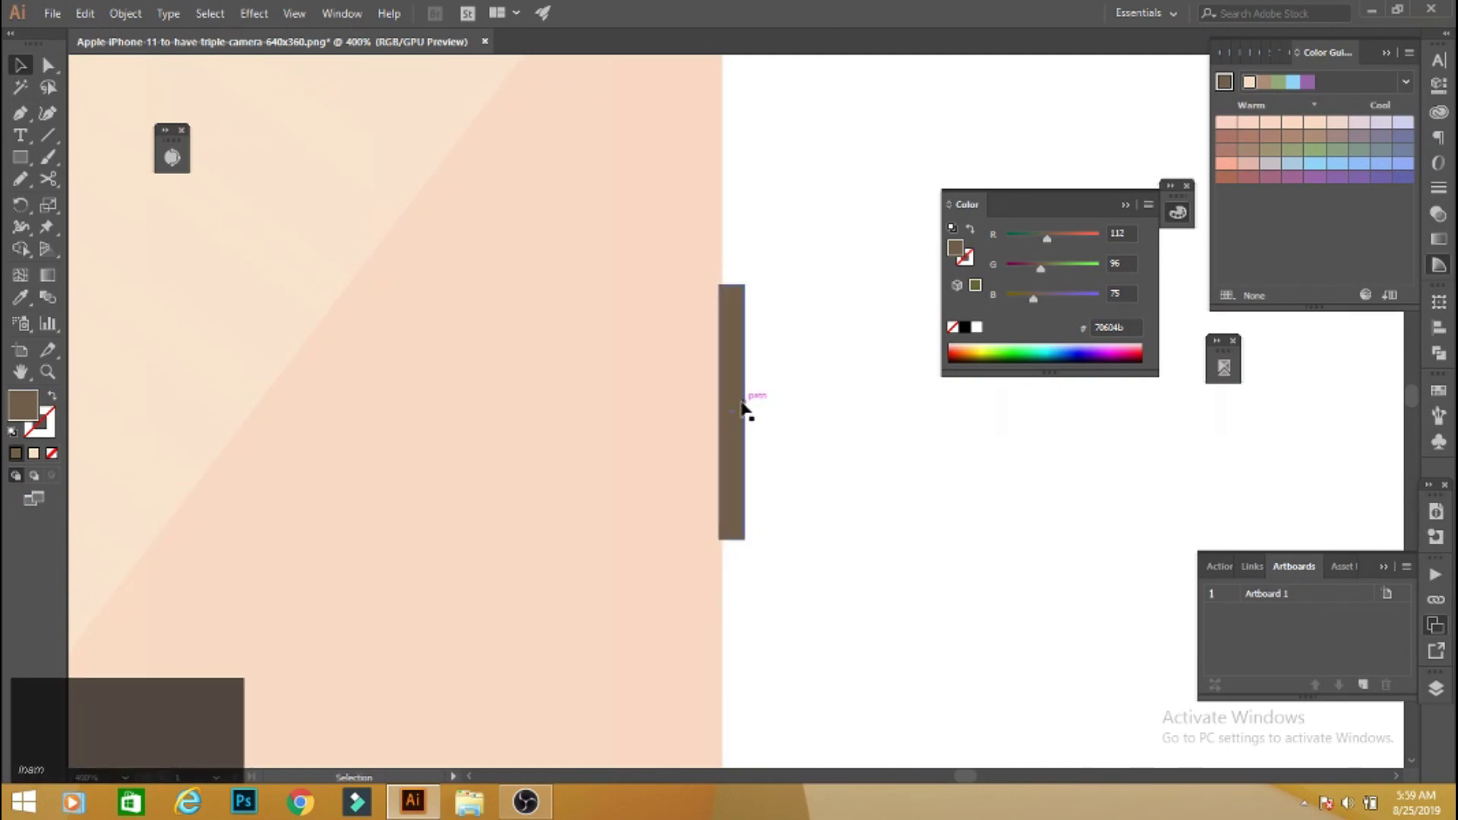
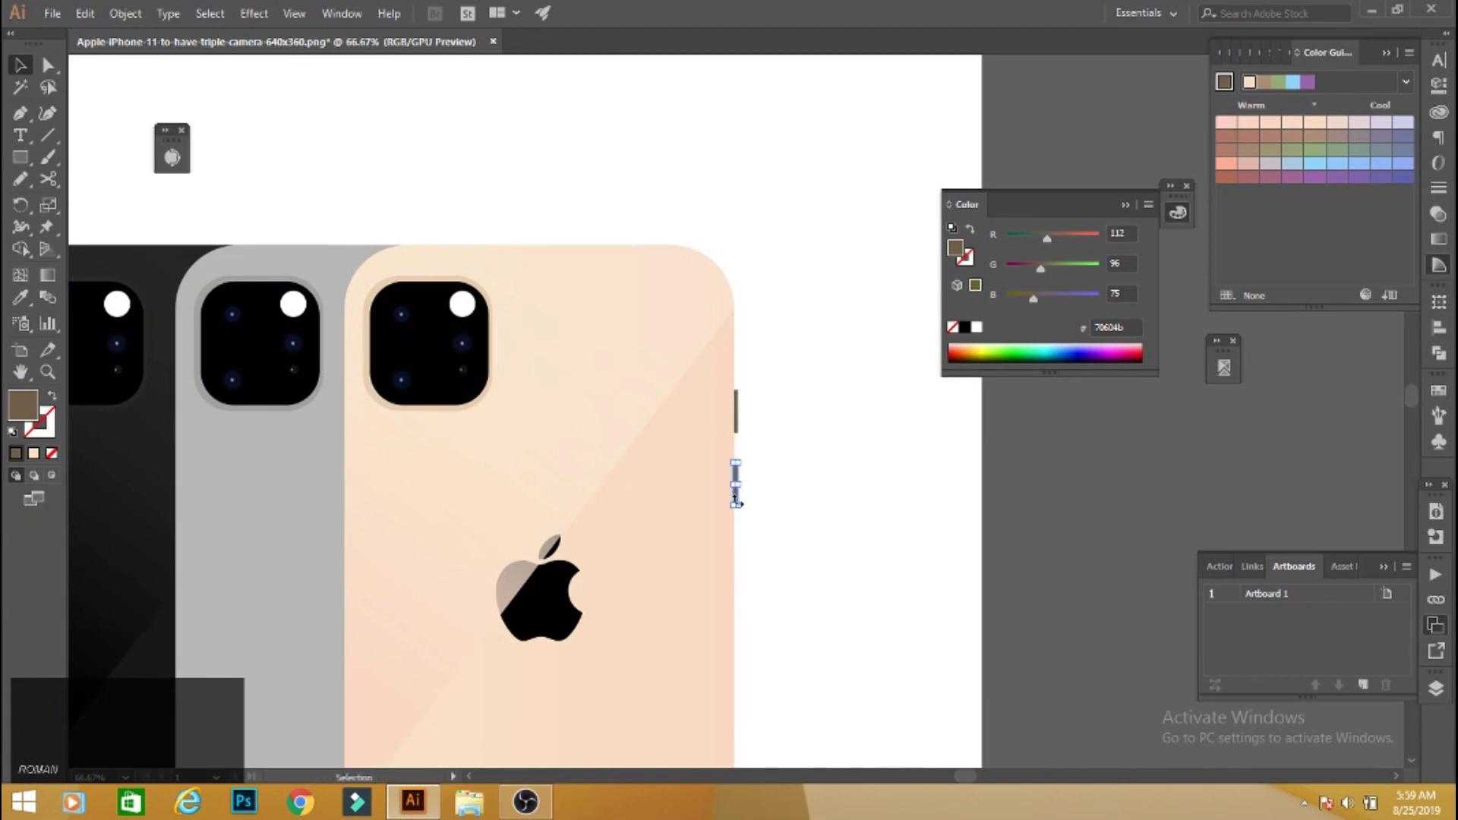
key("ctrl+=")
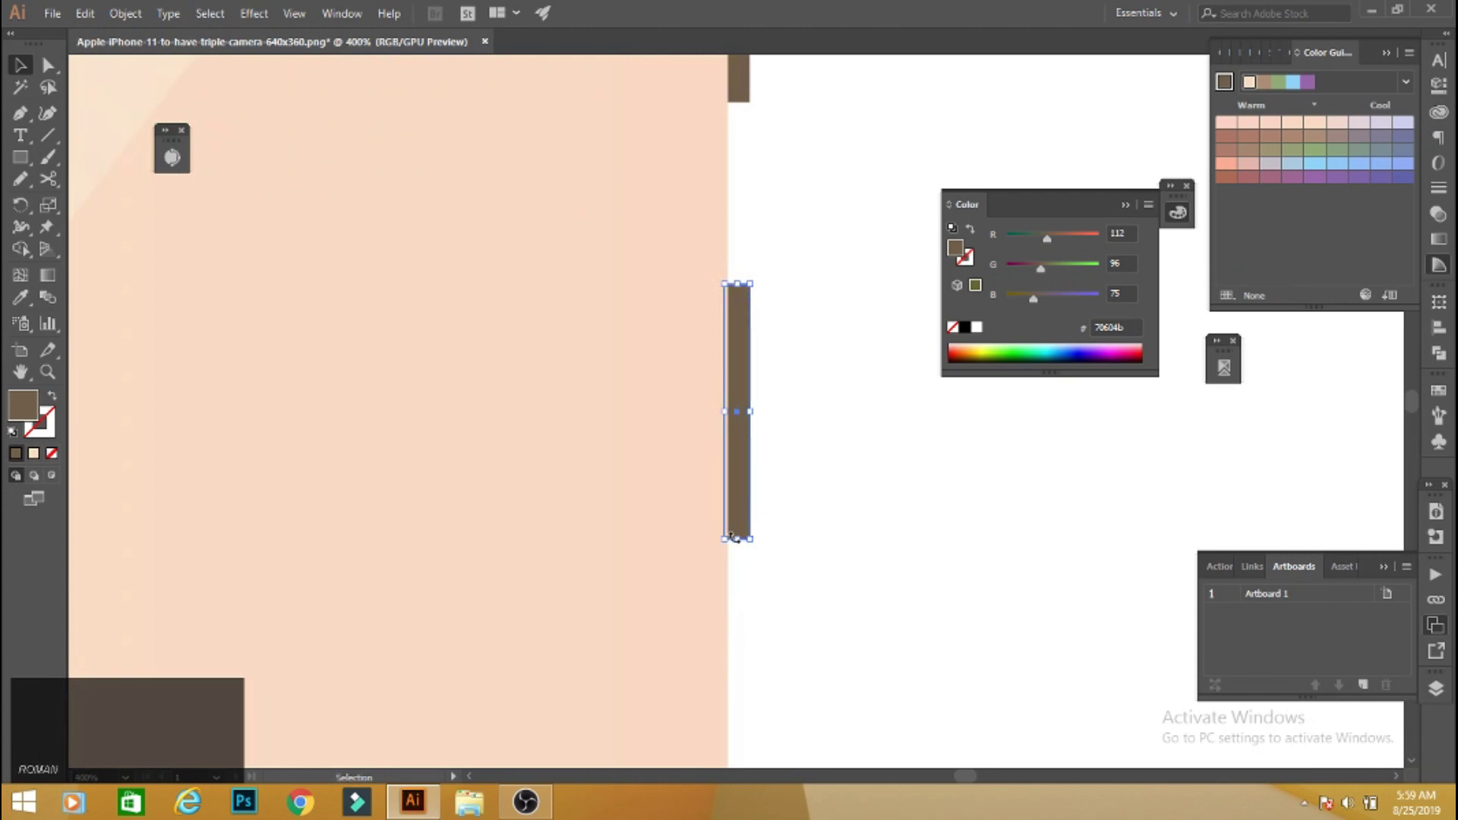
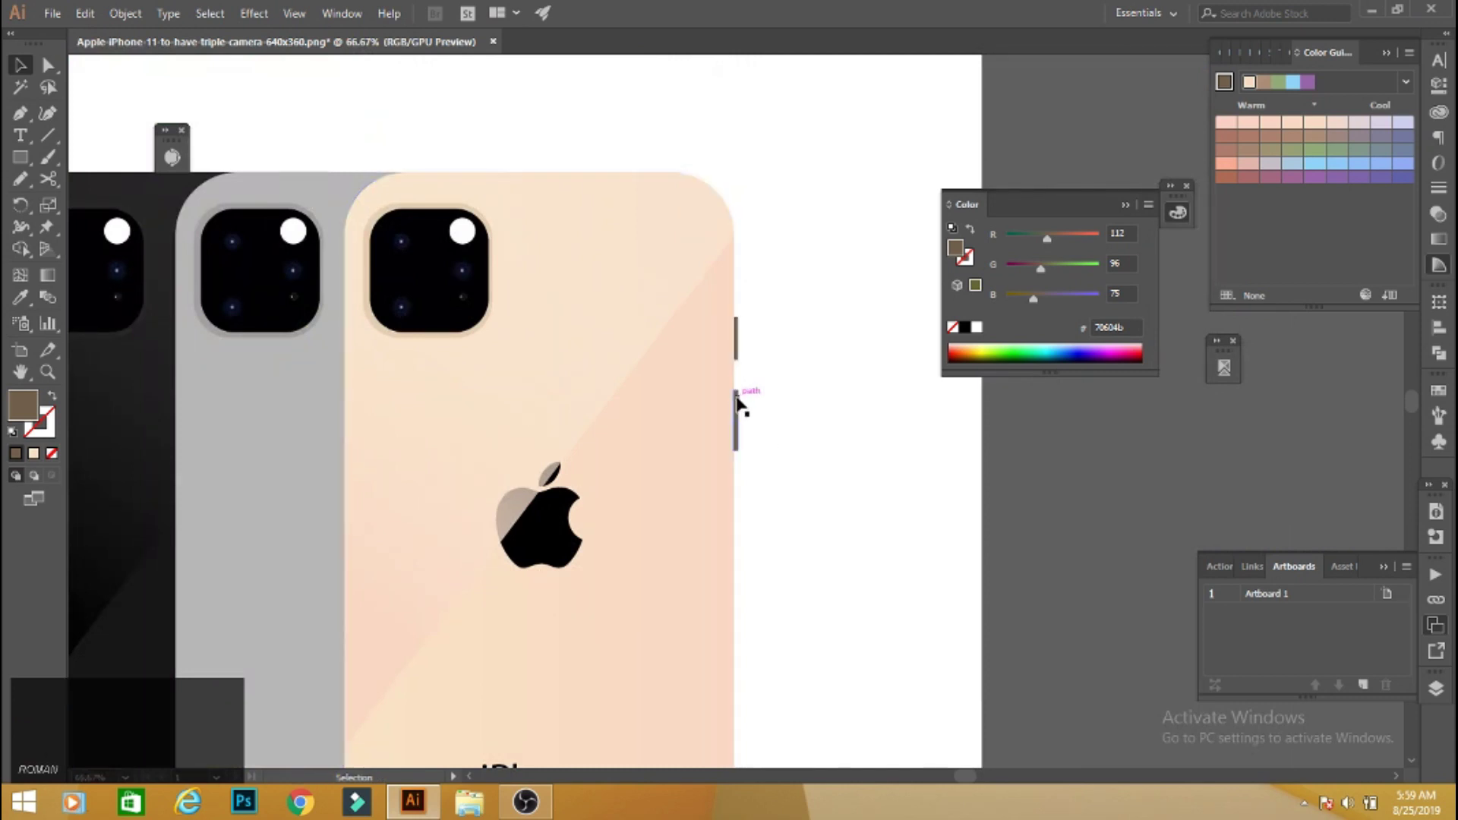
left_click(742, 402)
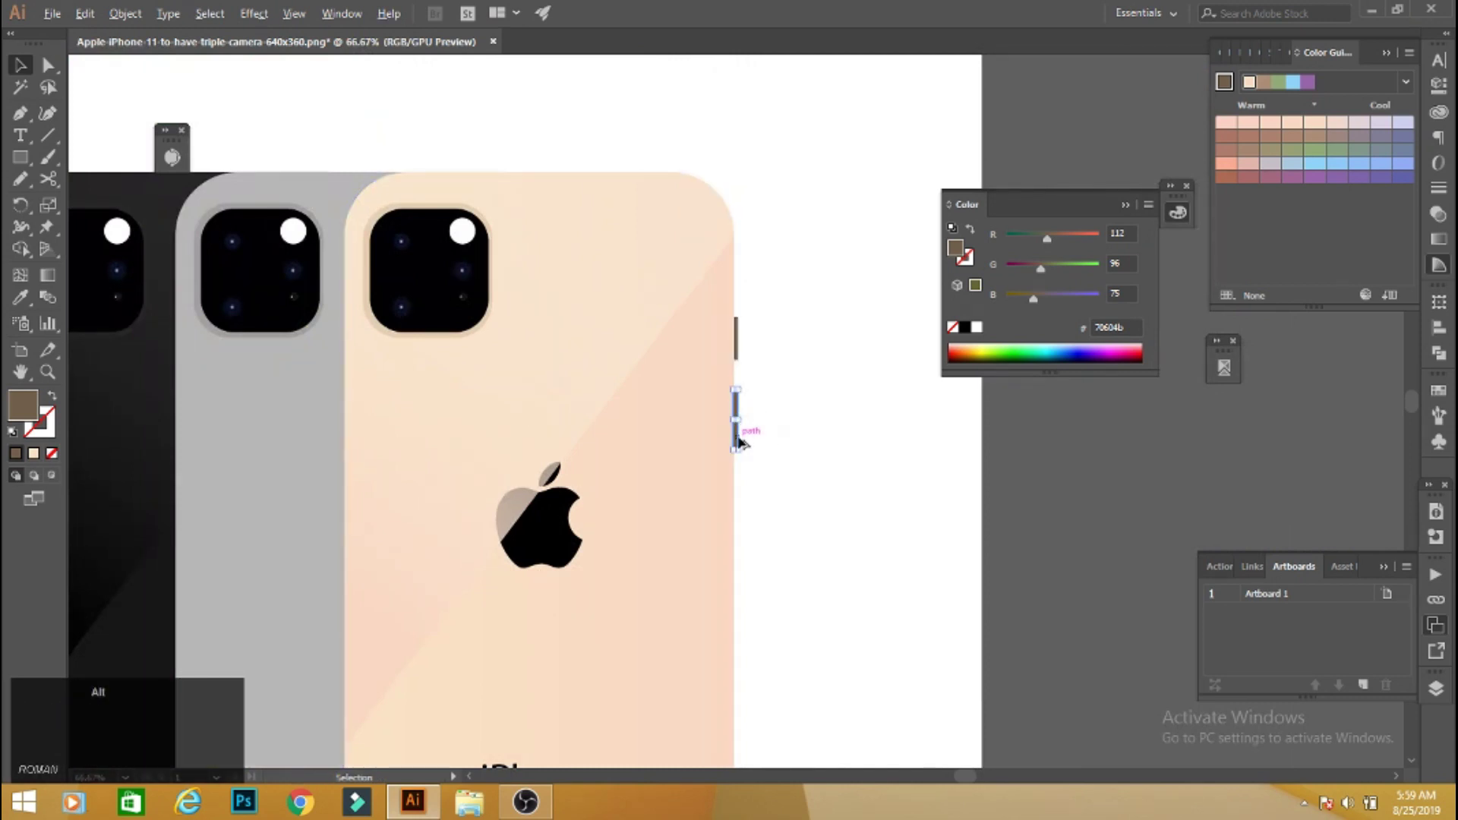
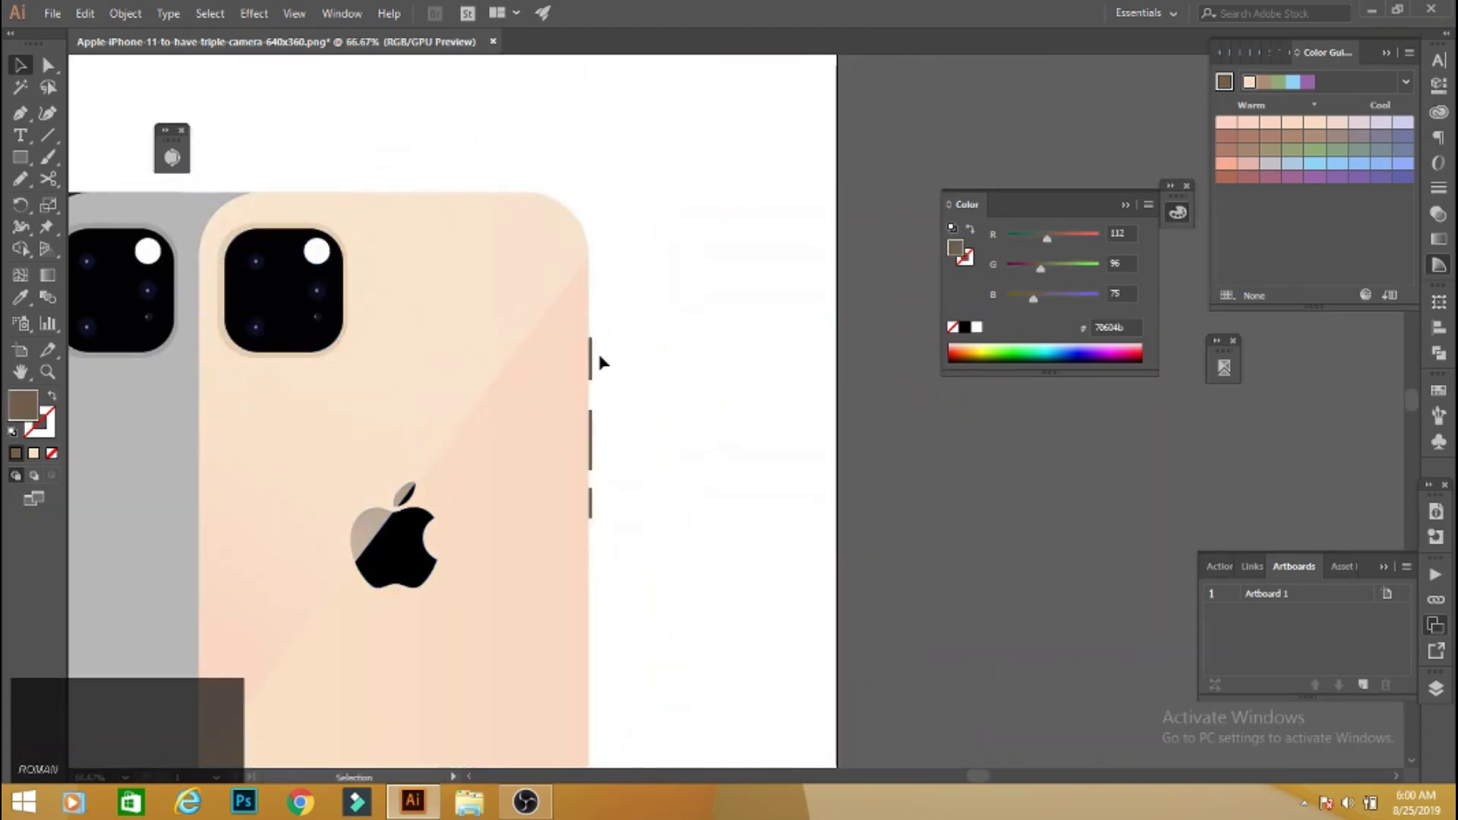
Reposition and scale the peach phone's side button rectangles along the right edge.
left_click(598, 353)
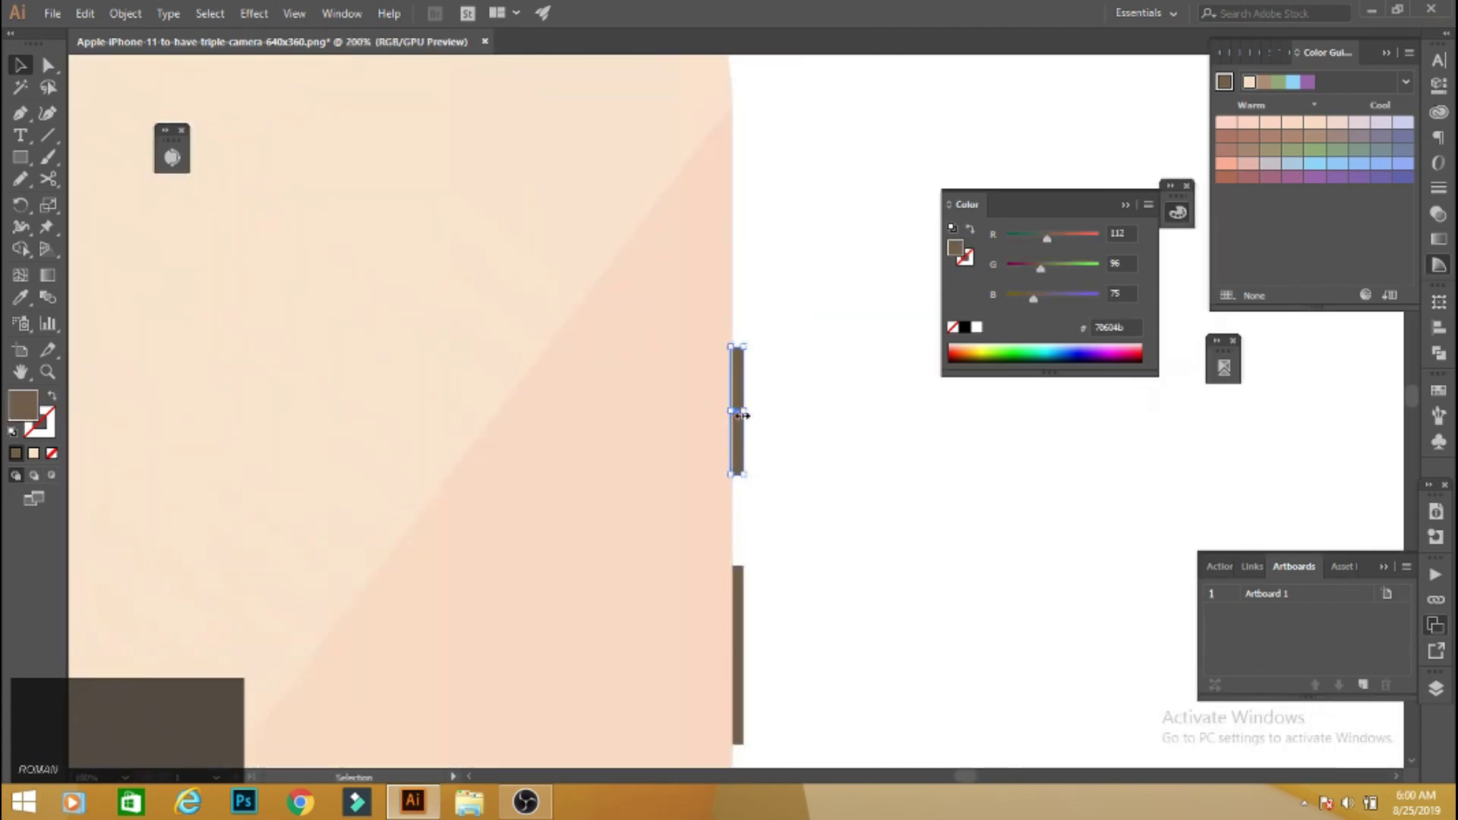
left_click(743, 410)
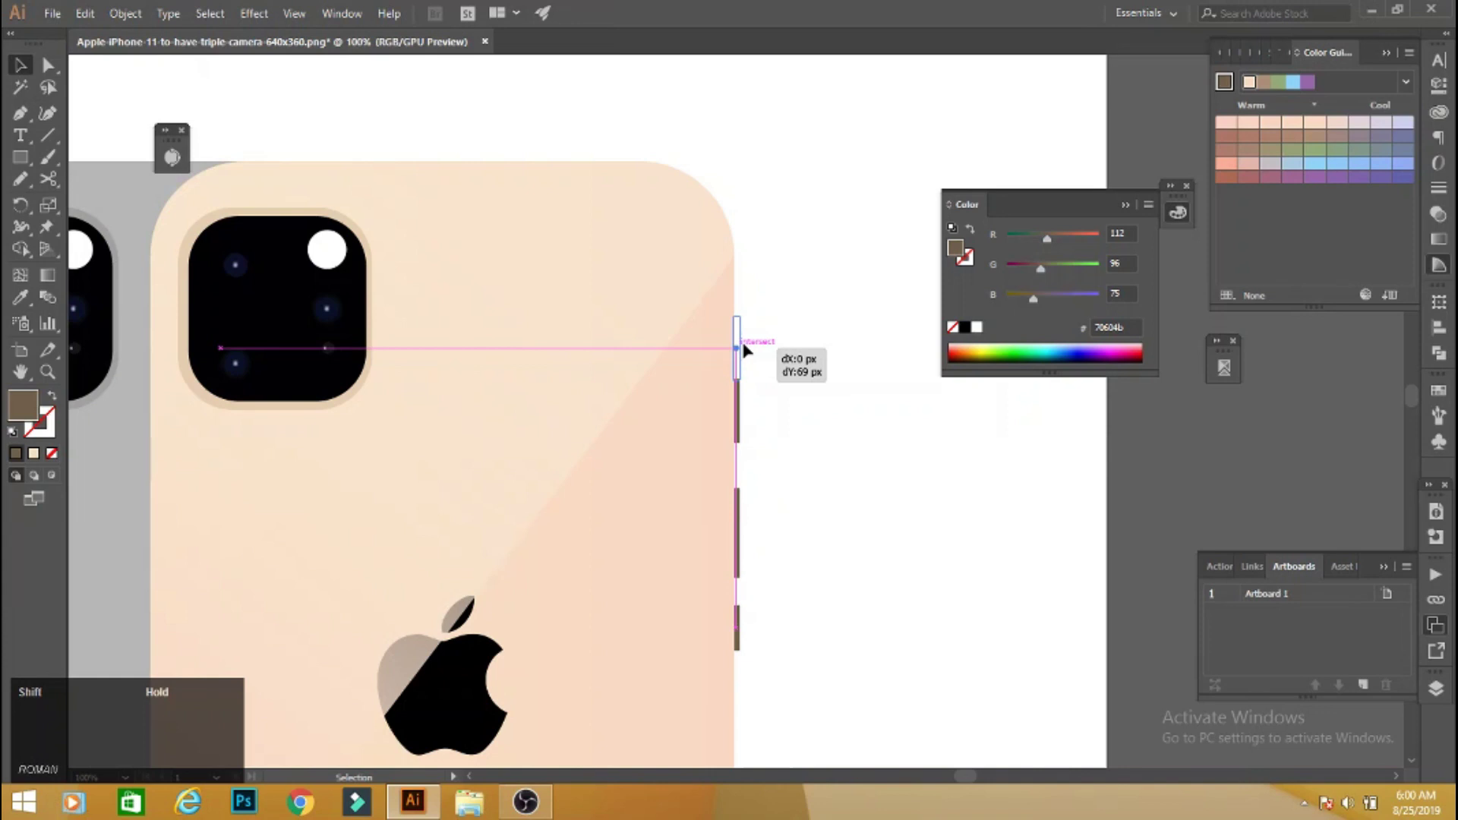
key("space")
left_click(784, 466)
left_click(493, 560)
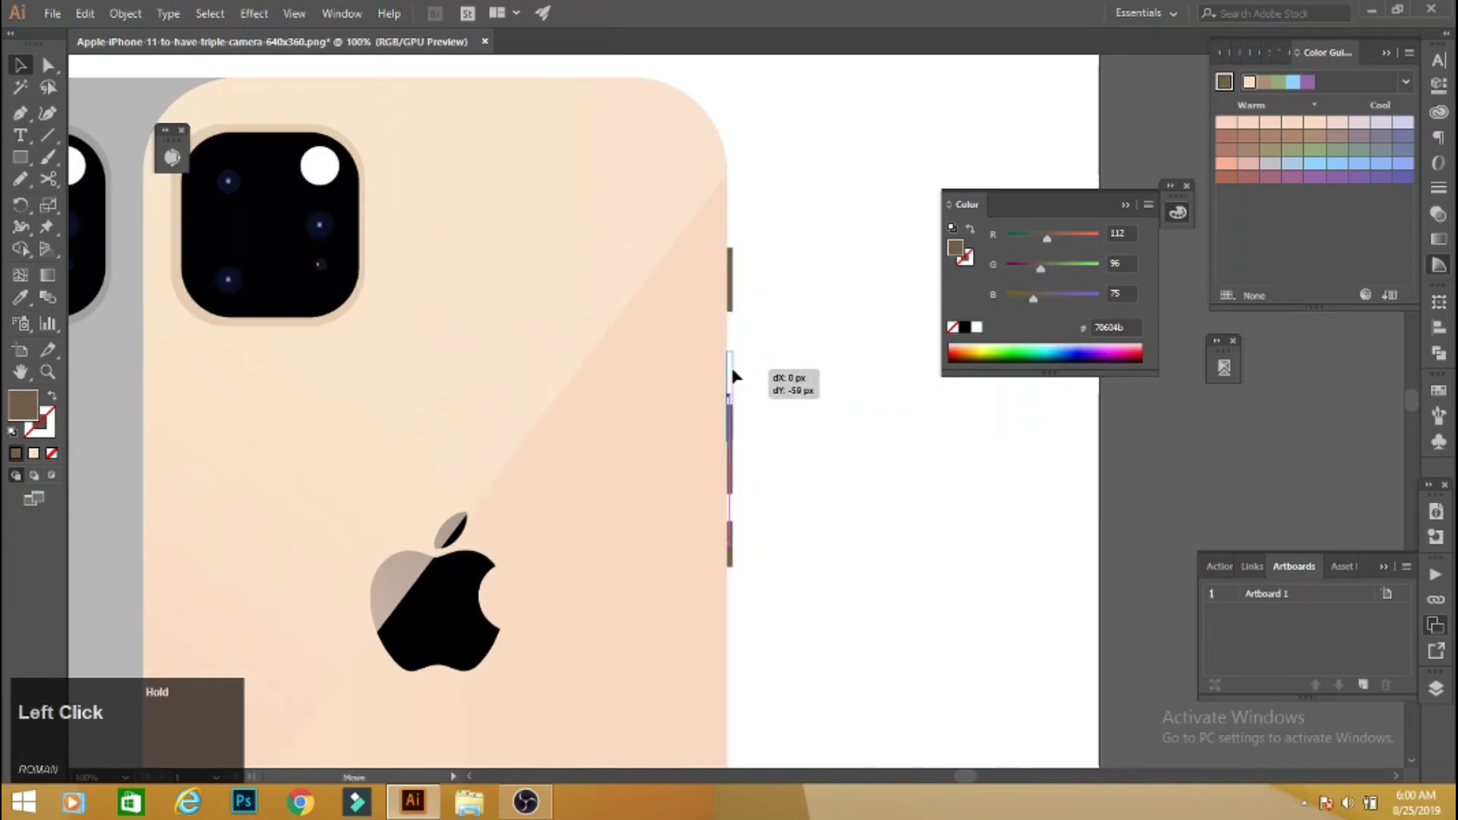
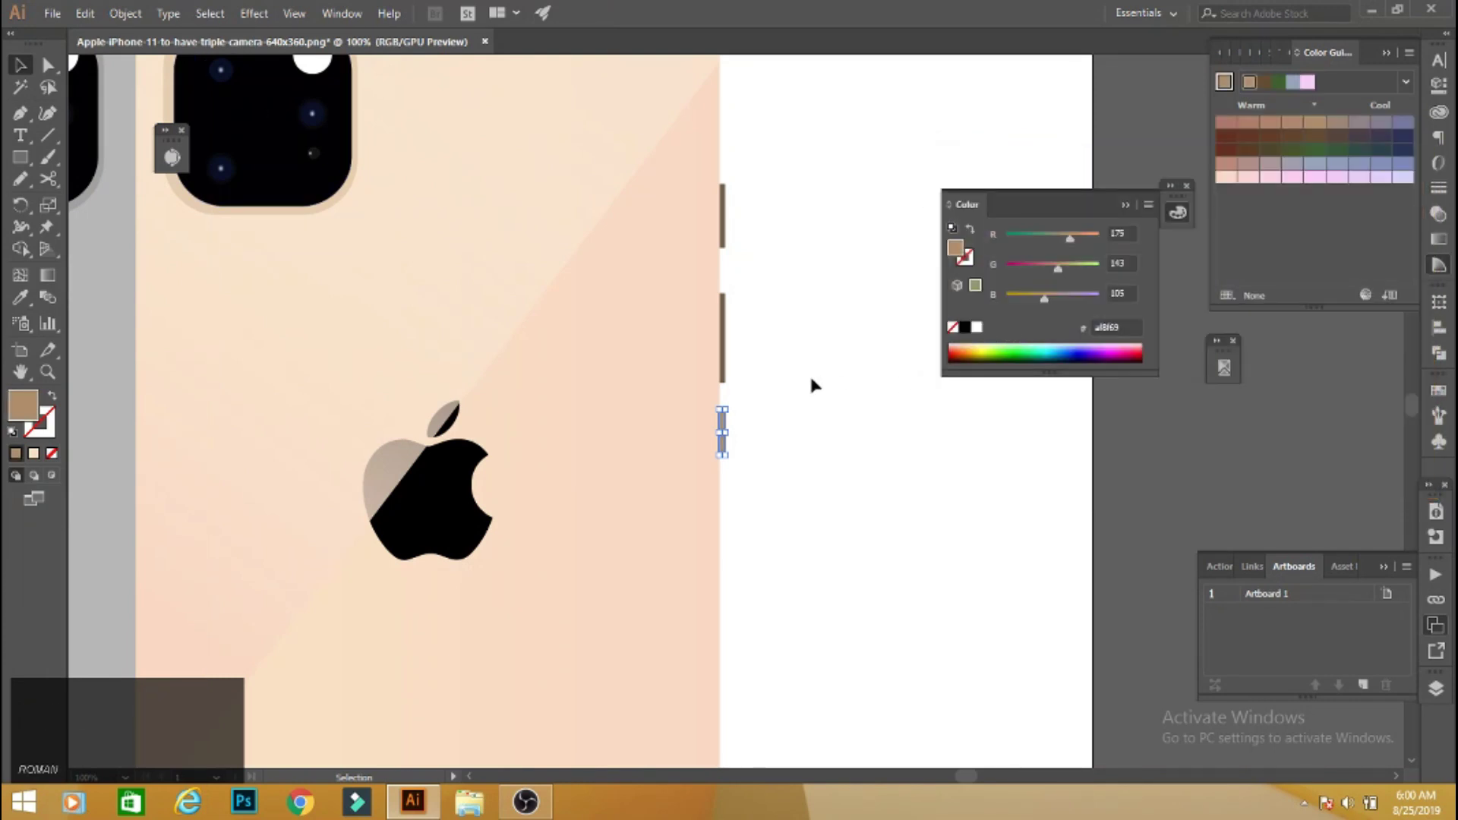
Recolour the three side buttons a lighter tan RGB 175/143/105 matching the camera rim.
key("space")
left_click(817, 376)
left_click(715, 403)
left_click(470, 516)
left_click(471, 516)
left_click(470, 516)
key("space")
left_click(471, 515)
key("space")
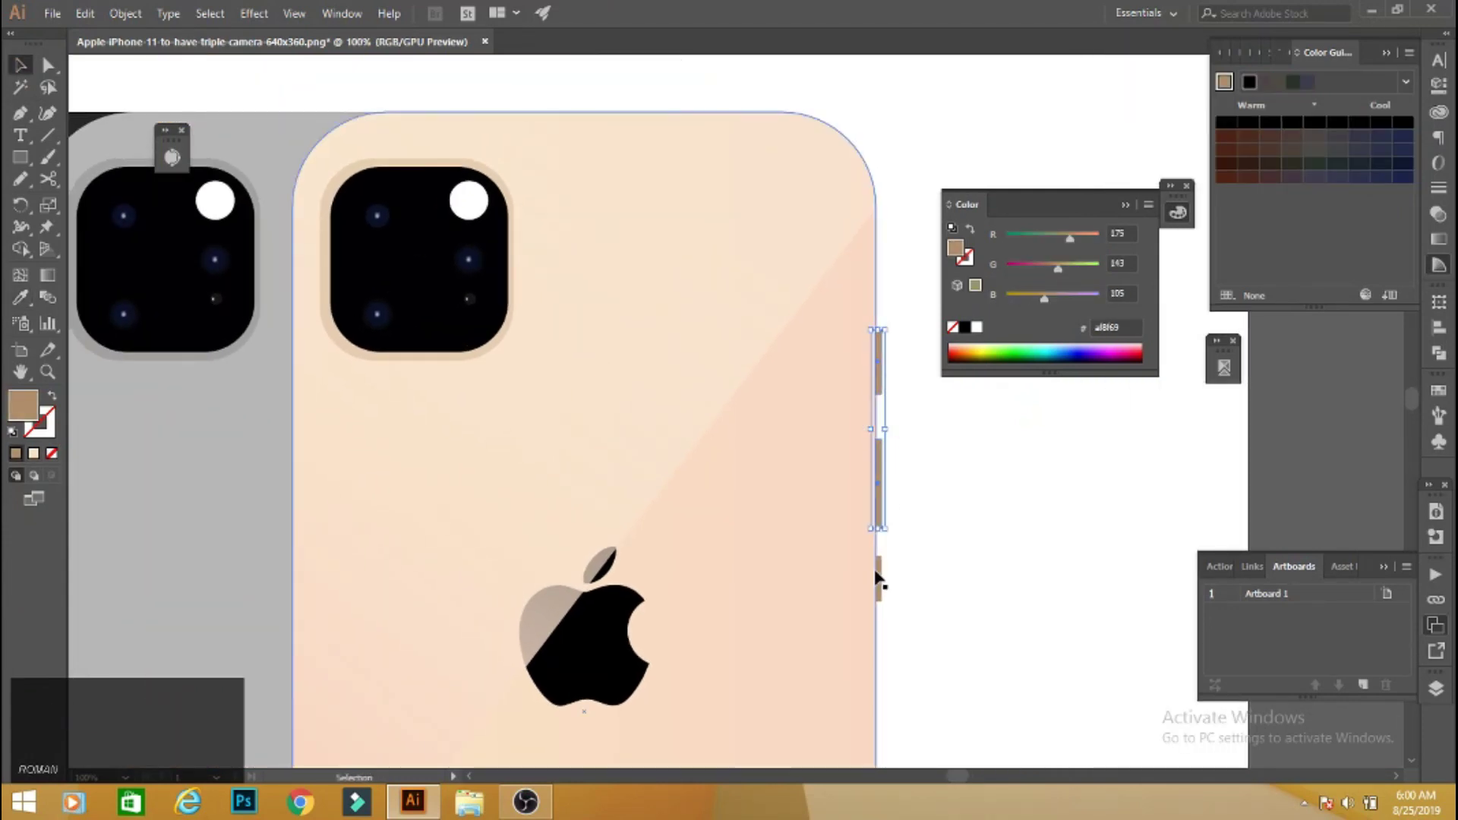
left_click(887, 580)
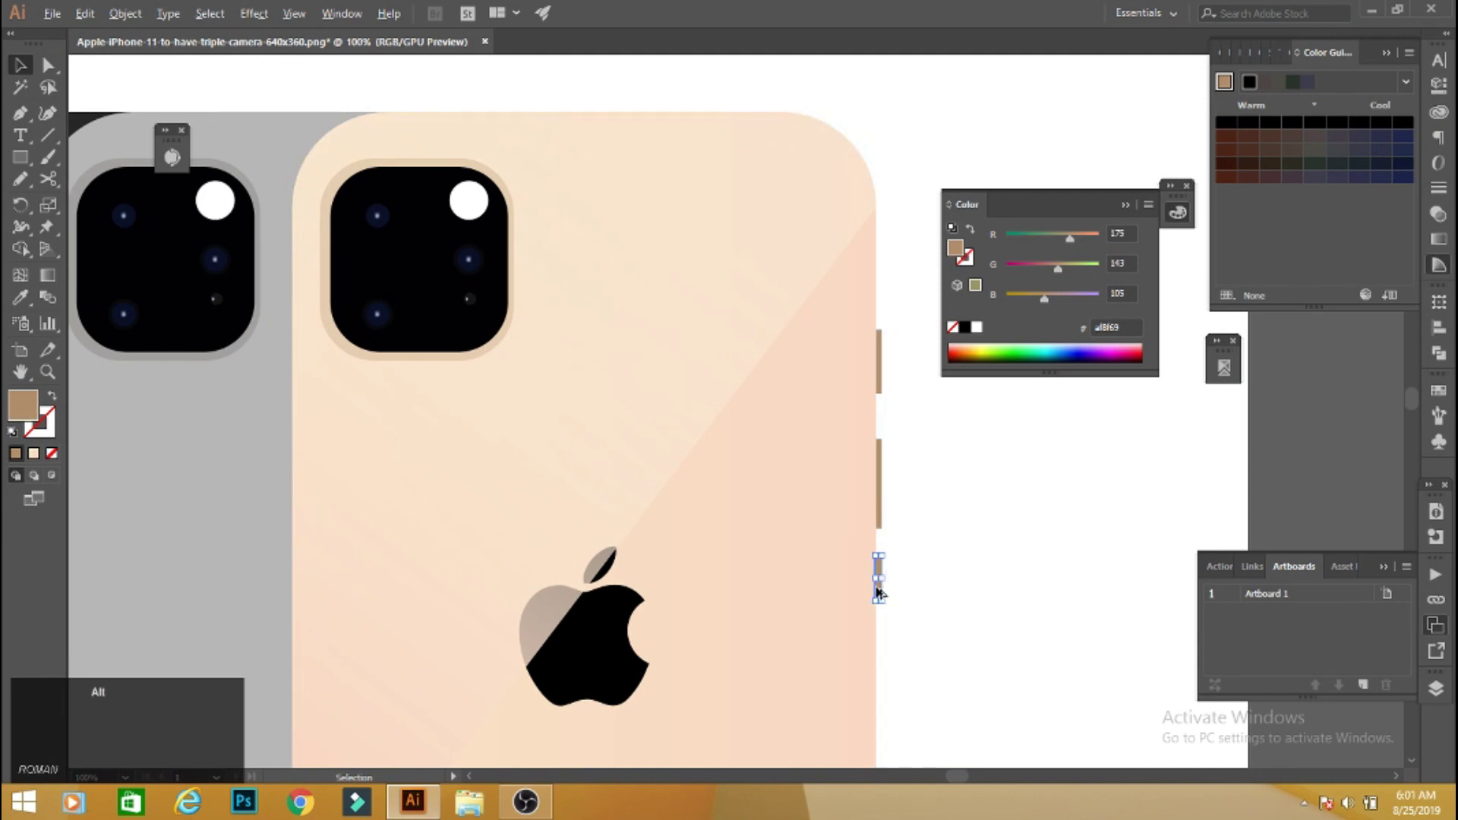
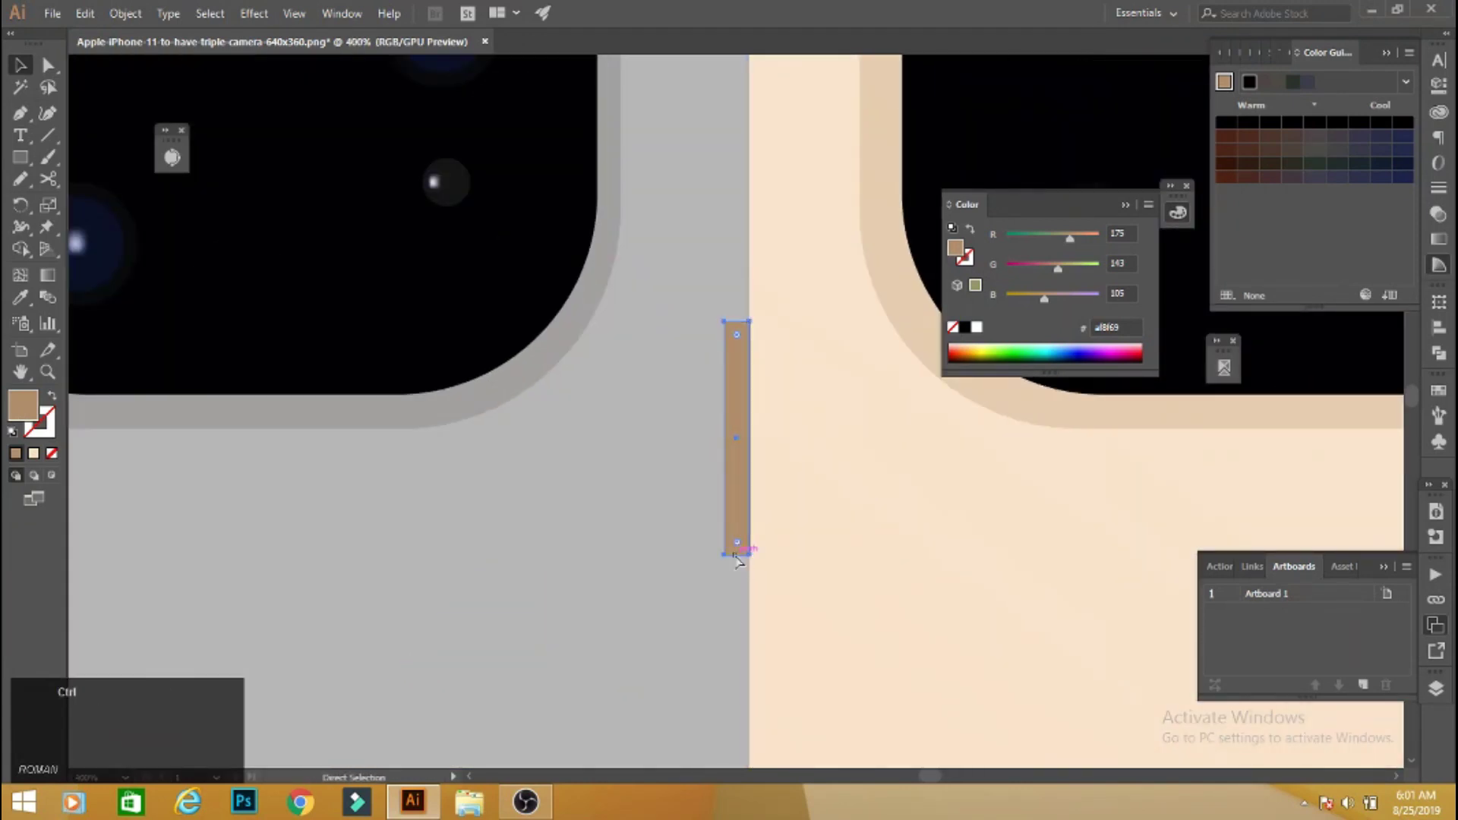
Move a button copy to the grey phone's edge and set its fill to mid grey 727272.
left_click(23, 401)
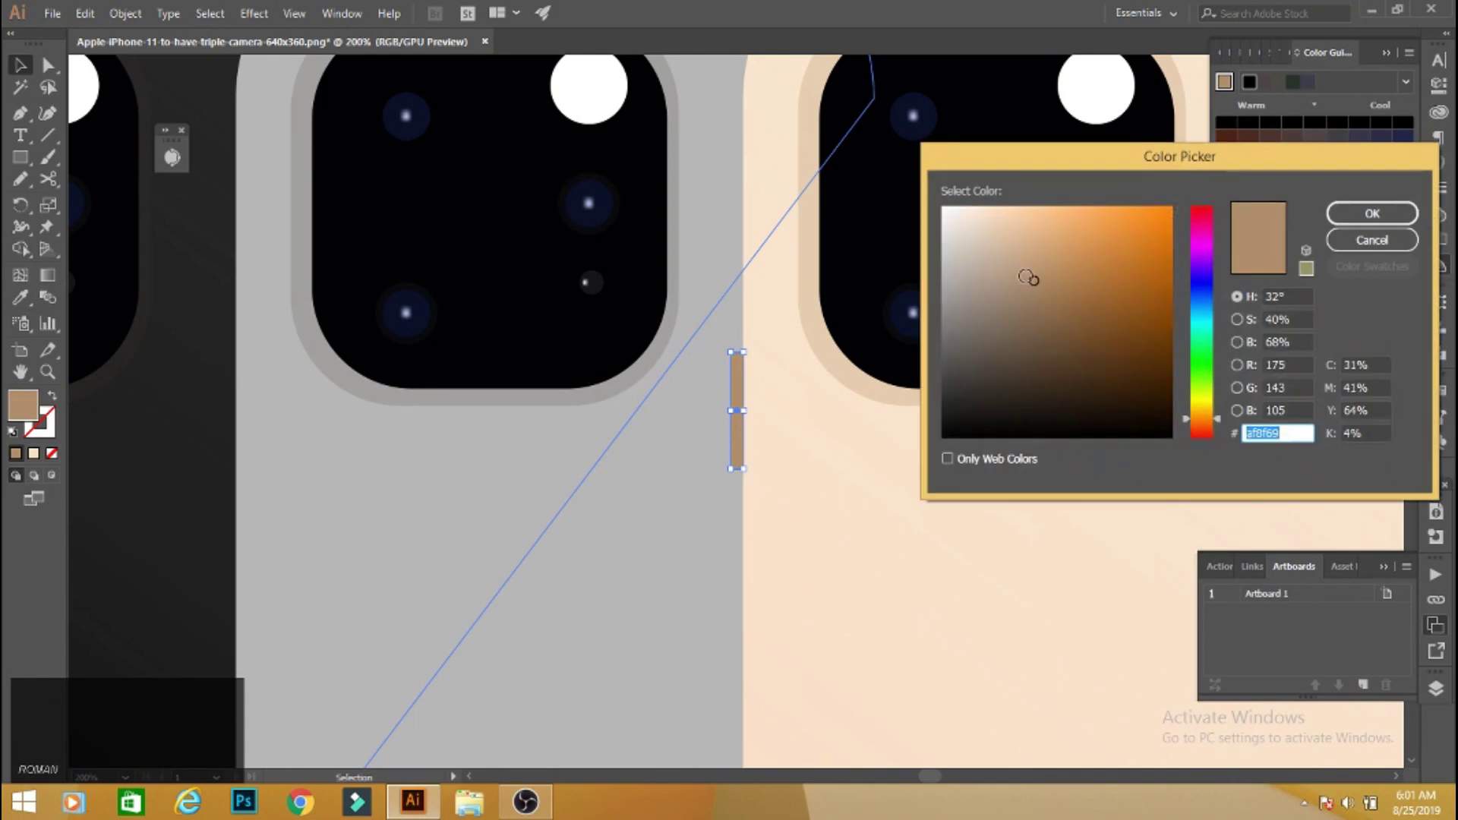
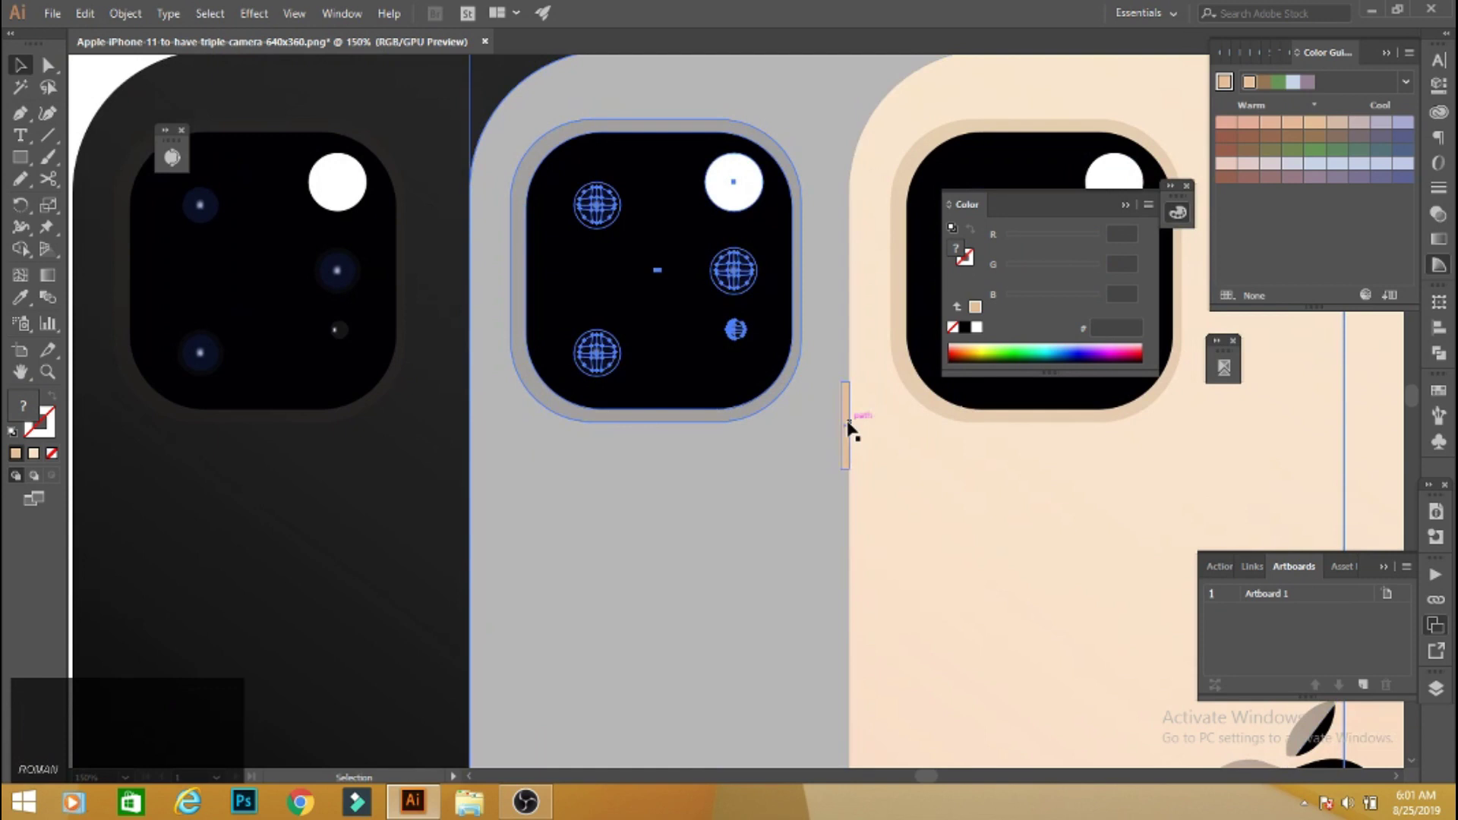
left_click_drag(849, 425, 476, 417)
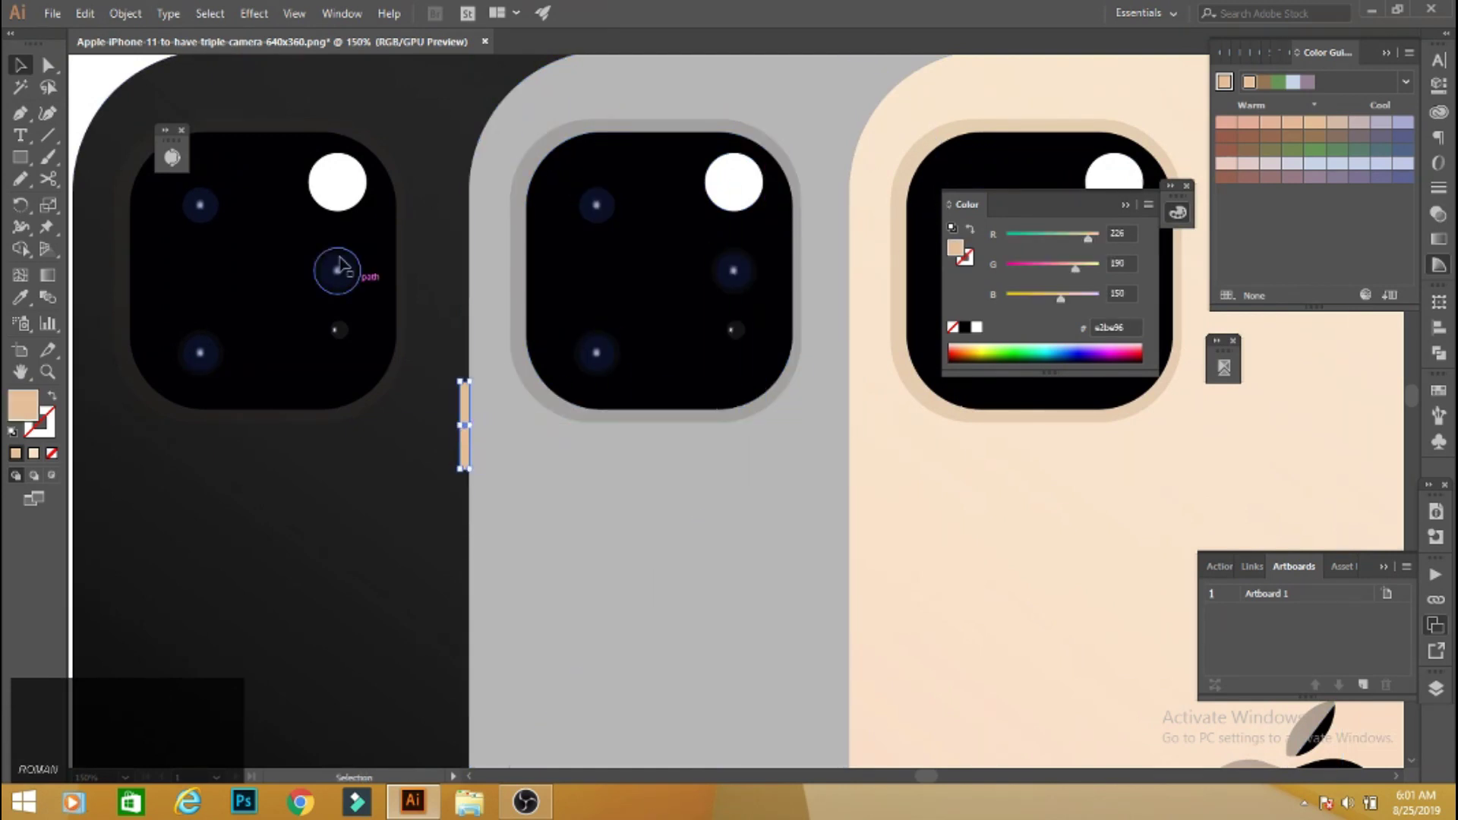
left_click(476, 456)
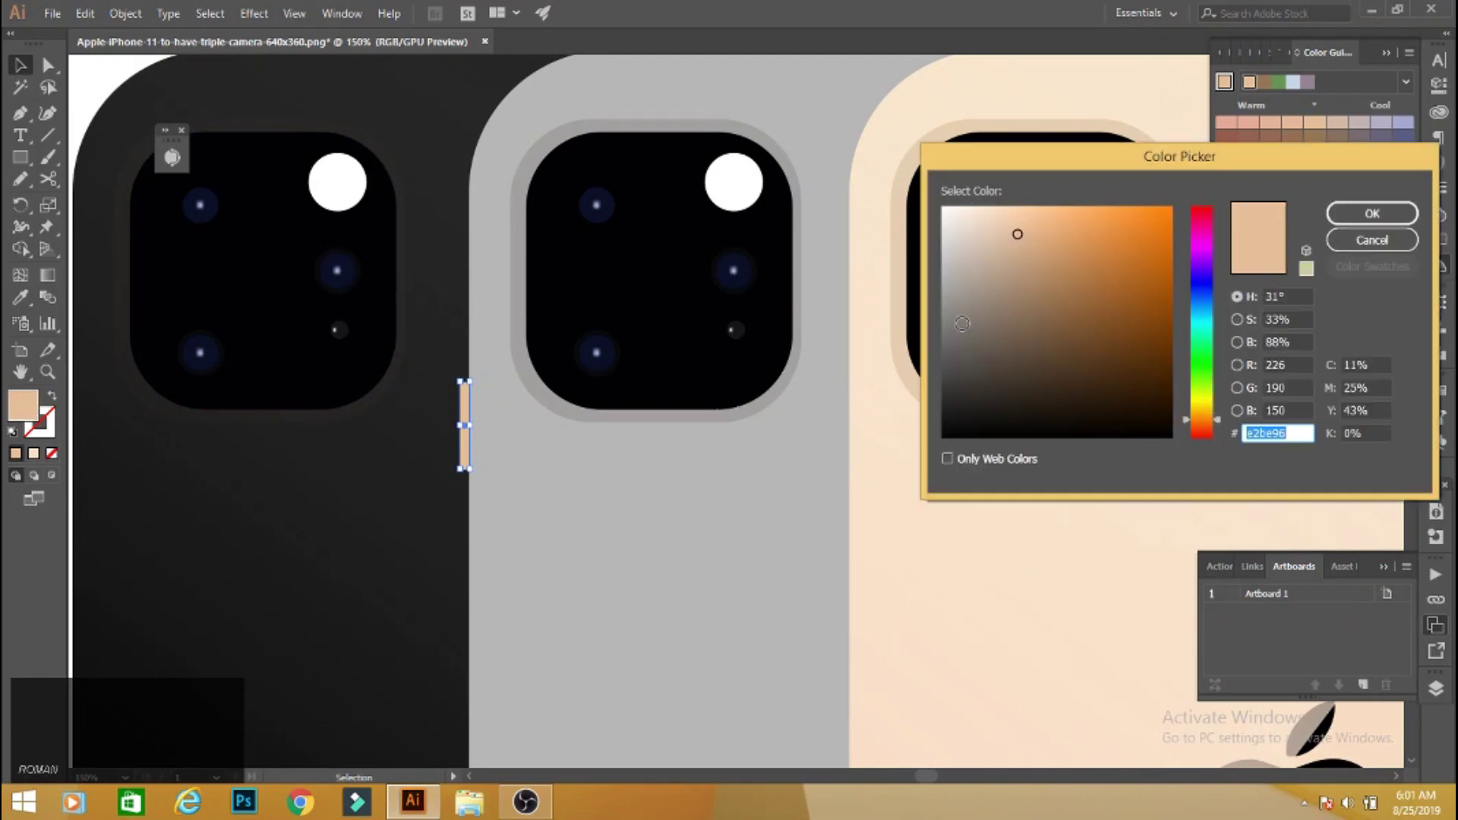
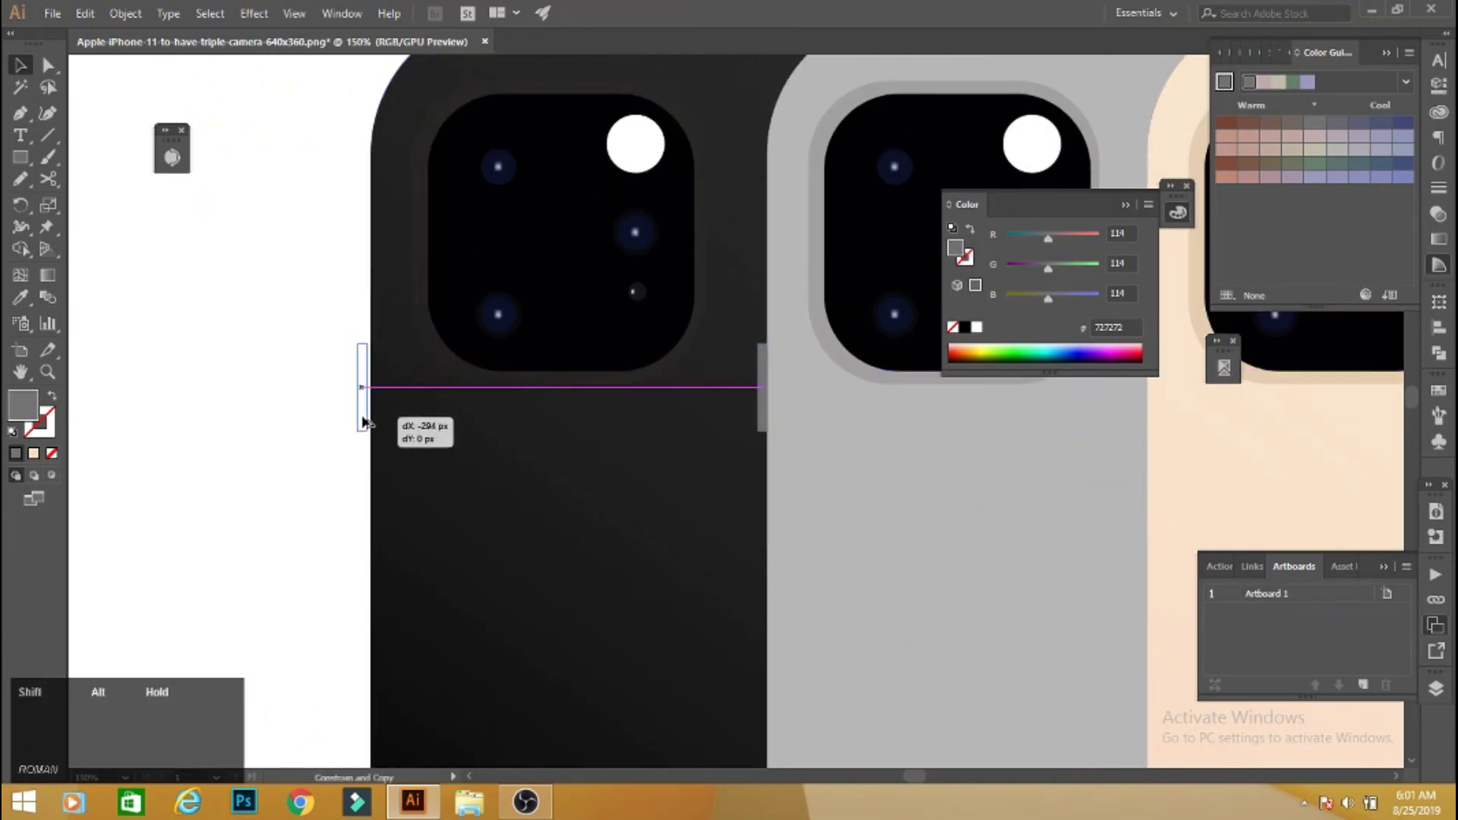
Set the black phone's side button copy to a dark grey fill.
left_click(32, 418)
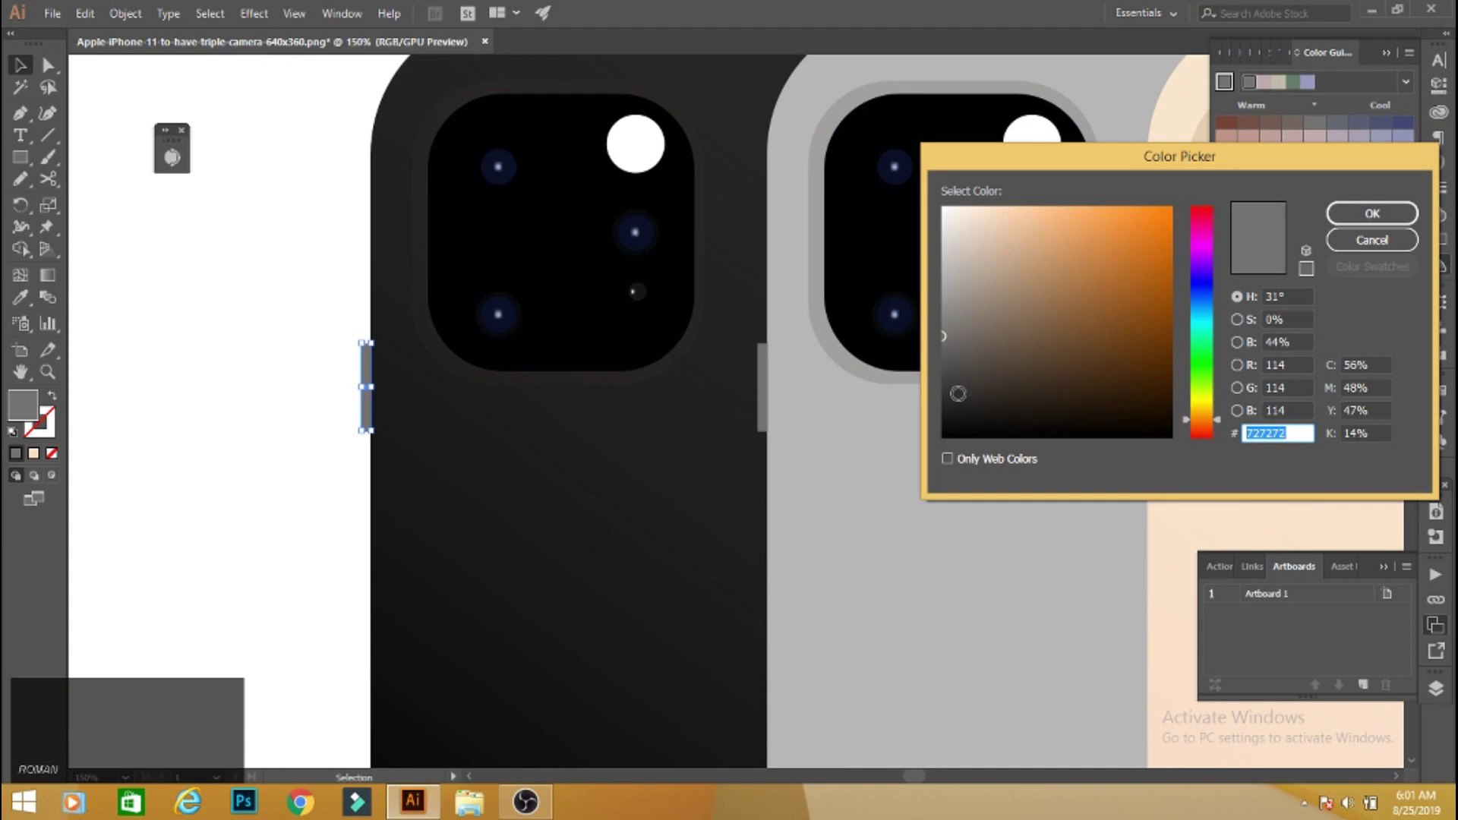